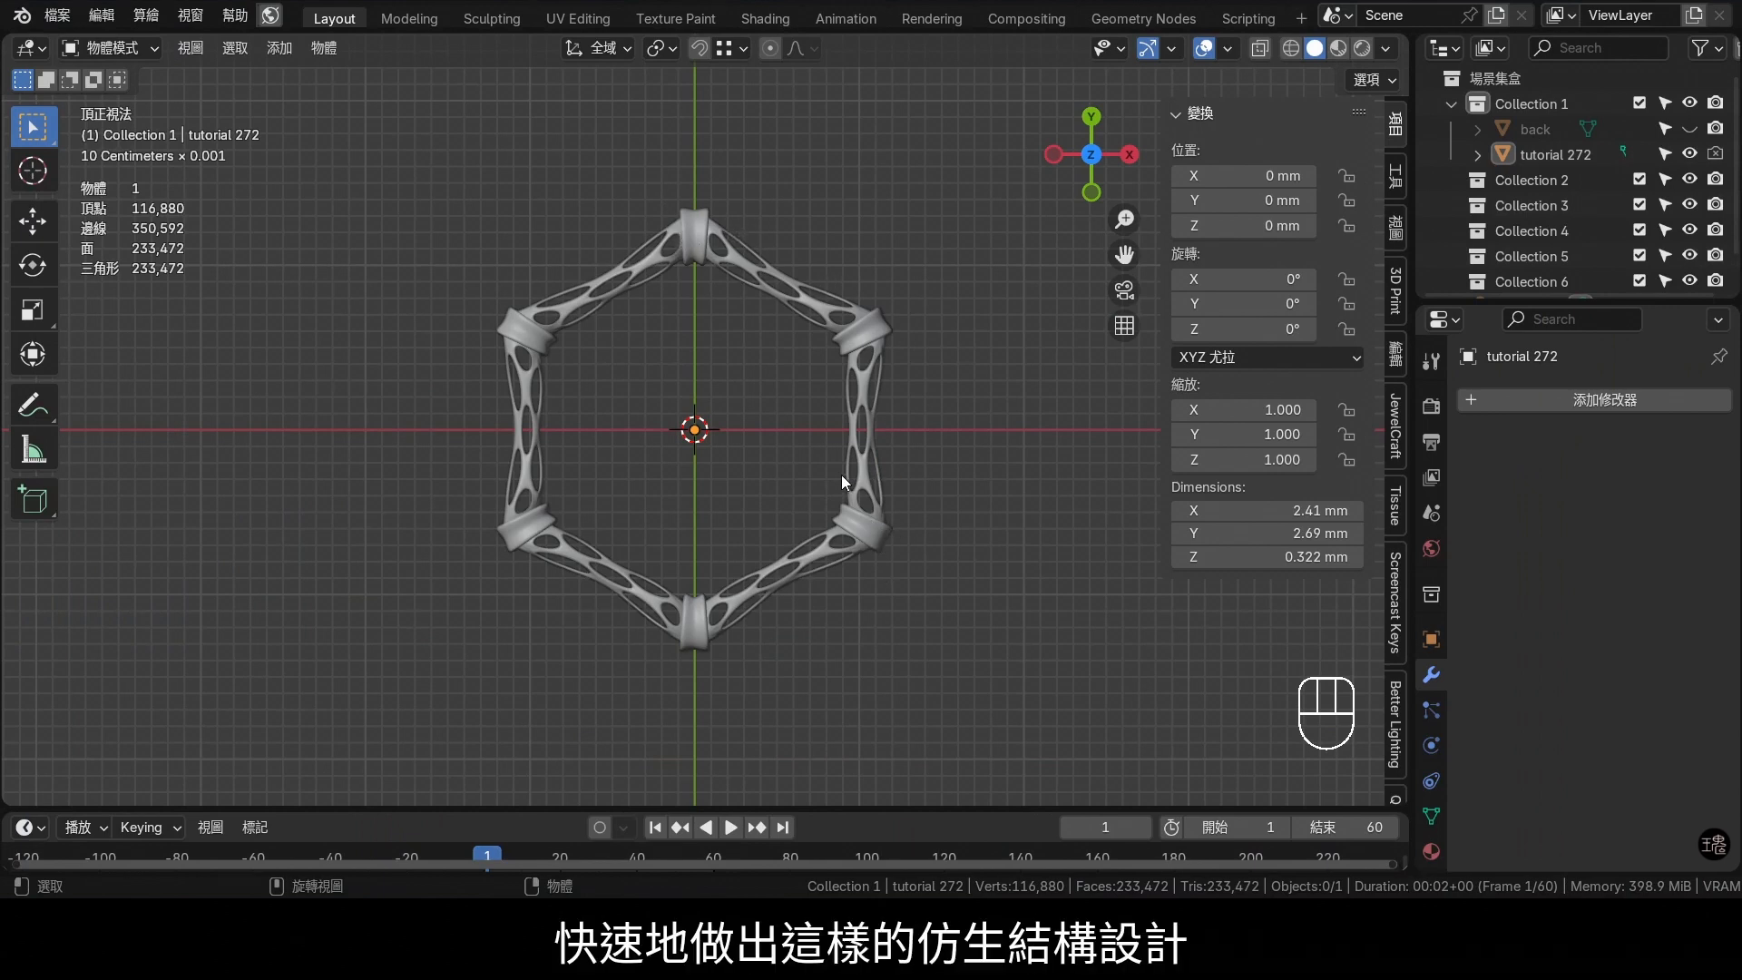
Hide the finished bamboo ring in the Outliner and bring up the Add menu
click(1697, 163)
key(shift+a)
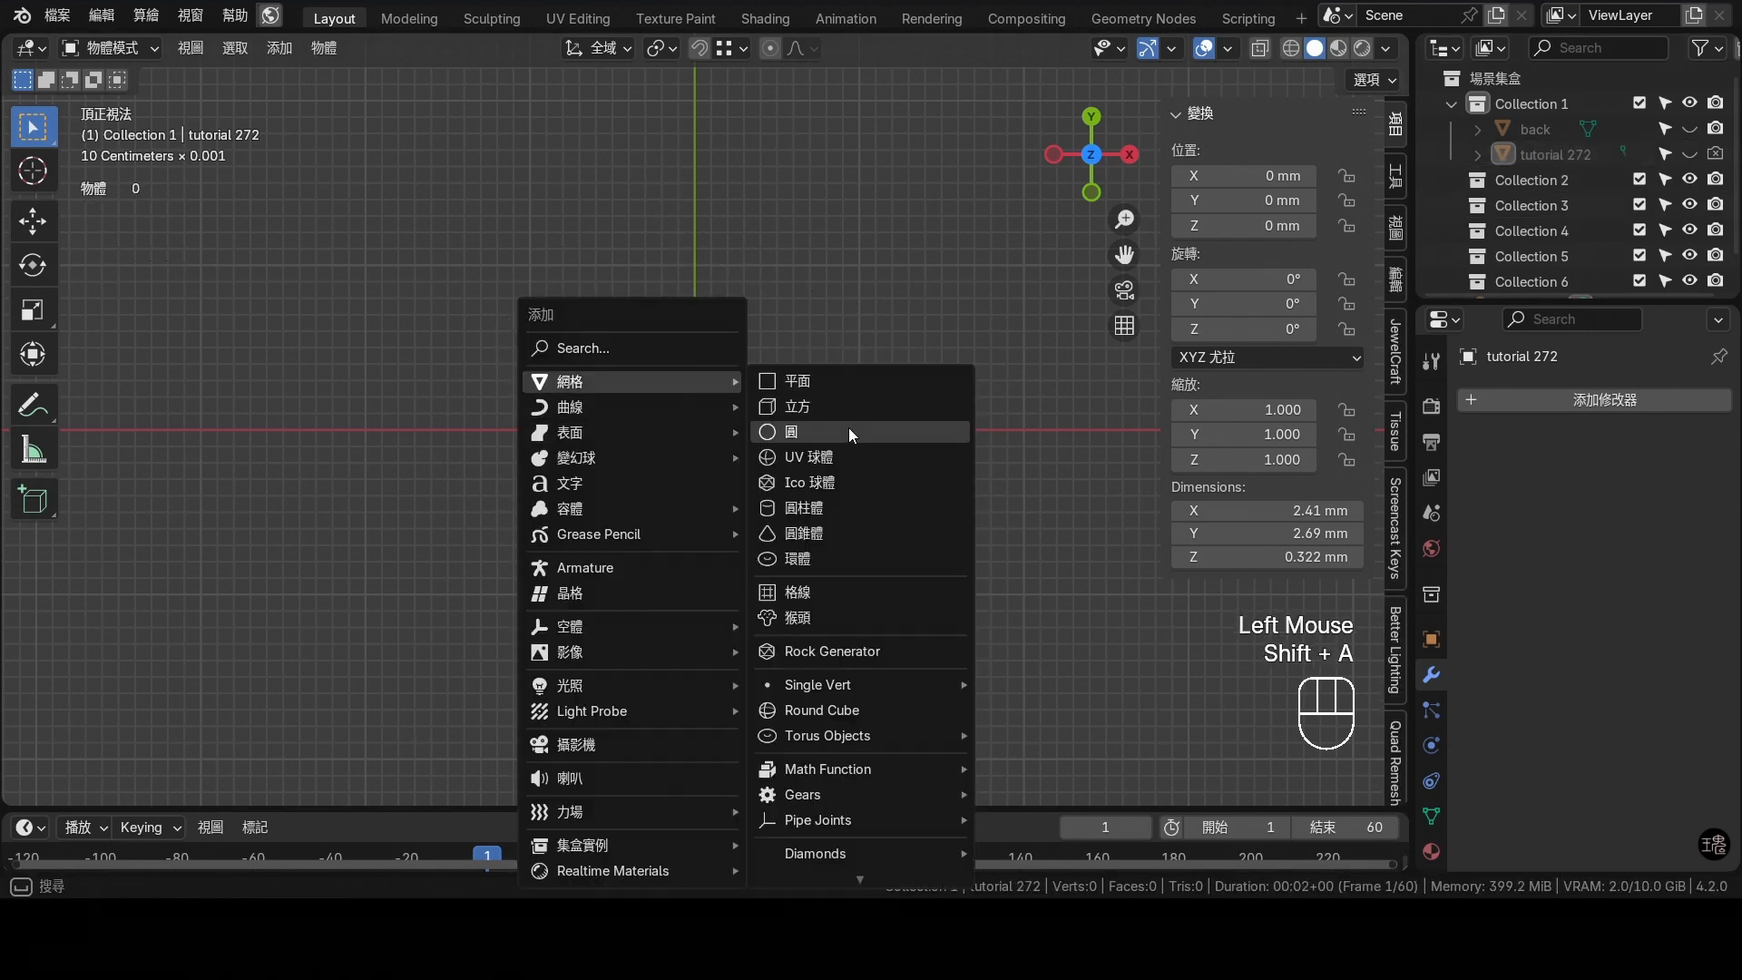
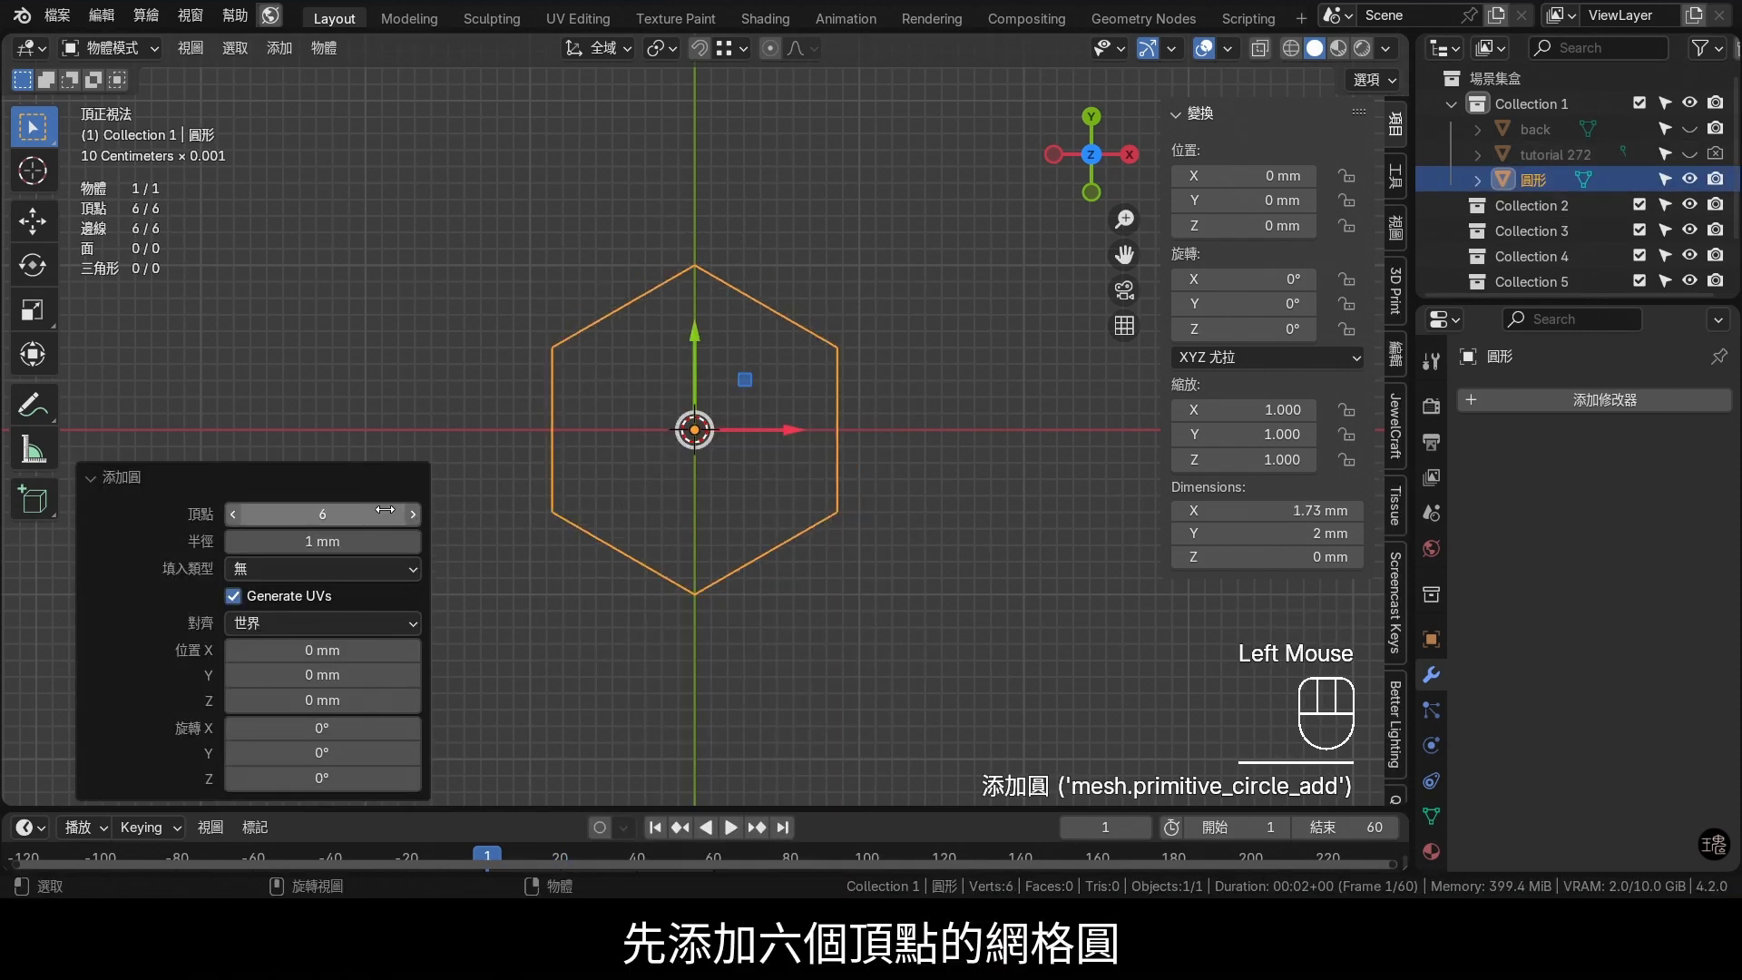
In Edit Mode extrude the six-vertex circle and scale it outward into a flat hexagonal frame
key(Tab)
key(e)
key(s)
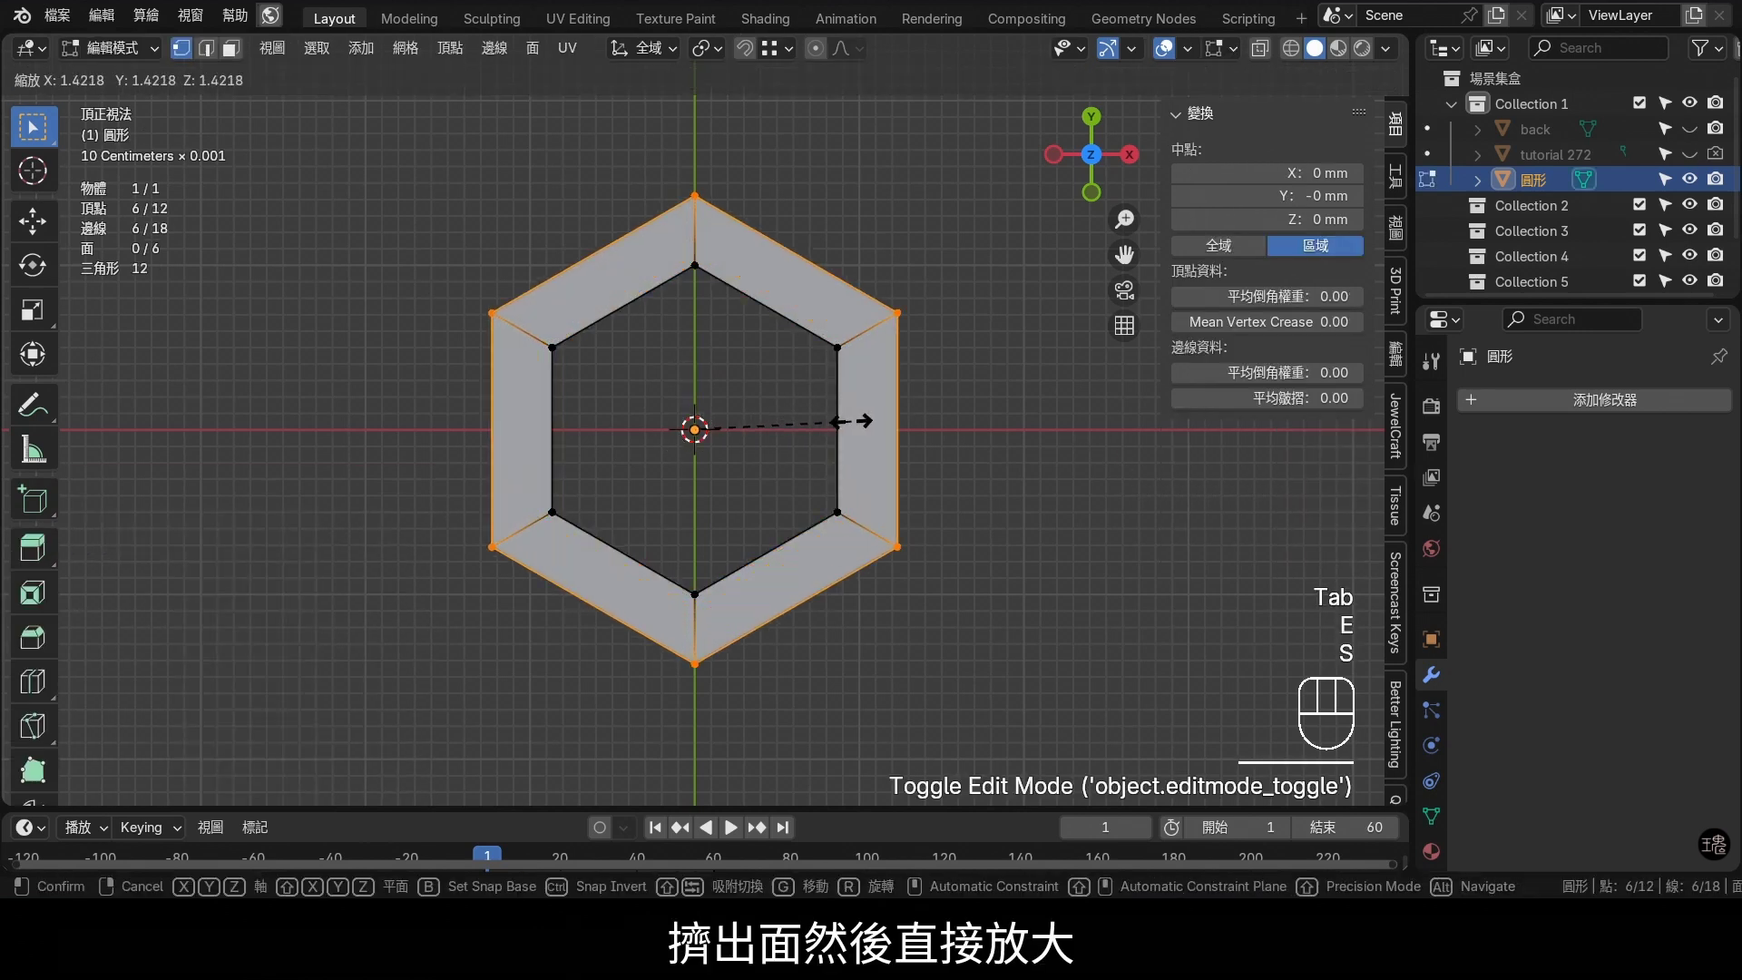
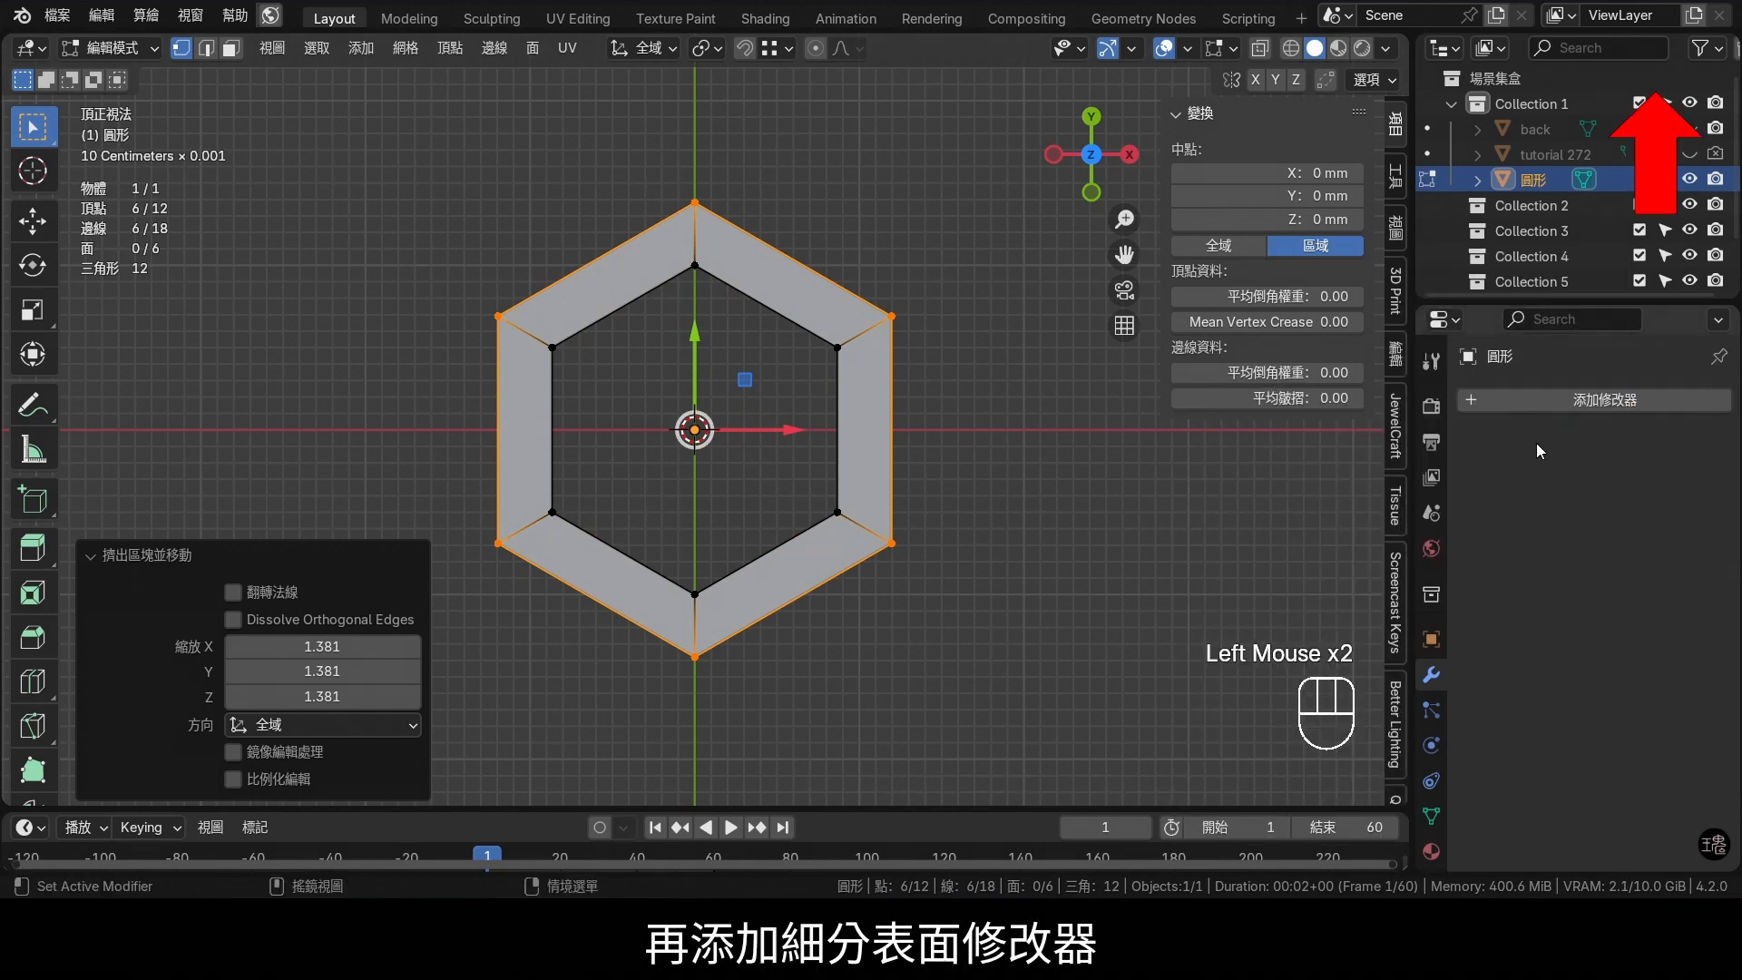
Add a Subdivision Surface modifier with raised levels to round the hexagonal frame
drag(1575, 405, 1483, 416)
click(1320, 710)
click(1694, 569)
click(1696, 574)
click(1687, 578)
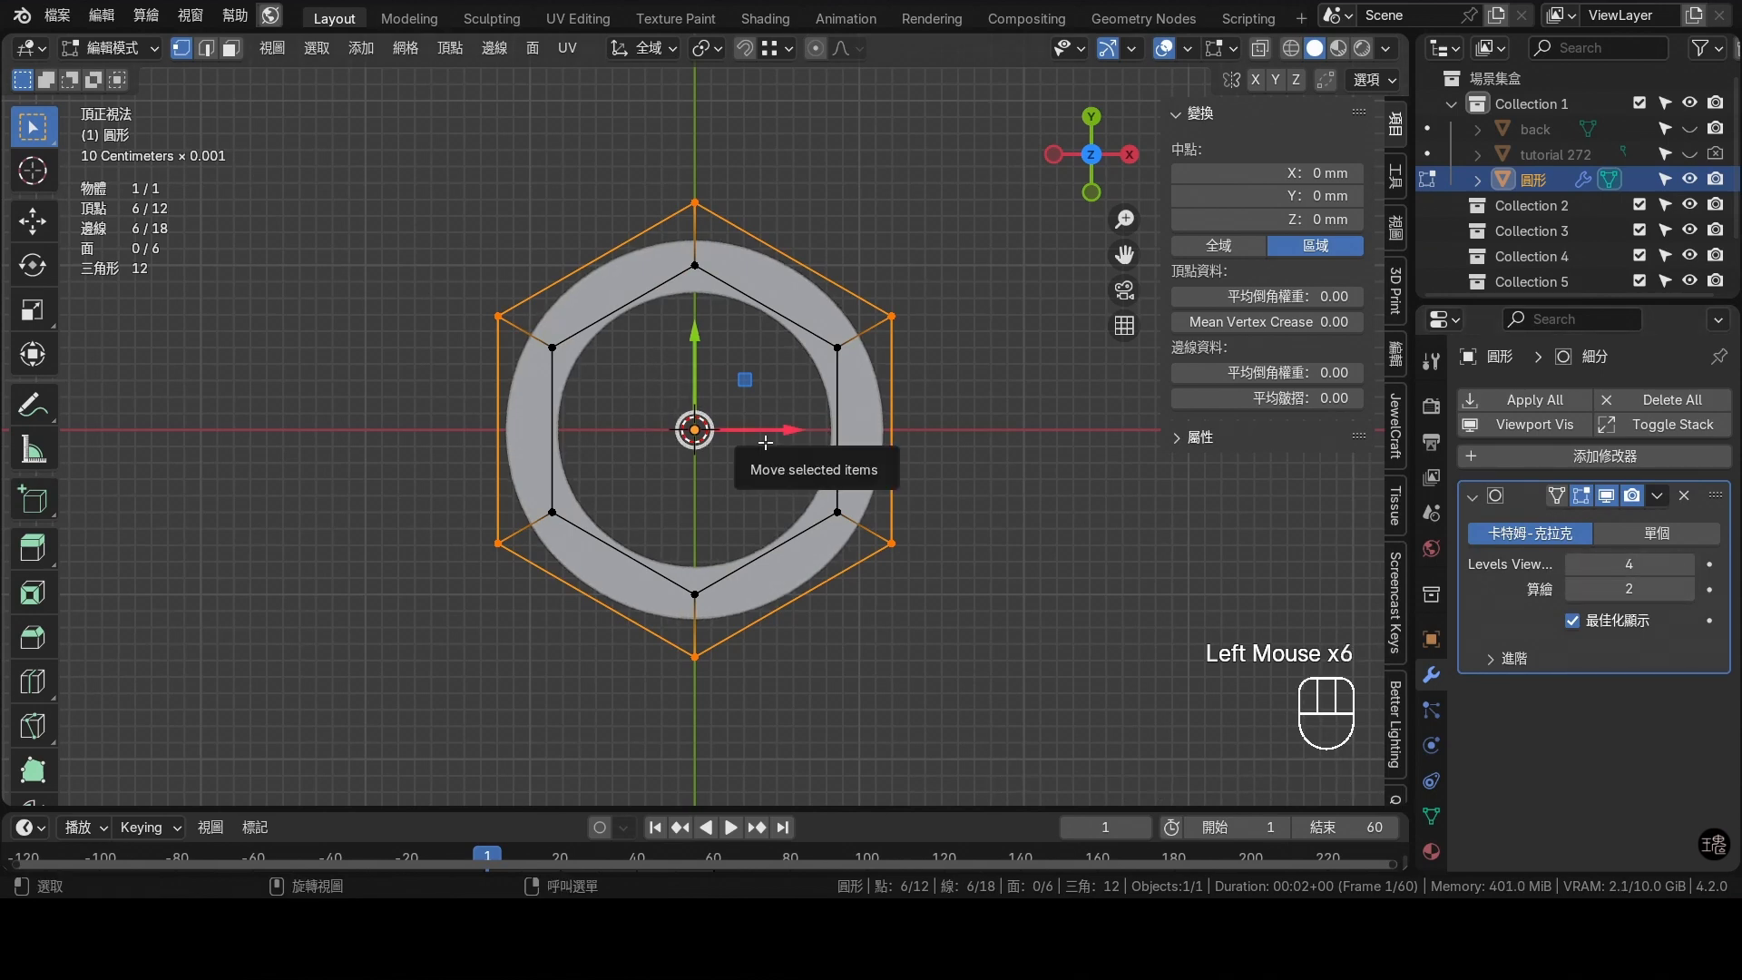
In front view select all the frame geometry and extrude it upward for thickness
key(a)
key(KP_1)
key(e)
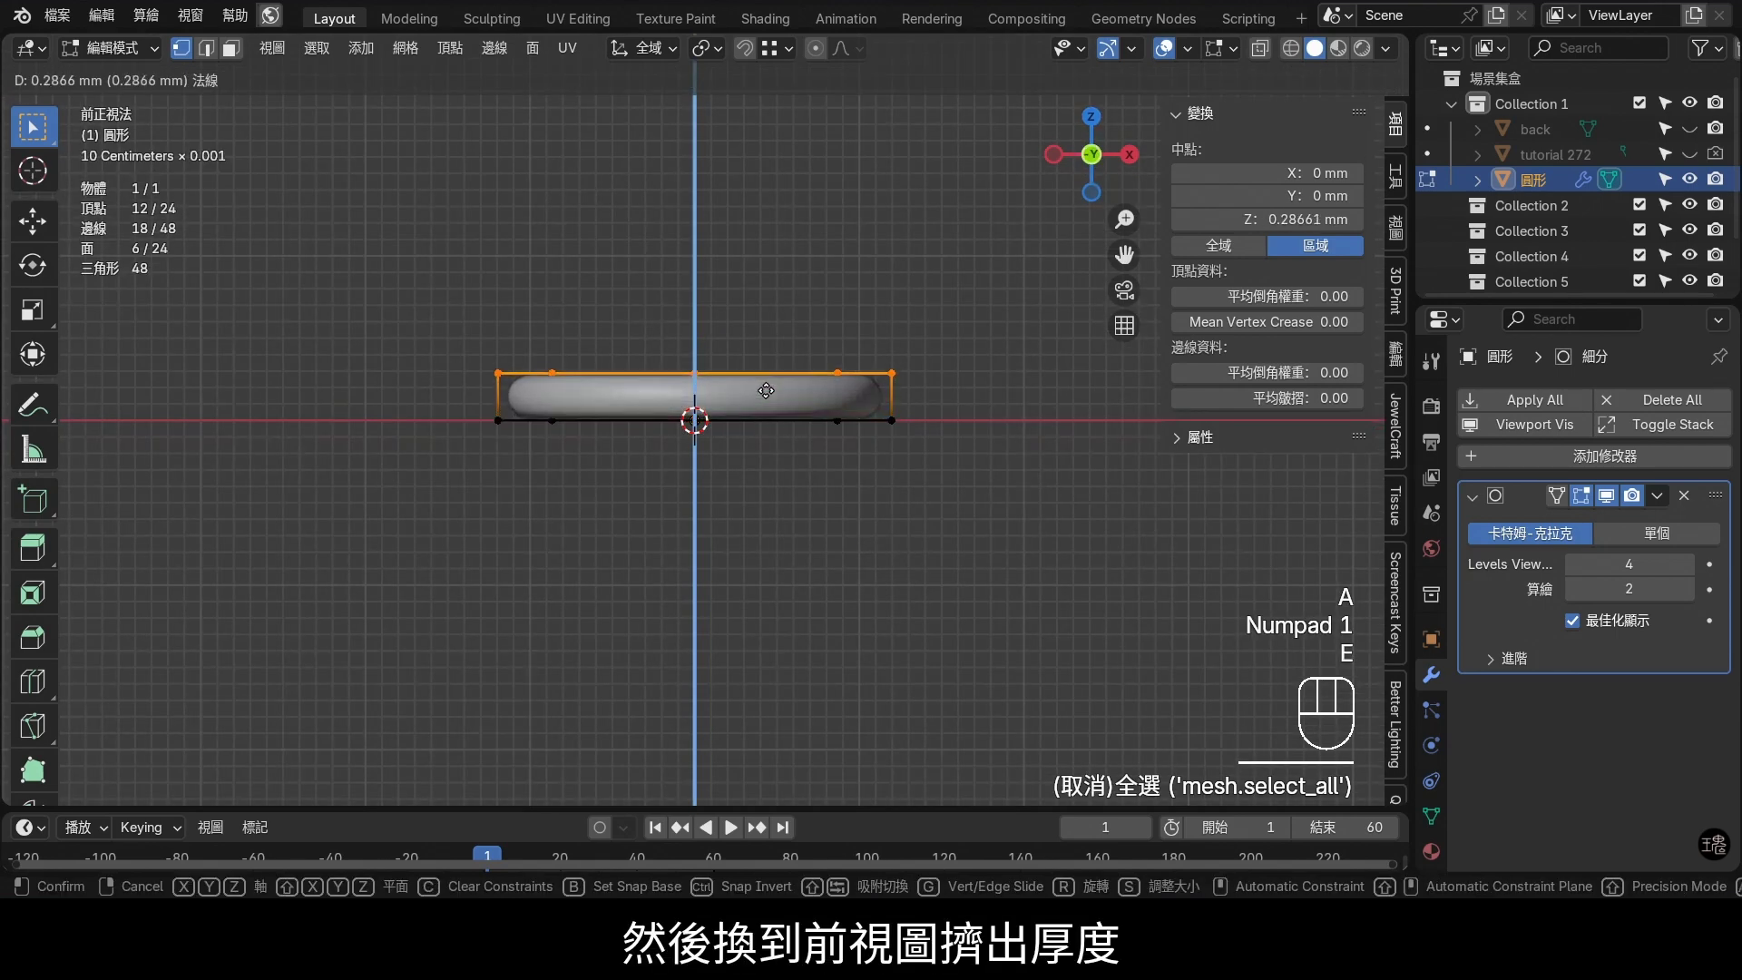
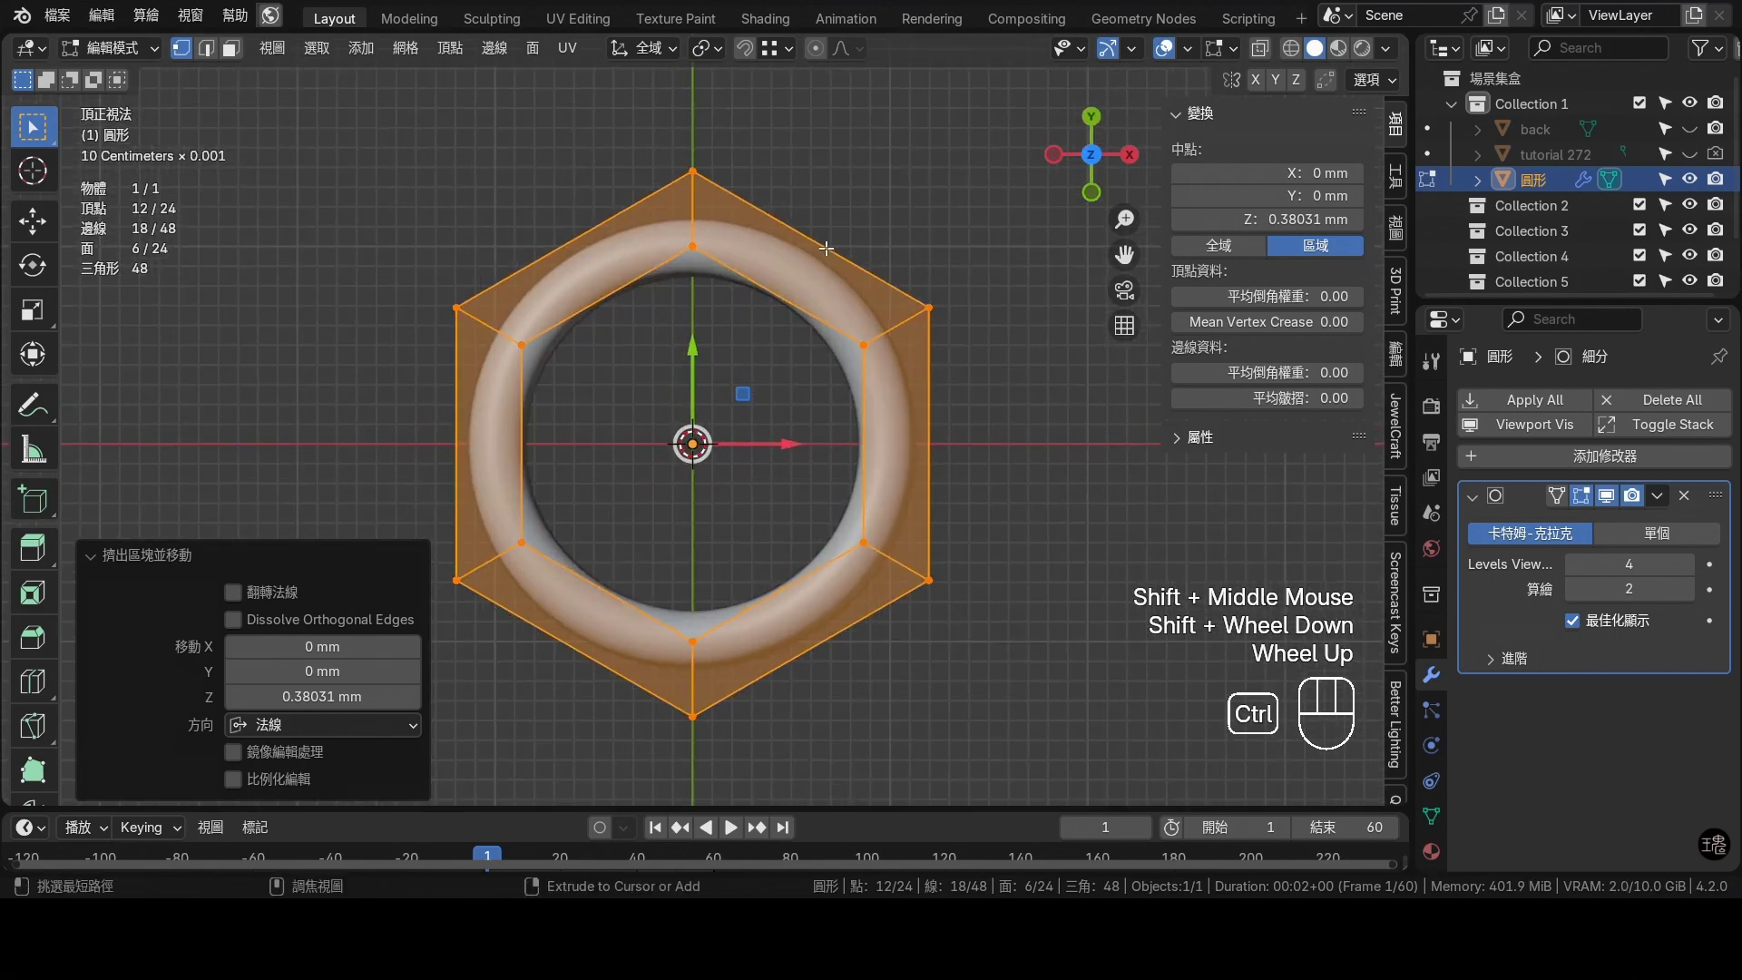
Add loop cuts splitting the ring and delete the bottom section
key(ctrl+r)
double_click(820, 235)
right_click(820, 235)
key(ctrl+r)
click(565, 232)
right_click(566, 232)
click(1264, 53)
click(1009, 708)
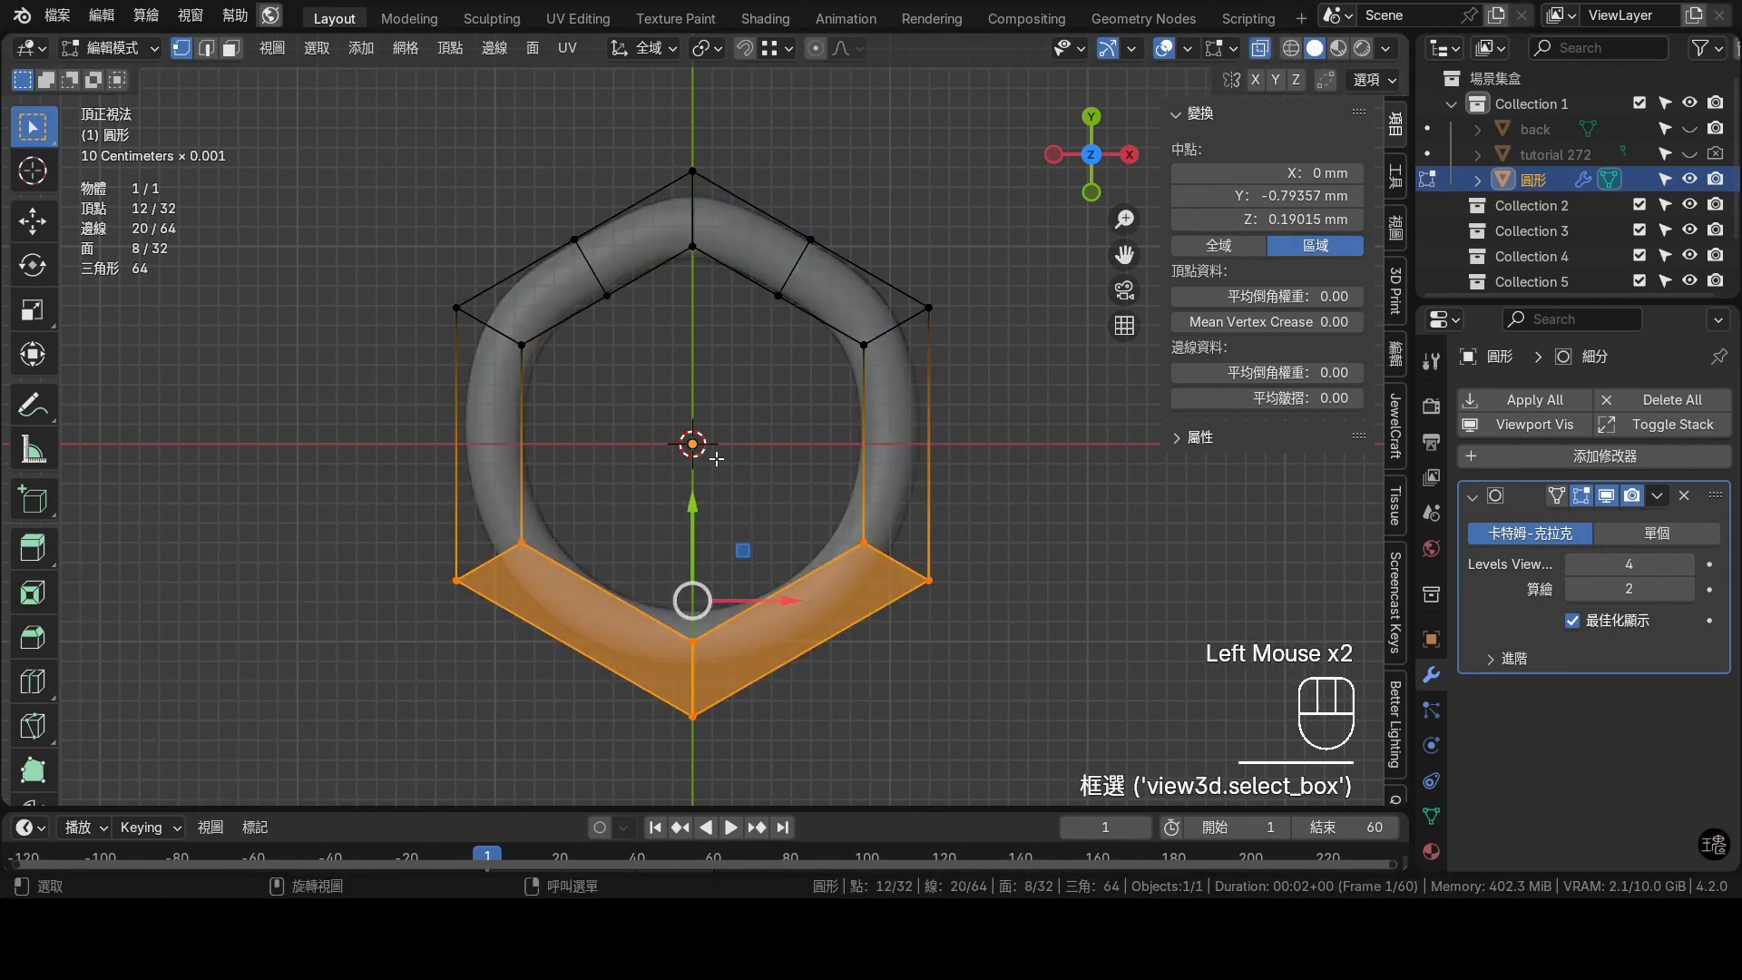
key(x)
Delete the side sections and left half, keeping only the right half of the top corner
drag(430, 270, 559, 355)
key(x)
drag(1019, 389, 819, 263)
key(x)
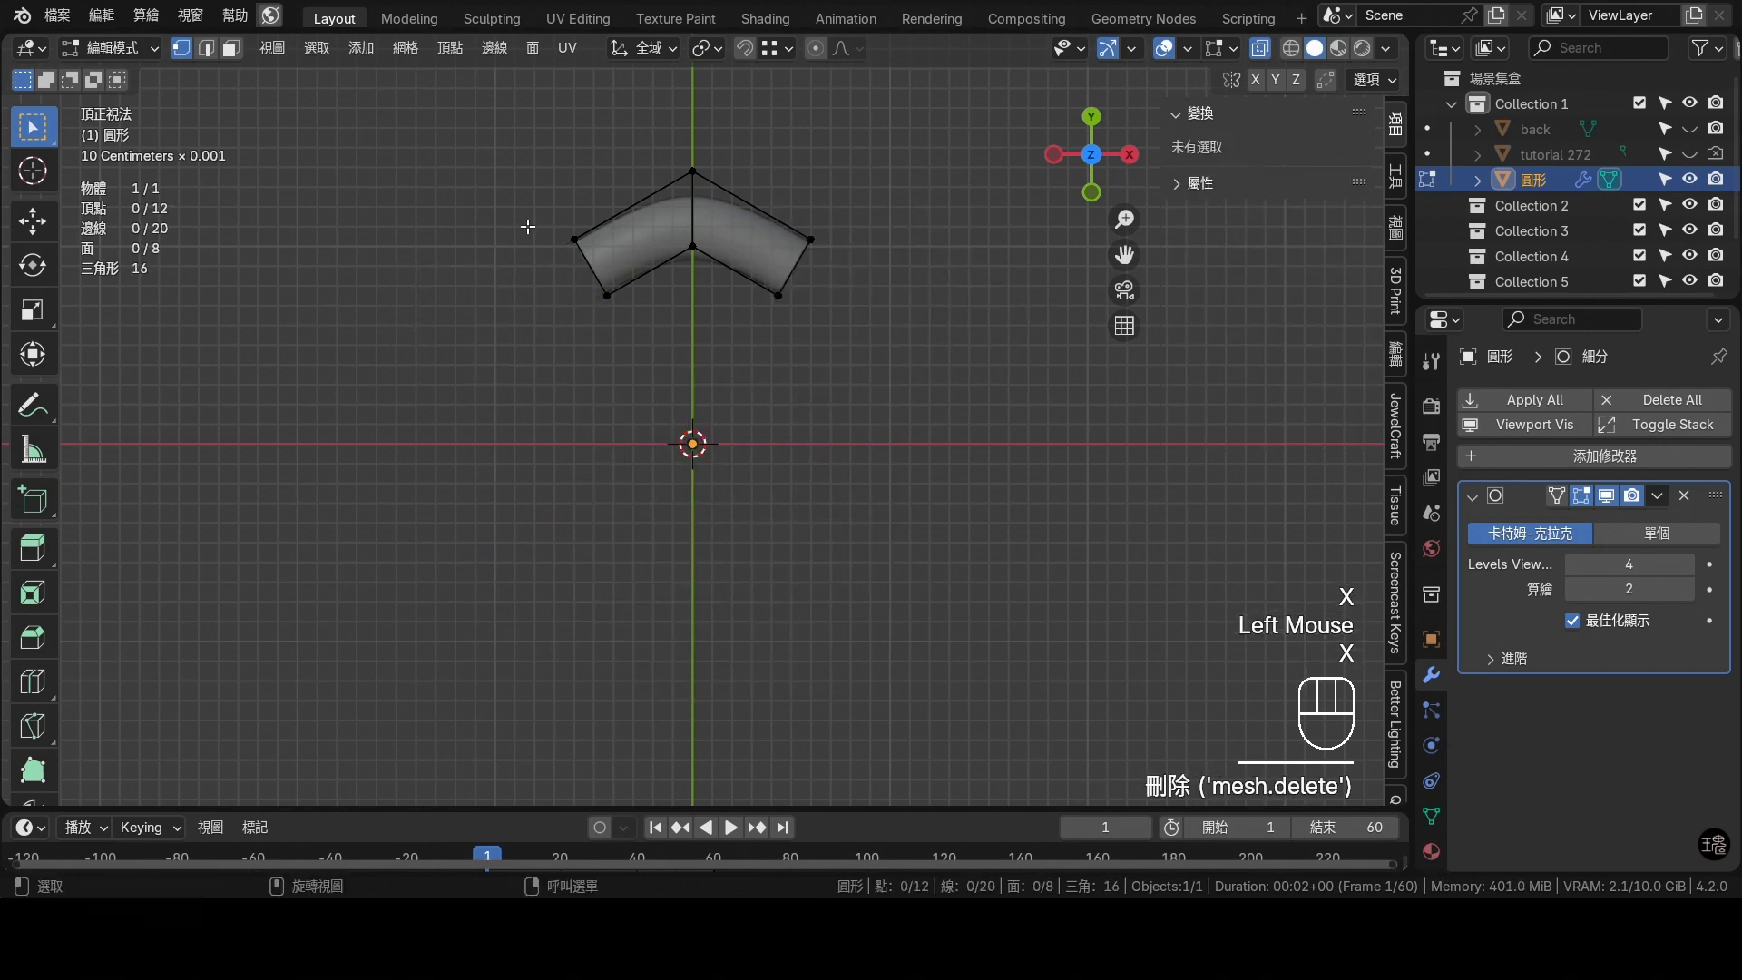
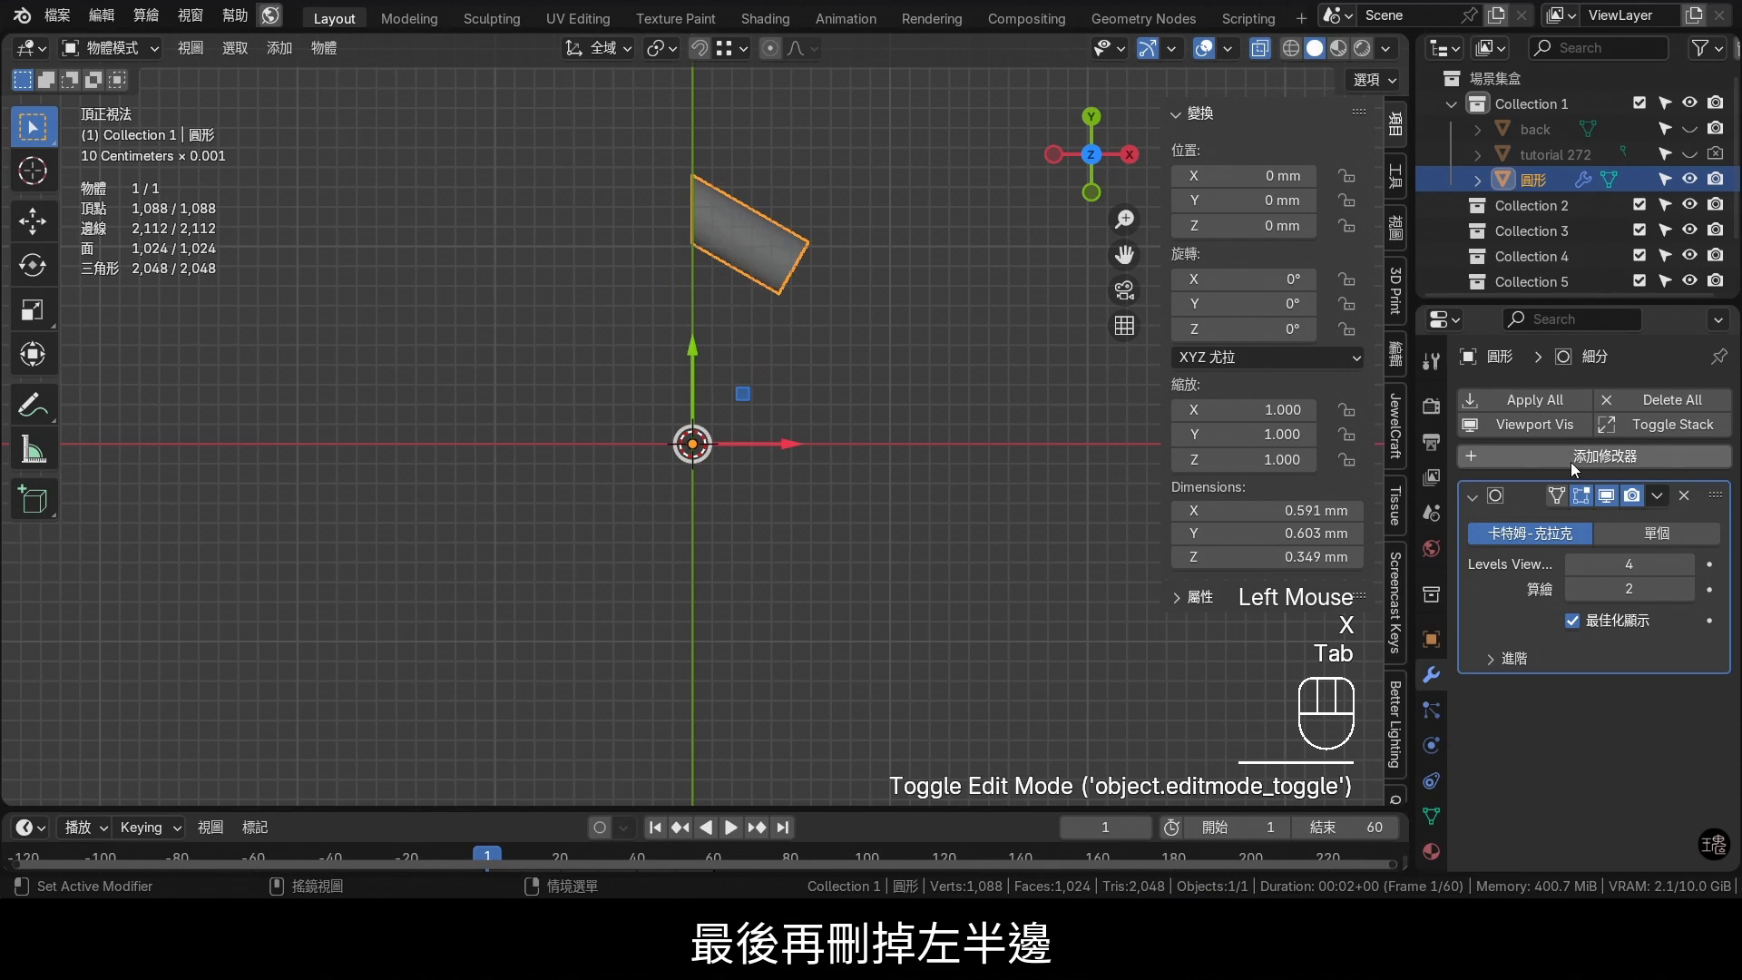
Add a Mirror modifier on X with clipping so the half becomes a full top corner segment
click(1486, 500)
drag(1536, 470, 1255, 216)
drag(1736, 537, 1711, 480)
click(1617, 661)
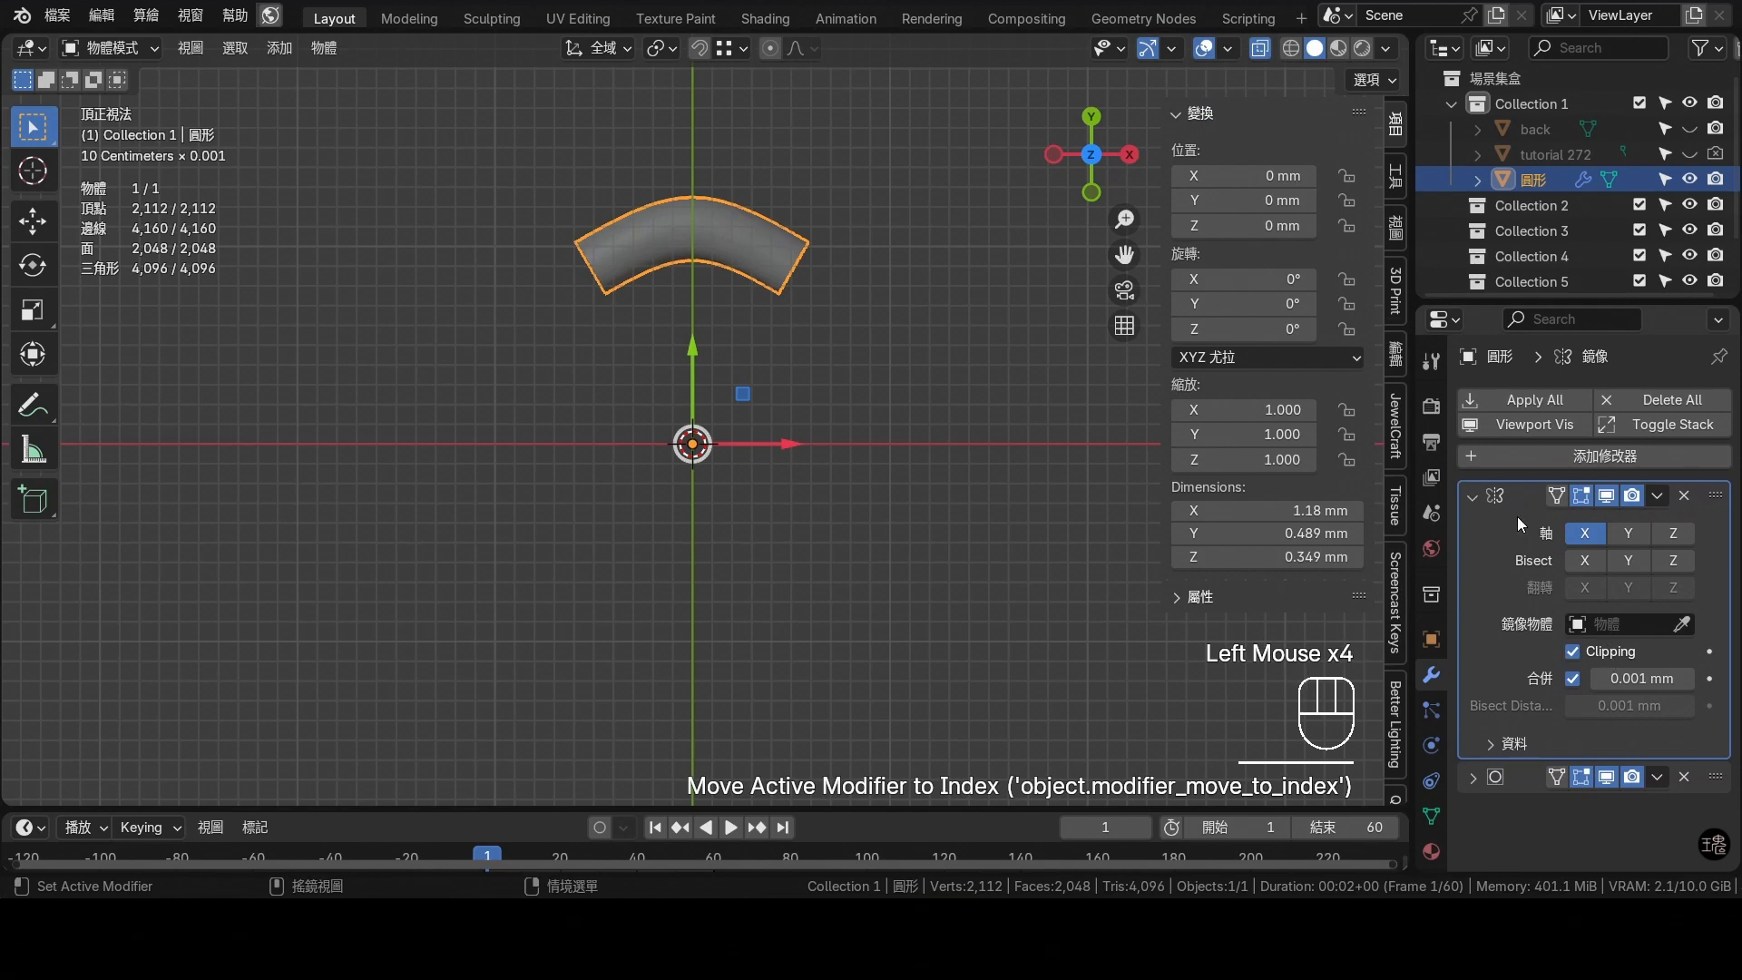
click(1479, 503)
key(shift+a)
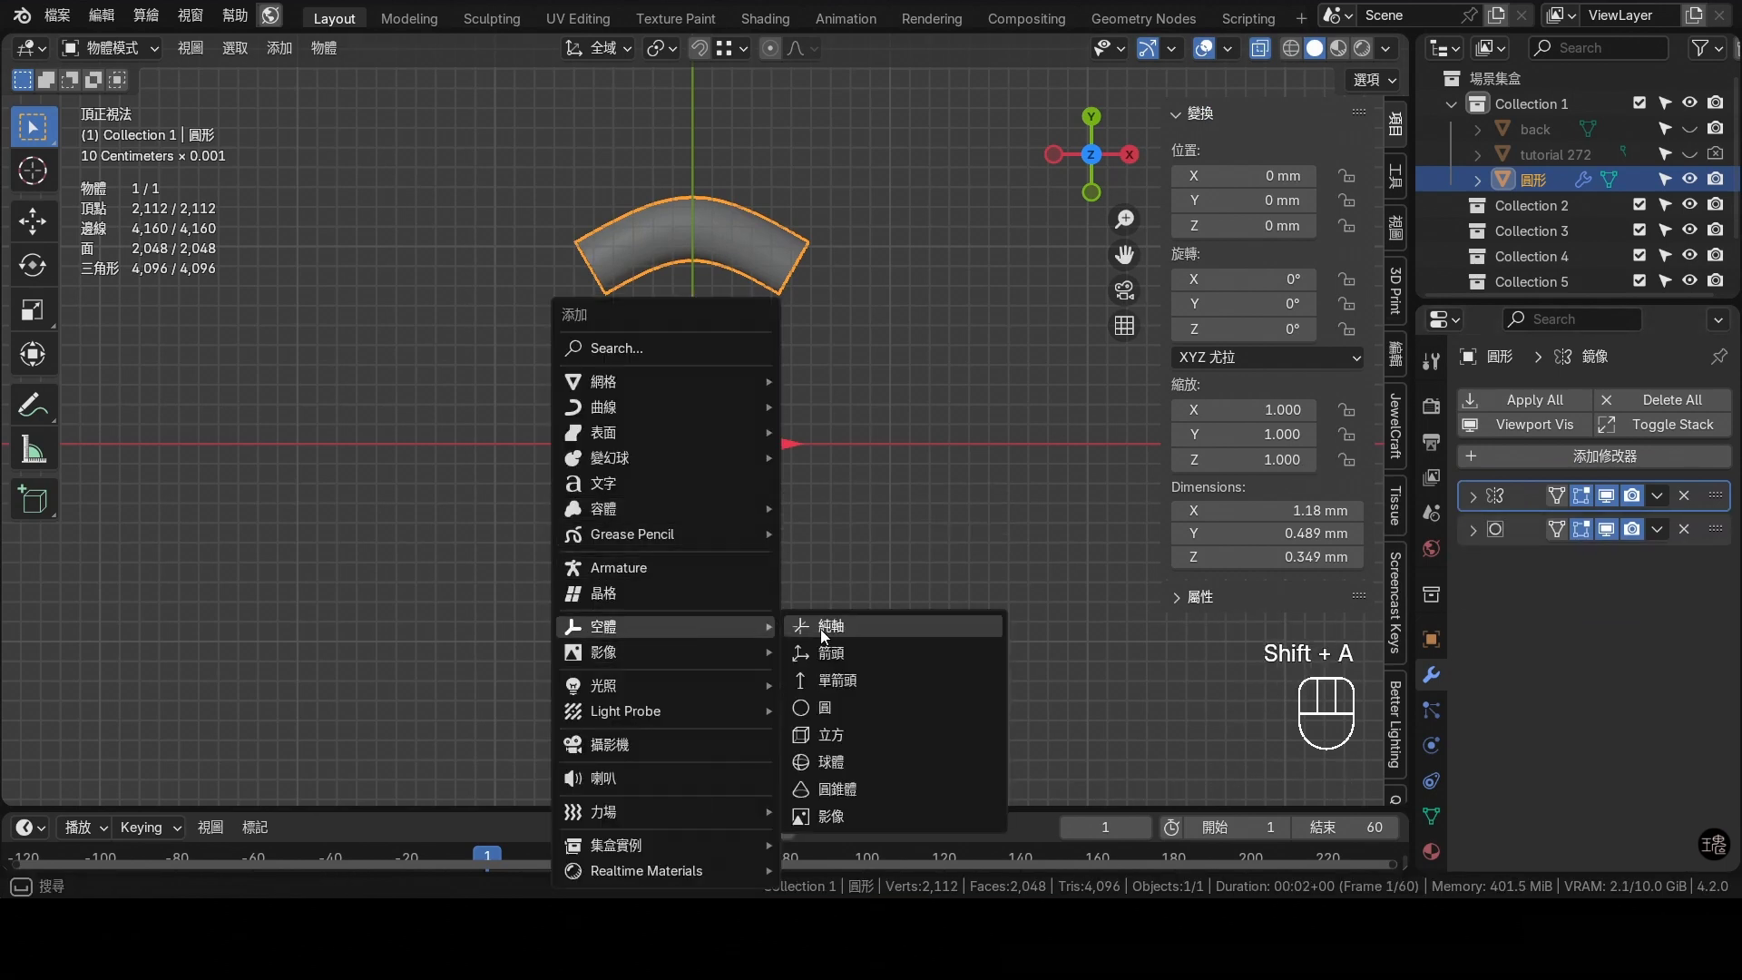
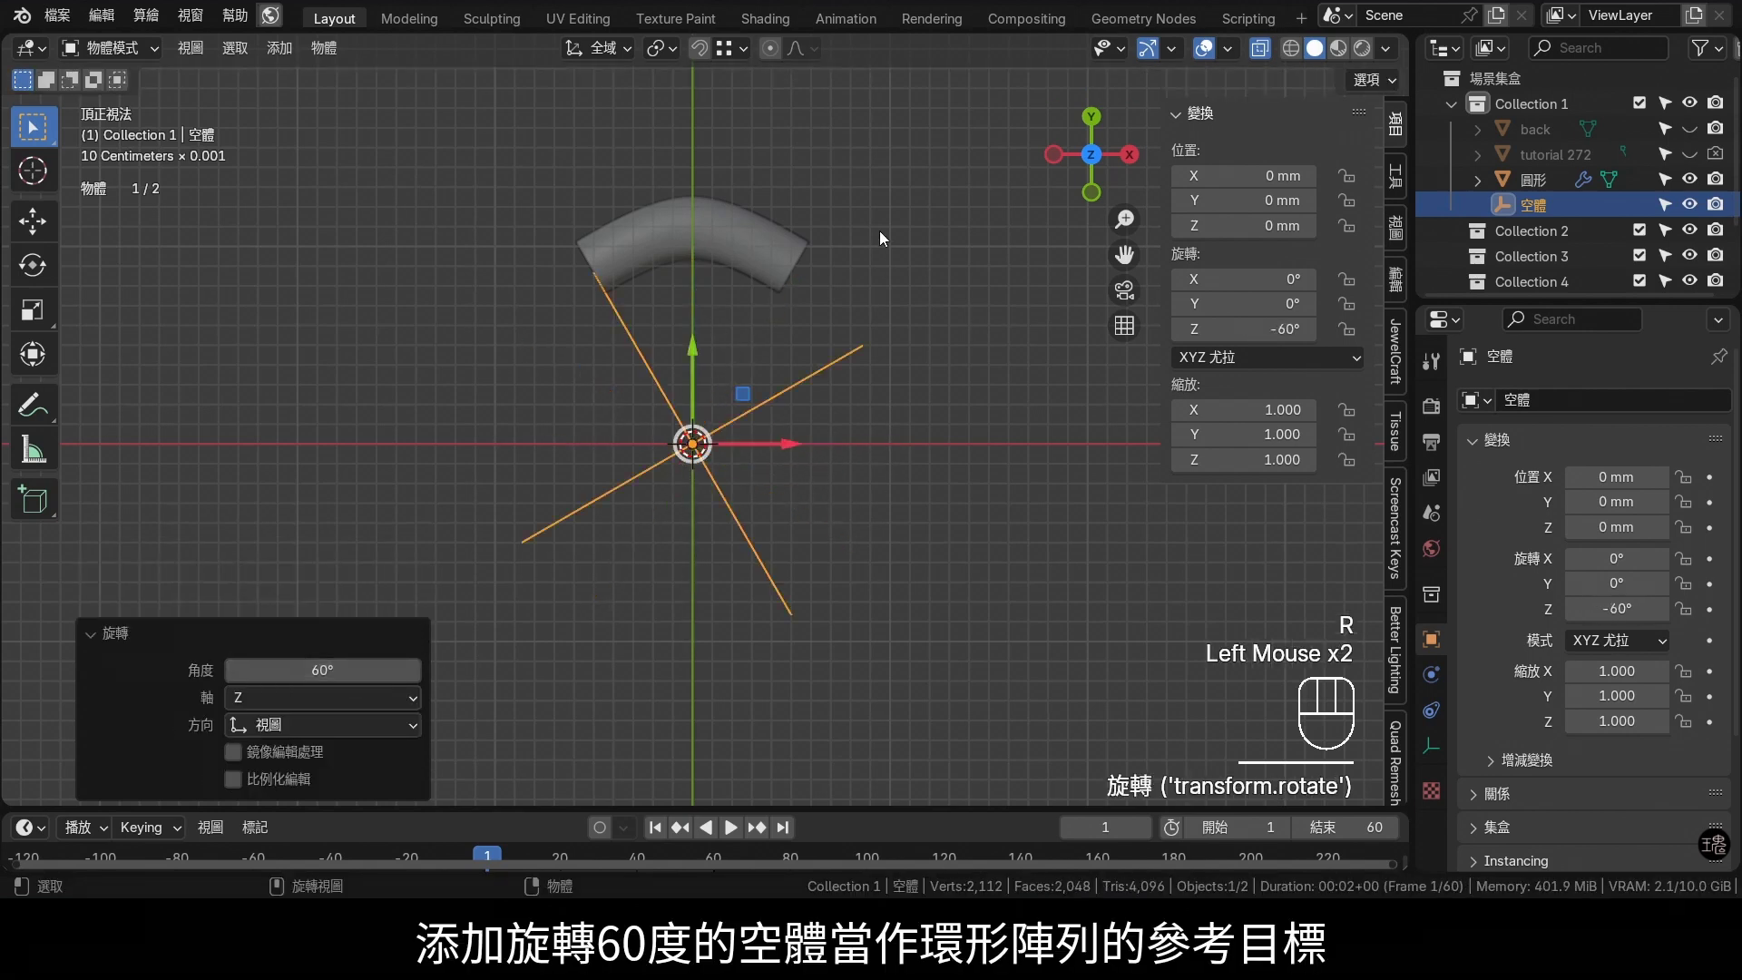
Reselect the corner segment so it is the active object beside the 60° rotated empty
click(755, 218)
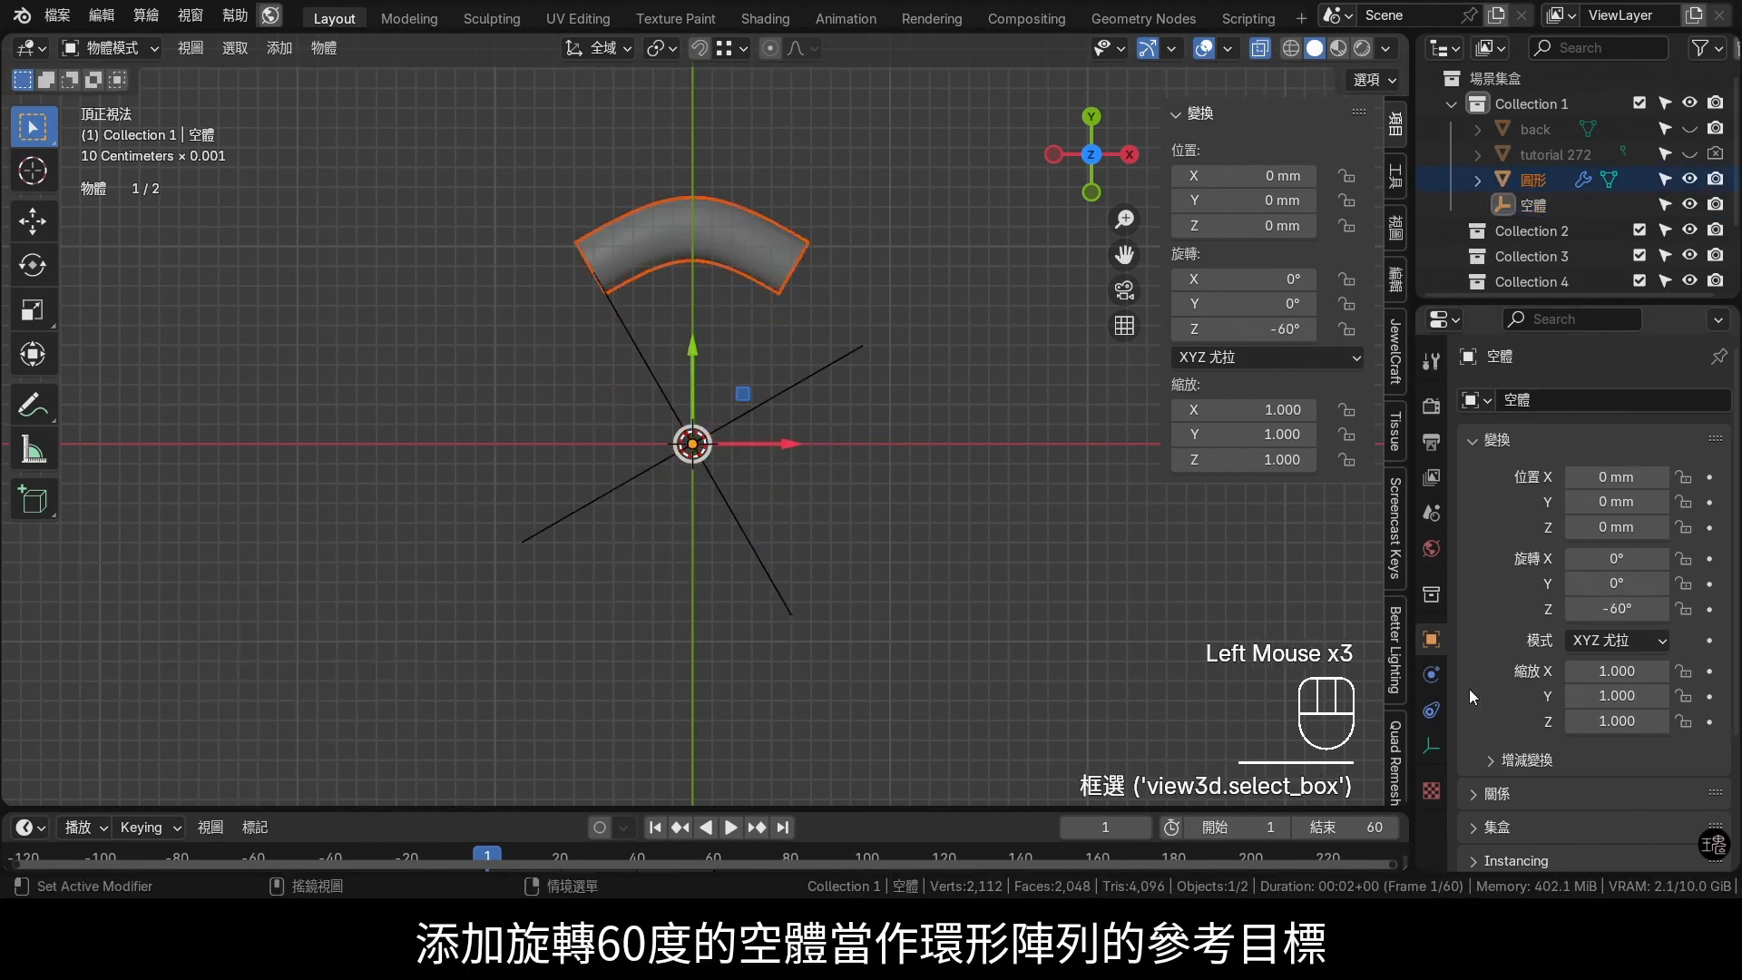
click(730, 248)
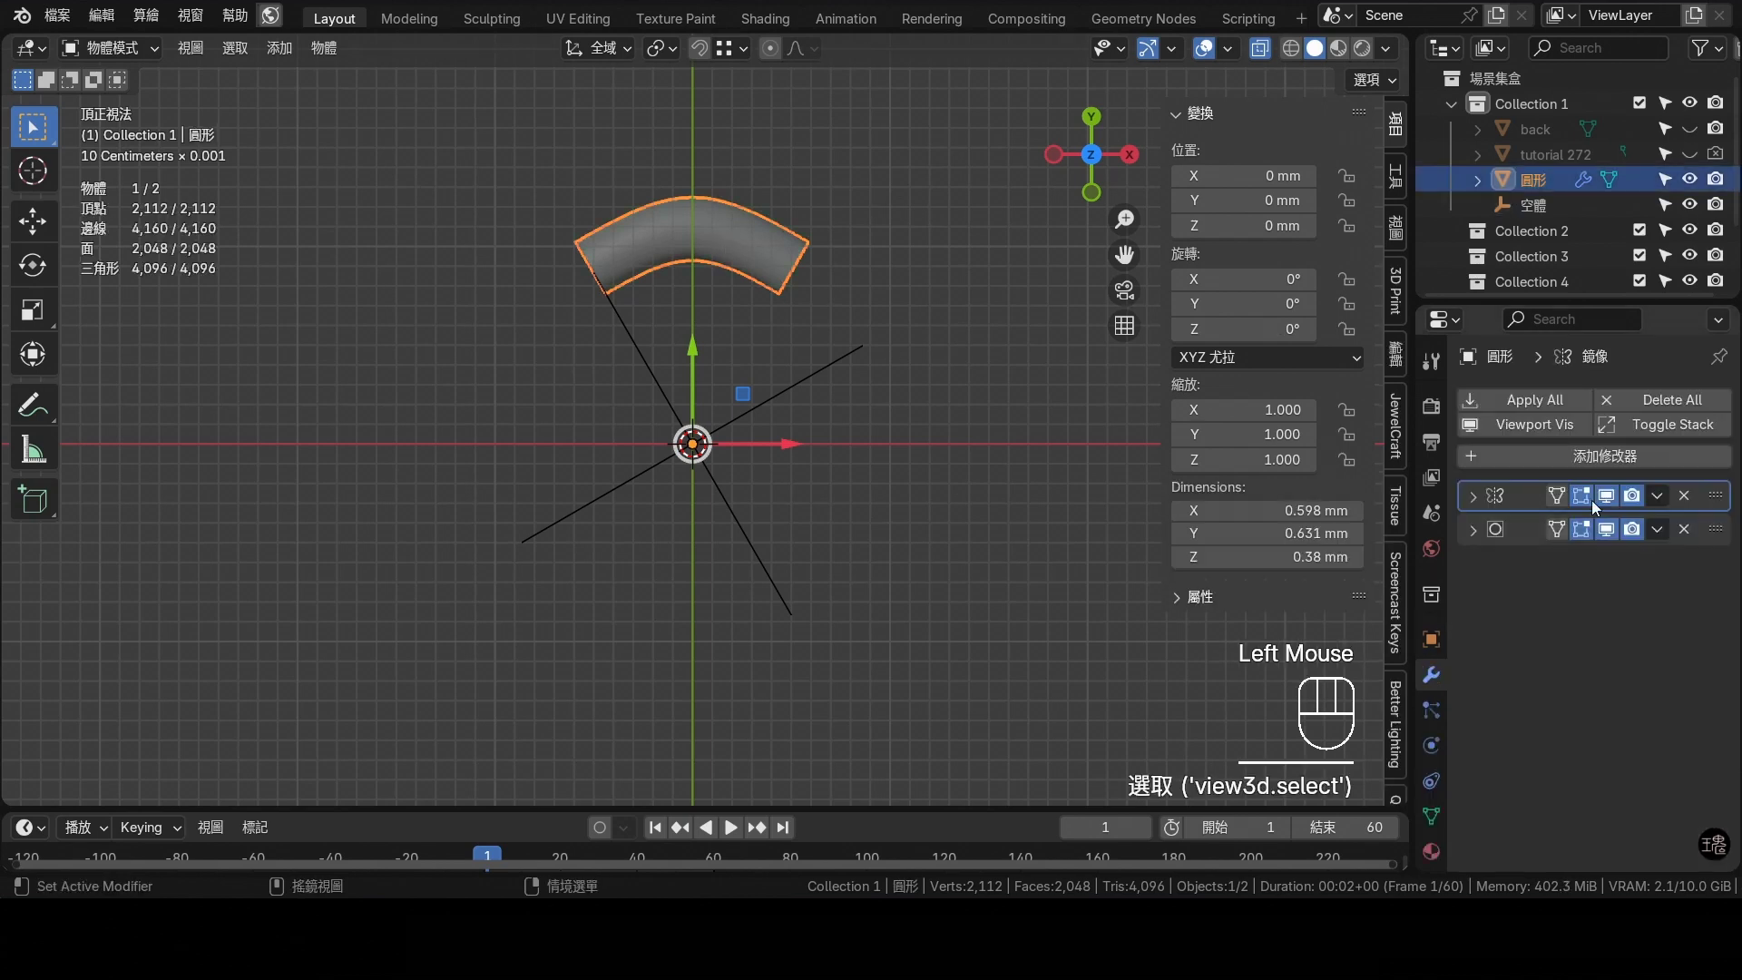
Add an Array modifier with Object Offset on the empty, Relative Offset off and Count 6
drag(1607, 460, 1324, 65)
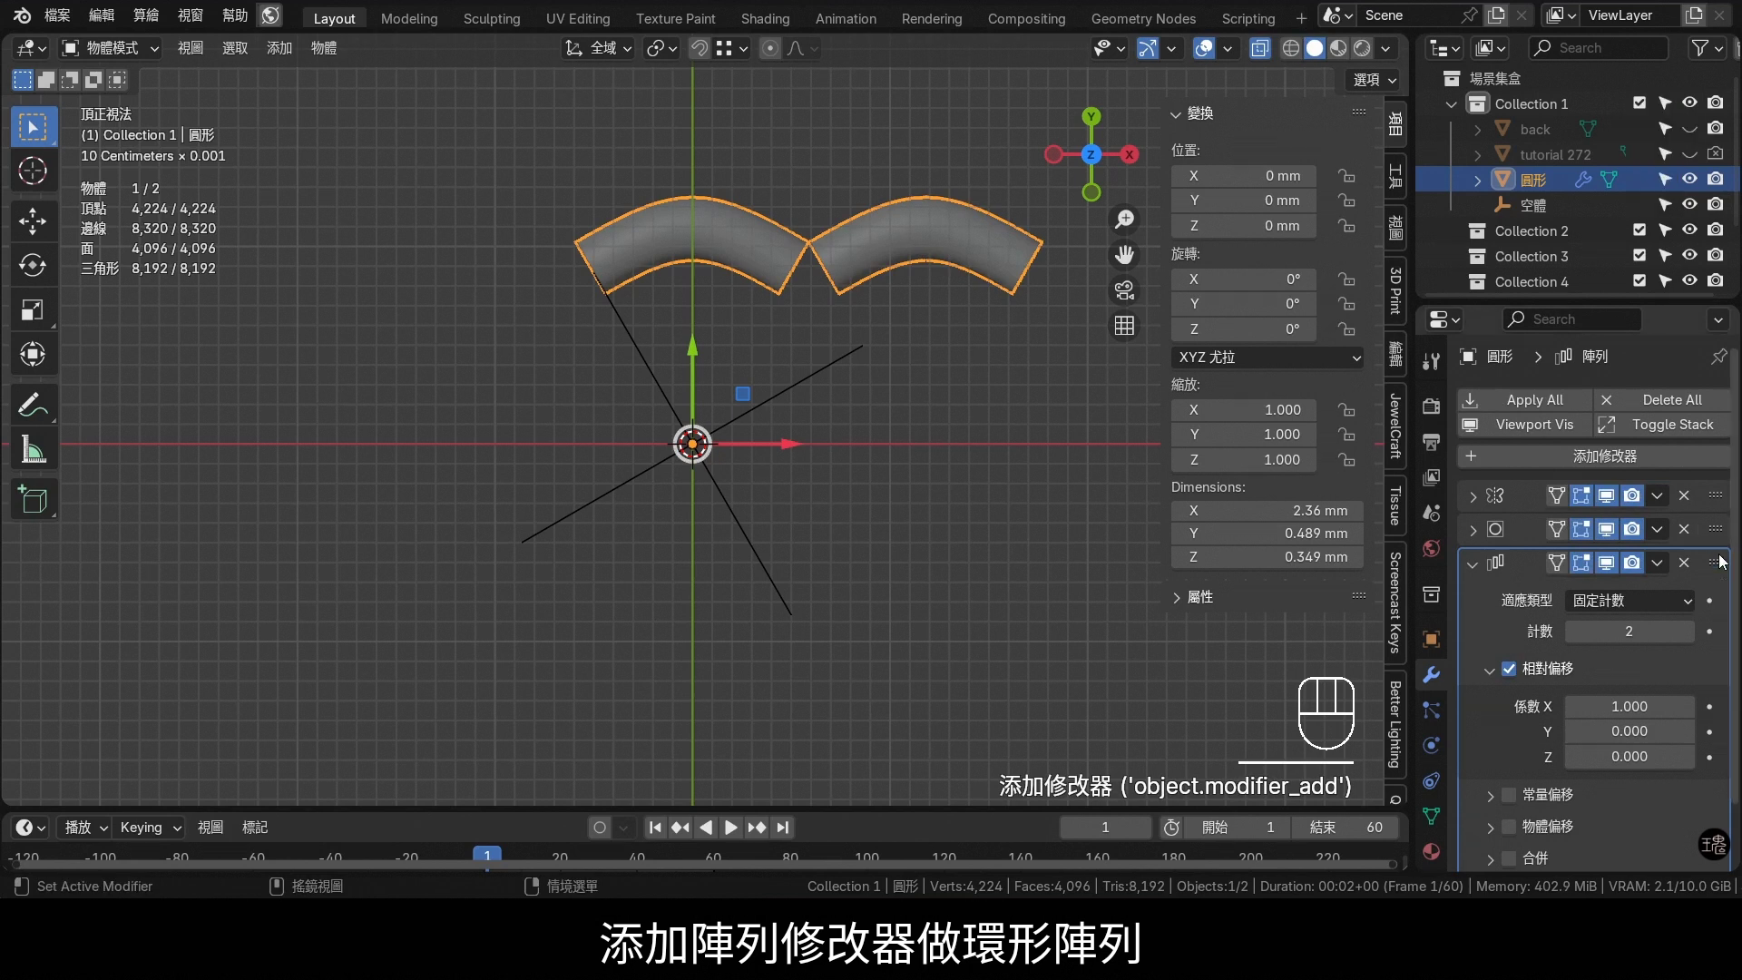
drag(1733, 571, 1717, 508)
click(1519, 643)
click(1532, 795)
click(1498, 793)
click(1641, 835)
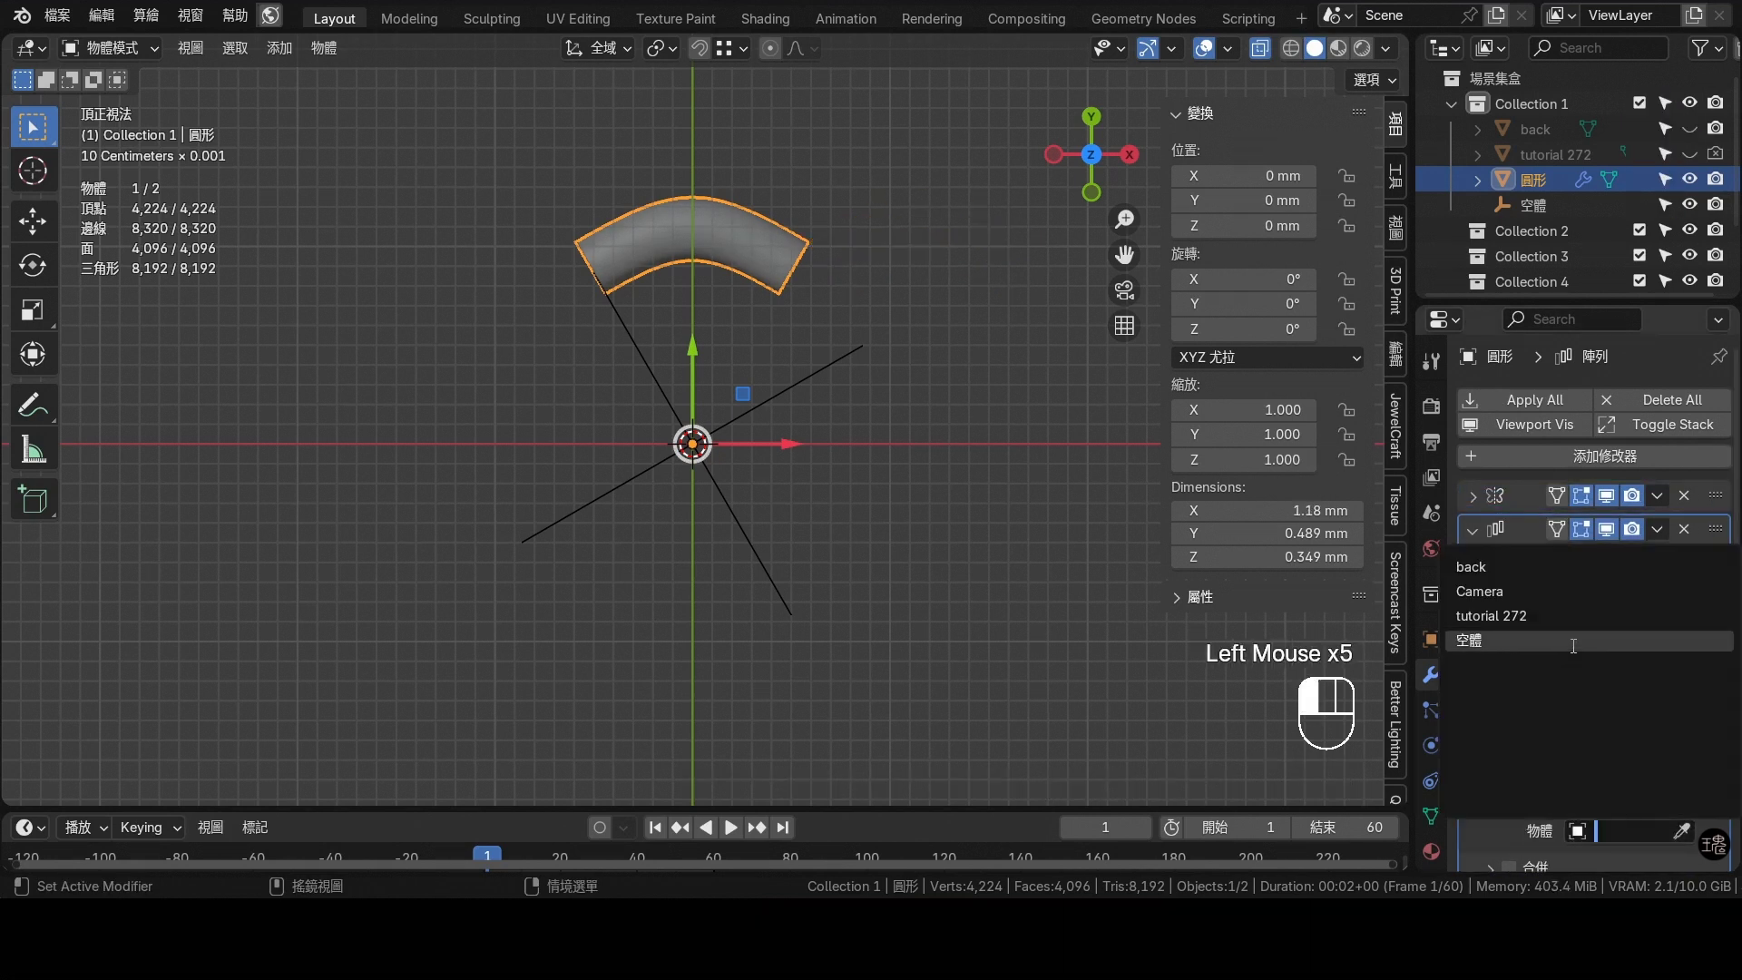
scroll(down, 3)
double_click(1506, 760)
click(1519, 766)
click(1498, 768)
click(1581, 833)
Enable Merge and First and Last so the six copies close into one hexagonal ring
click(1706, 495)
double_click(1706, 494)
click(1699, 495)
click(1700, 495)
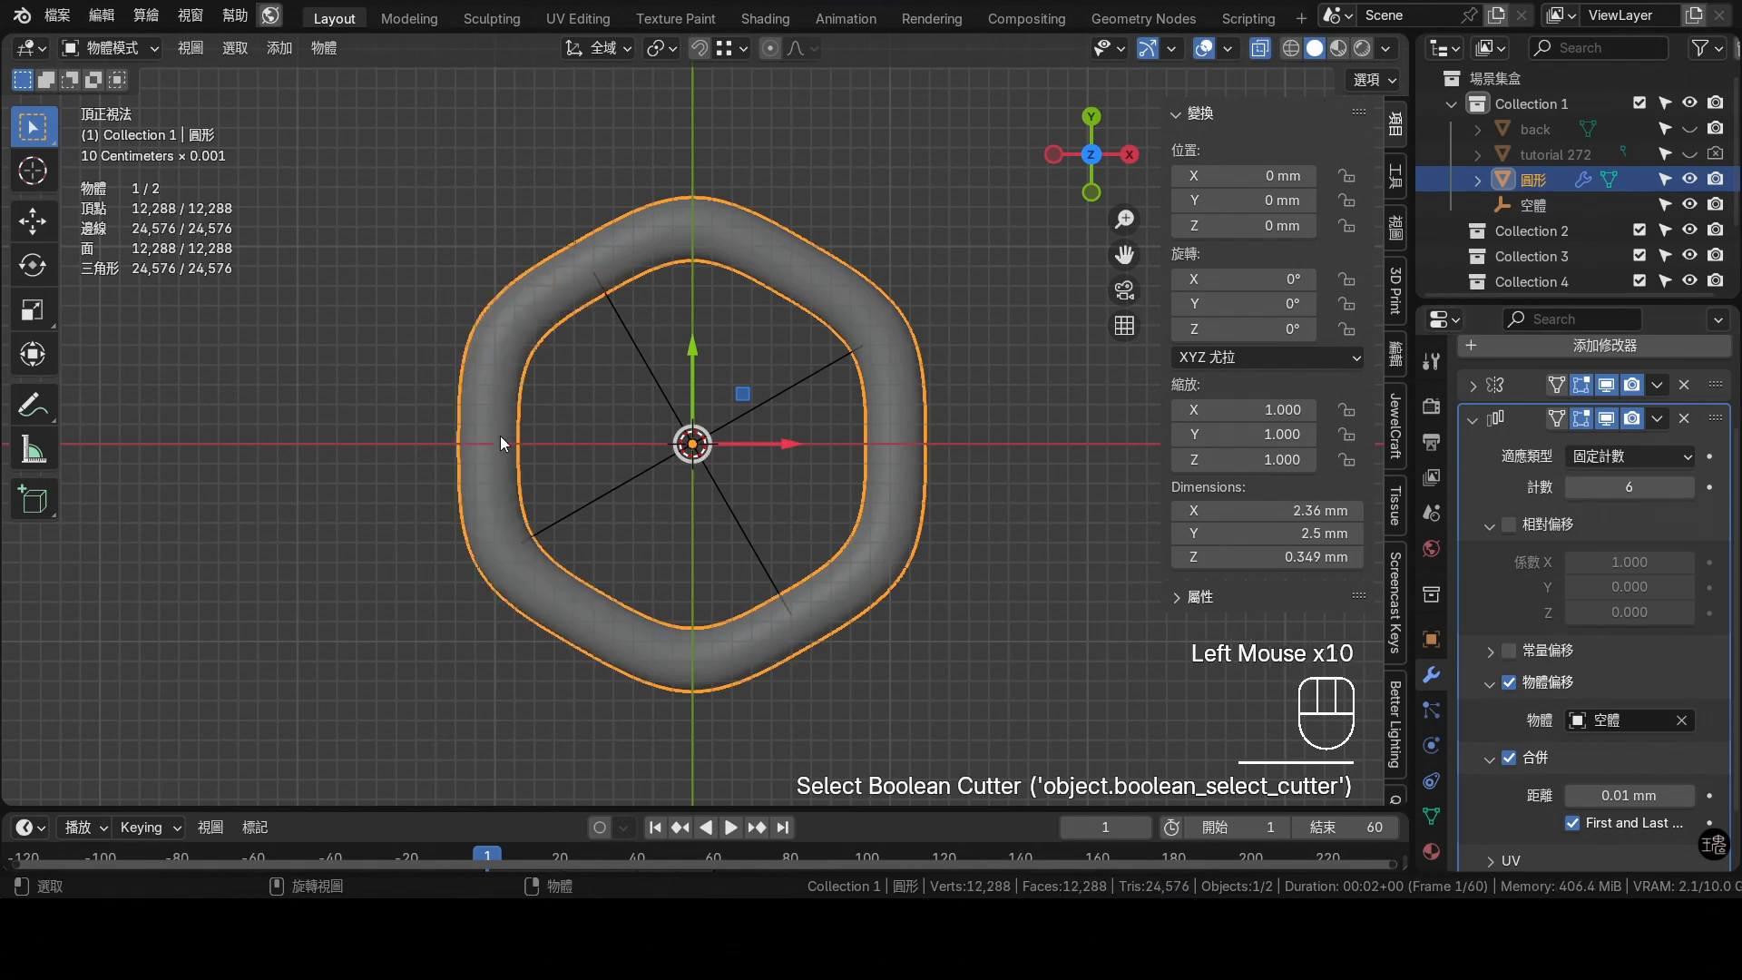
click(605, 236)
In Edit Mode insert an edge loop across the segment and slide it toward the corner
key(Tab)
scroll(up, 3)
drag(801, 232, 808, 331)
scroll(up, 3)
key(ctrl+r)
click(739, 166)
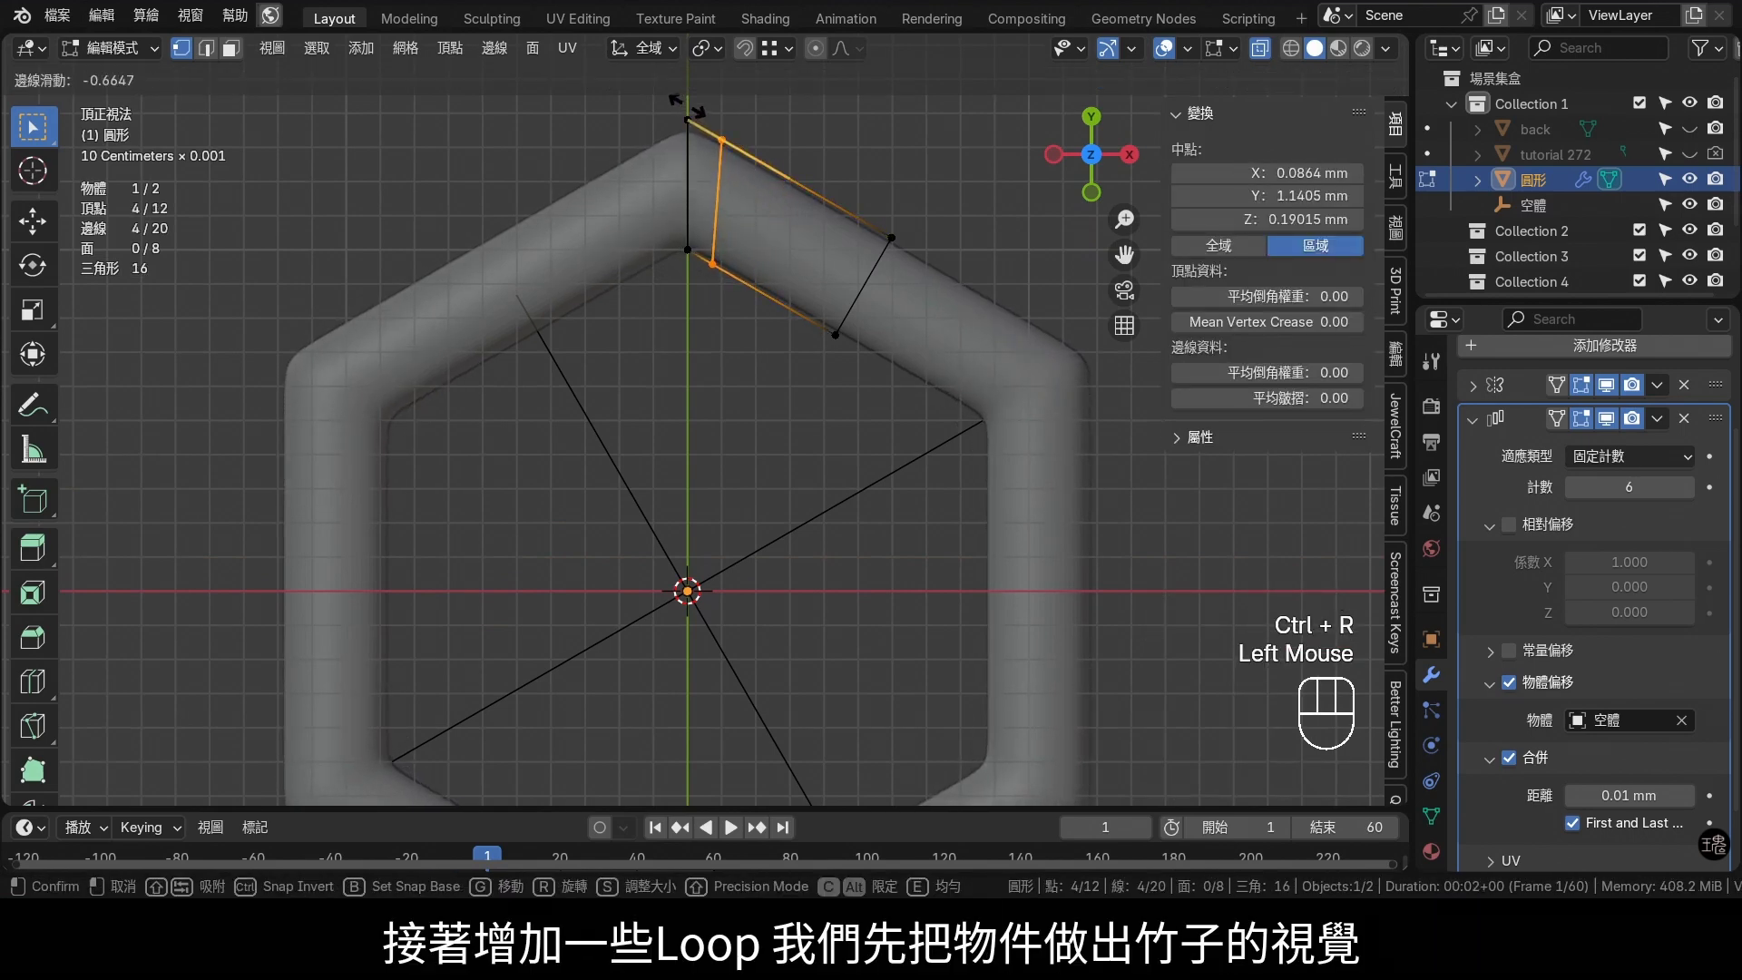
click(680, 100)
drag(783, 239, 766, 276)
Scale the corner edge loop outward into a bamboo-node bulge
click(694, 207)
drag(730, 49, 759, 199)
key(s)
right_click(846, 298)
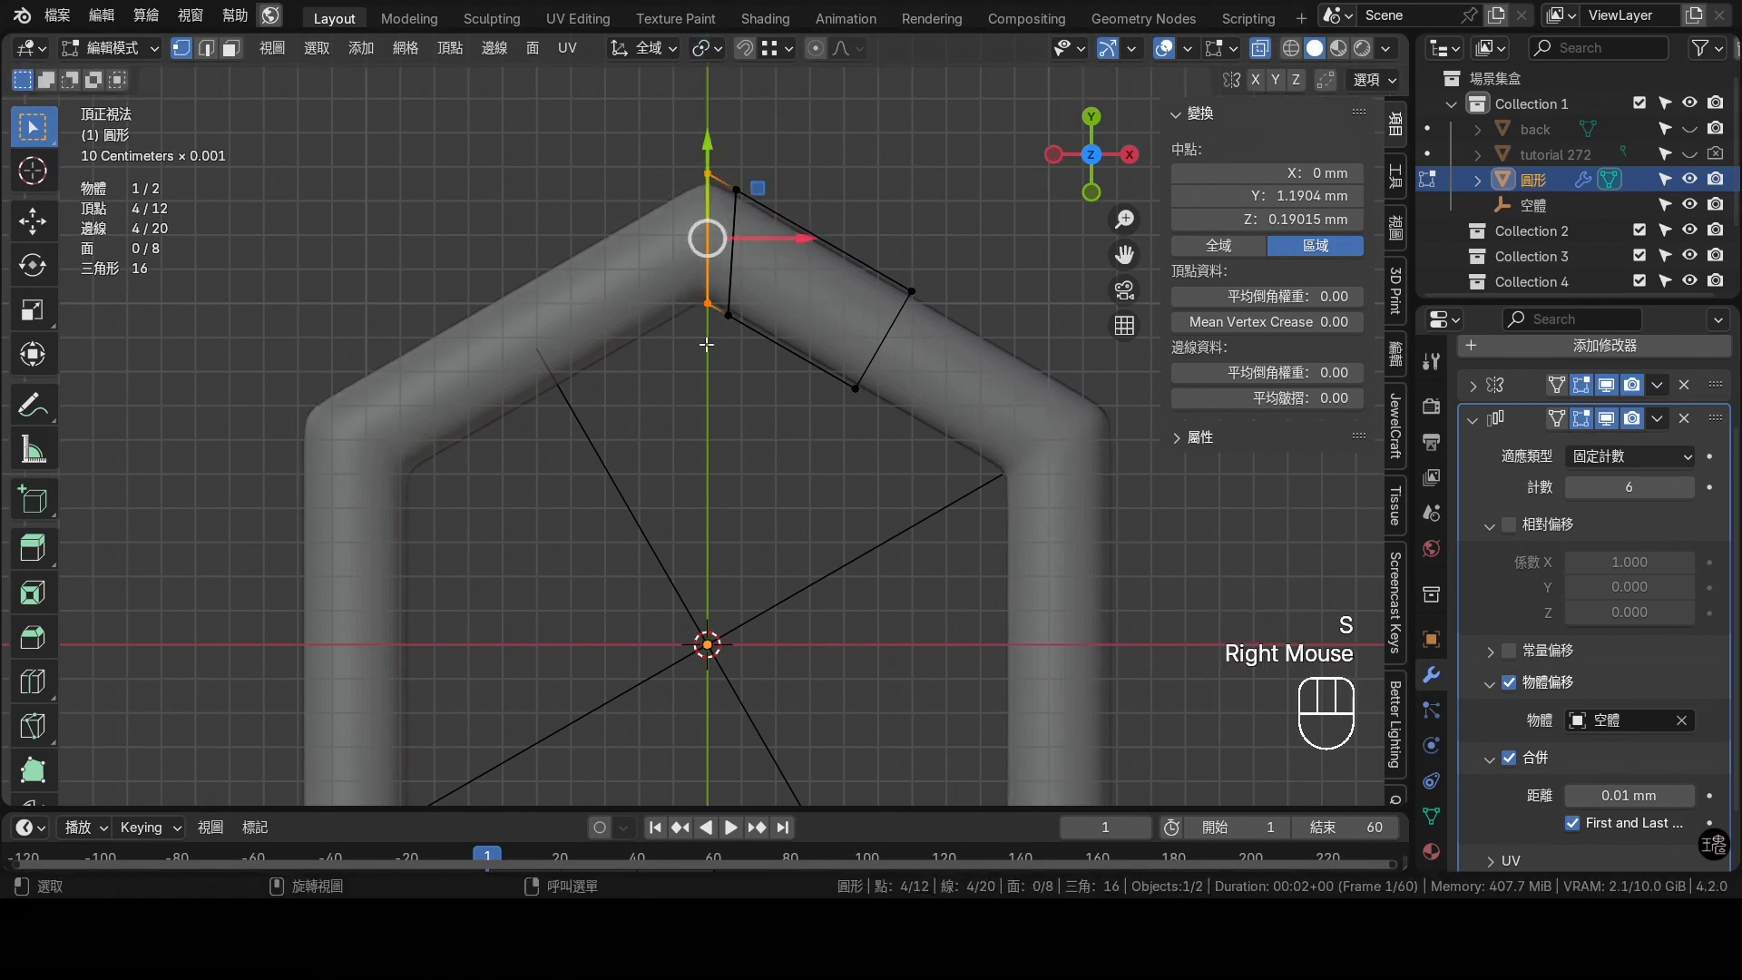
key(s)
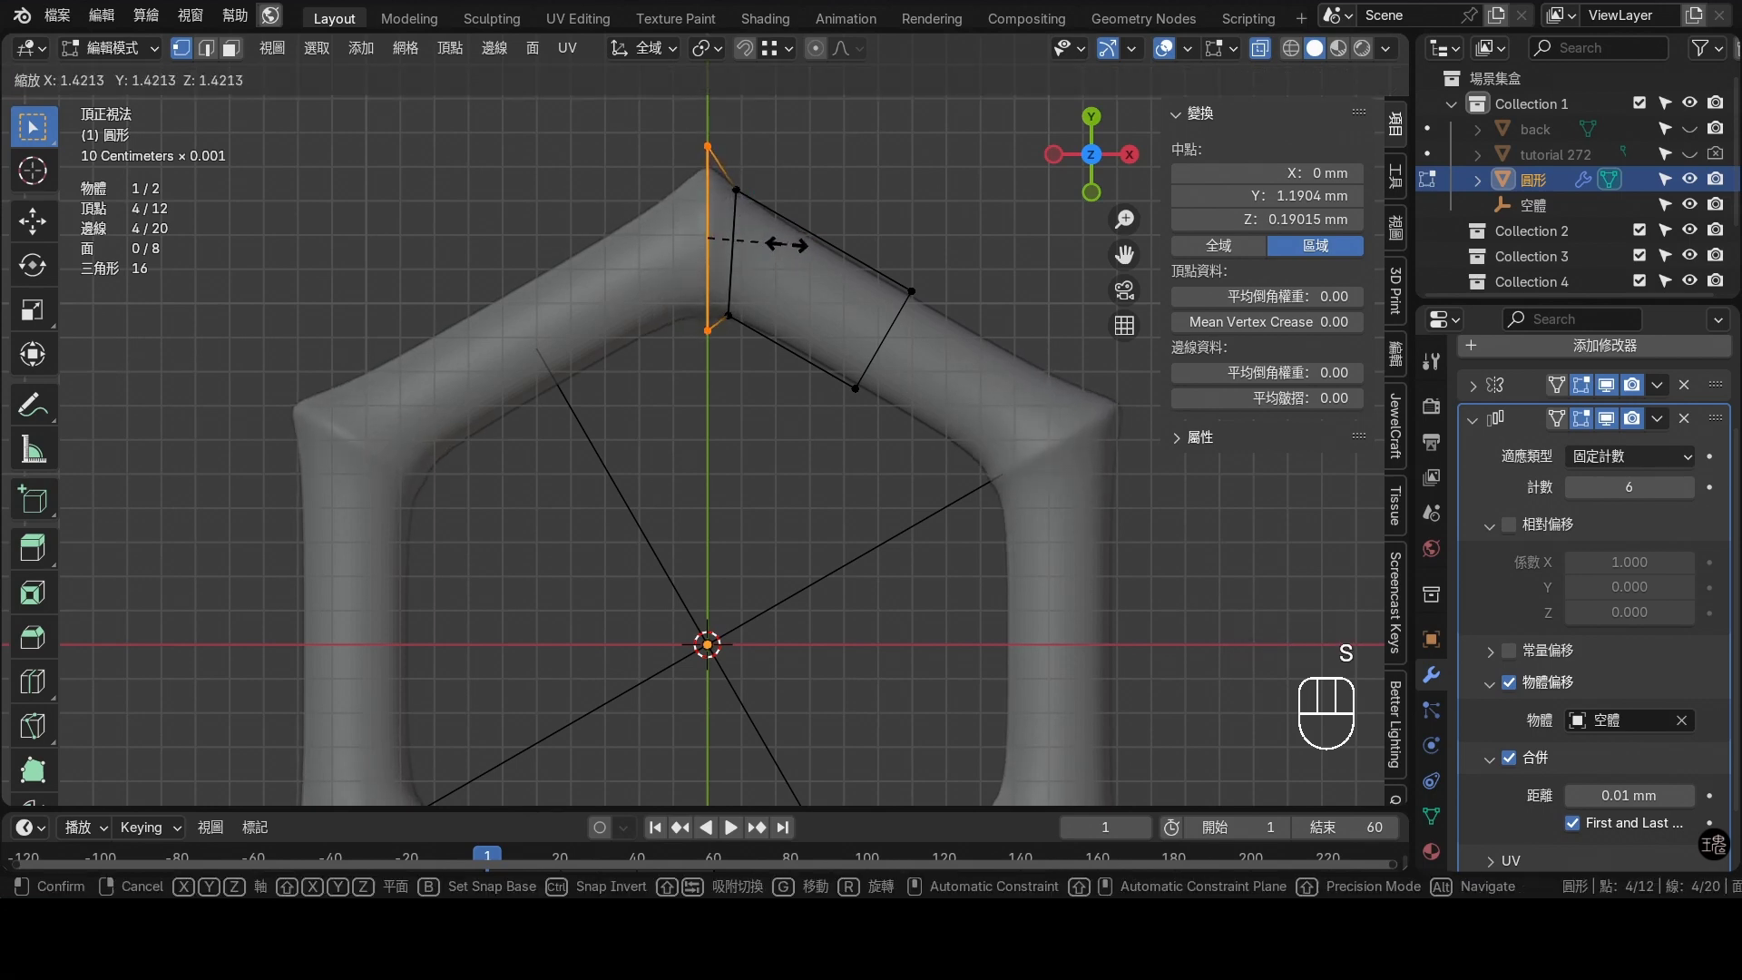
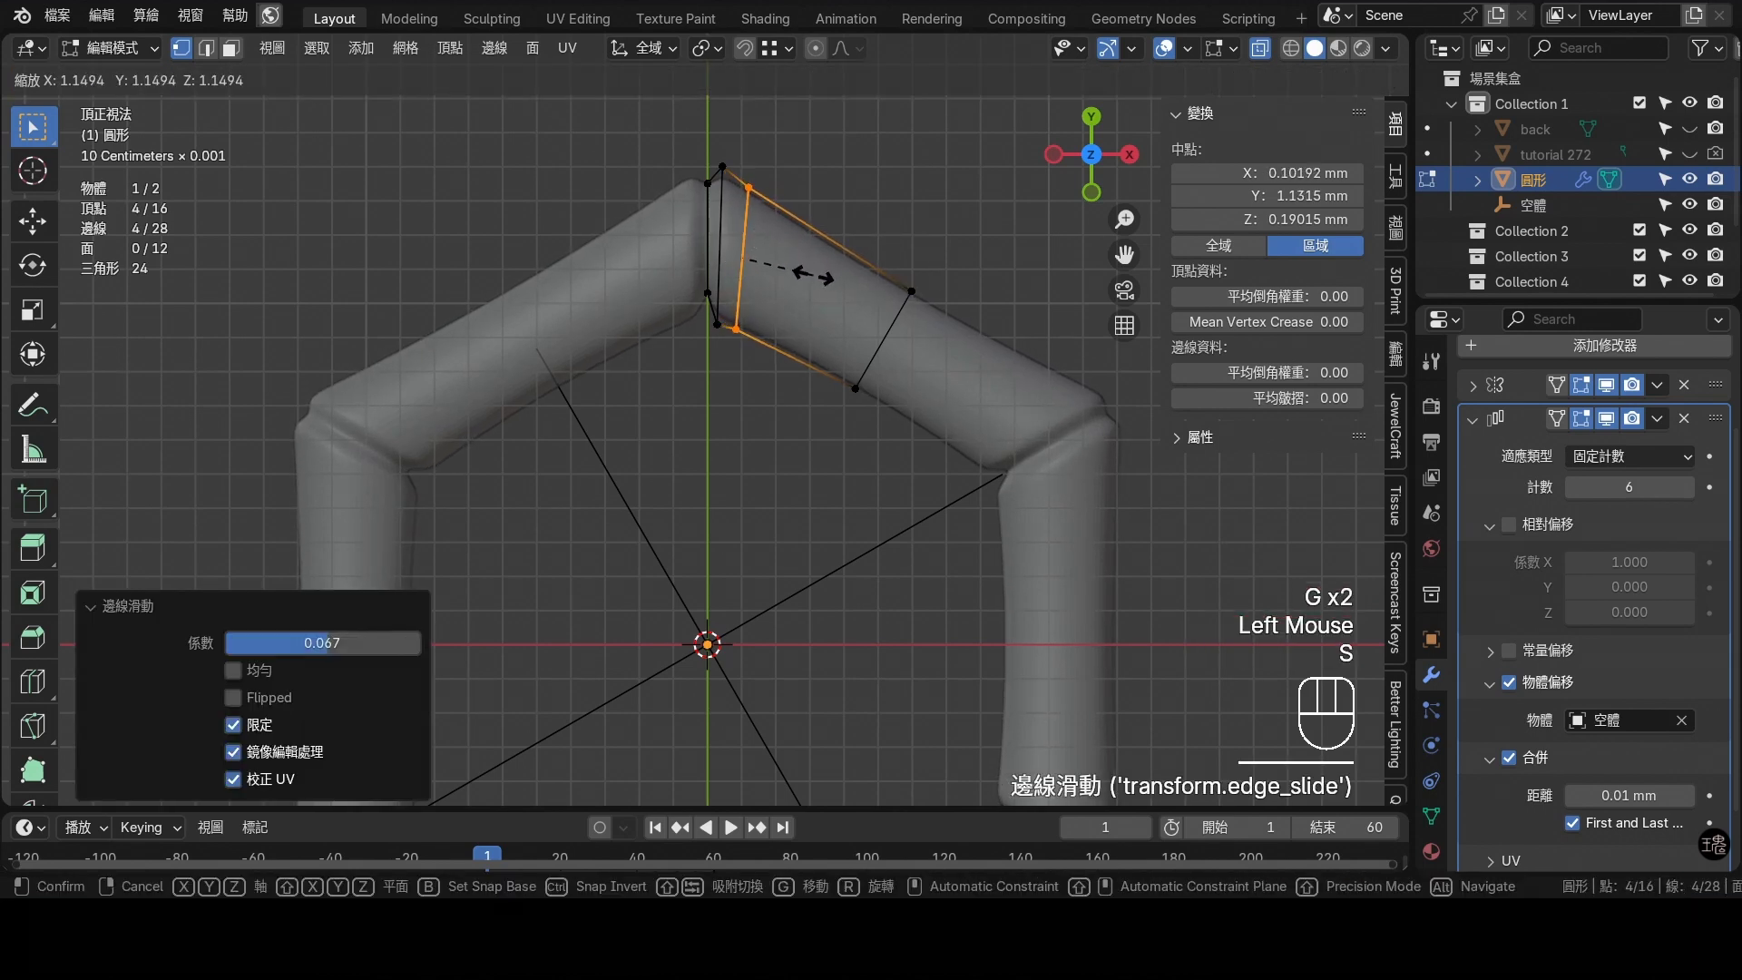
click(816, 274)
Dissolve the unwanted edge loop and insert a fresh loop beside the corner node
click(720, 196)
key(x)
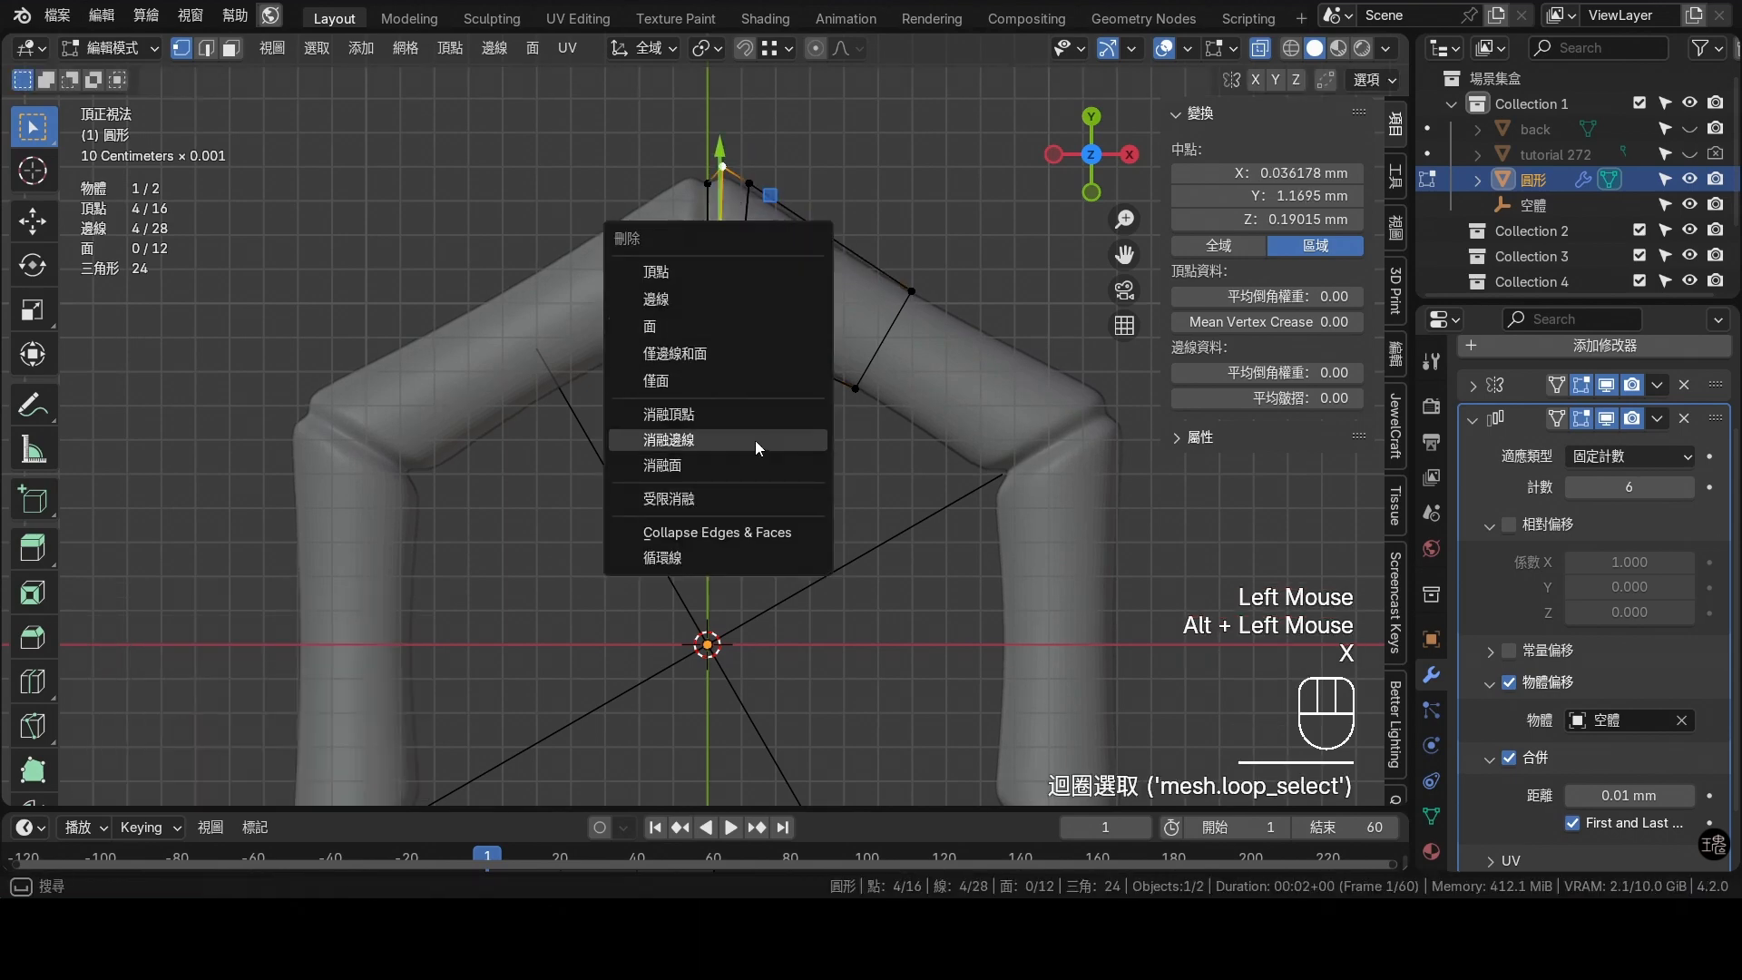
key(ctrl+r)
click(737, 178)
right_click(735, 178)
key(s)
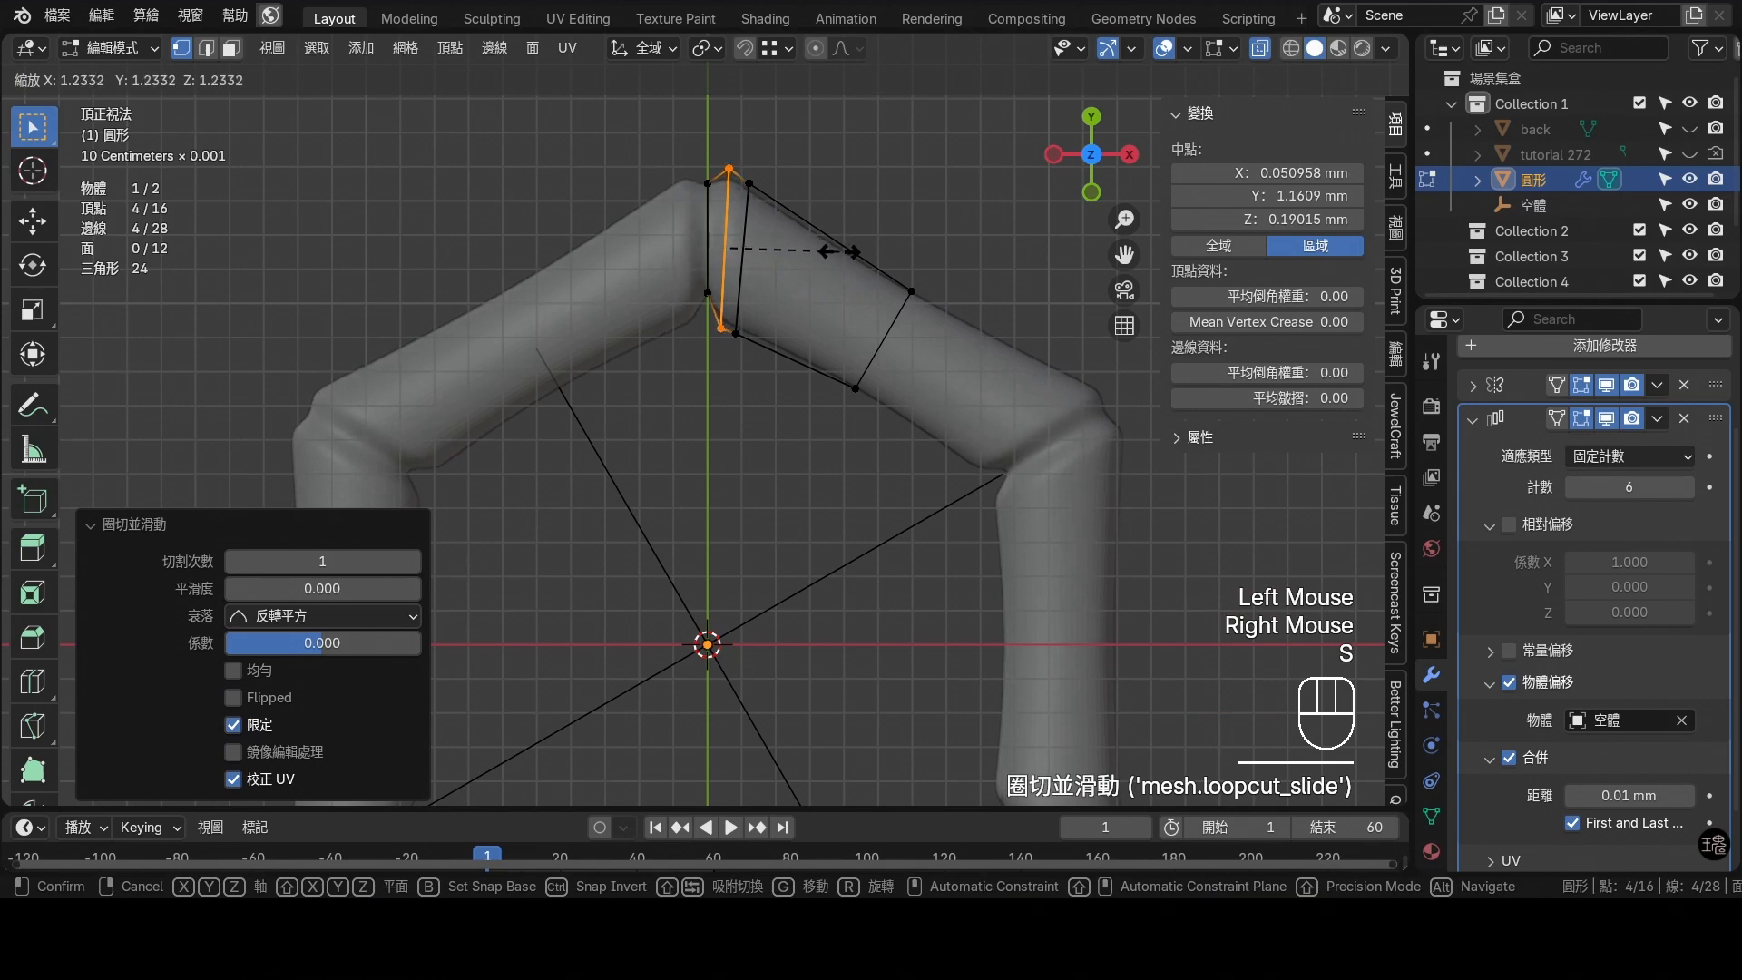
click(839, 248)
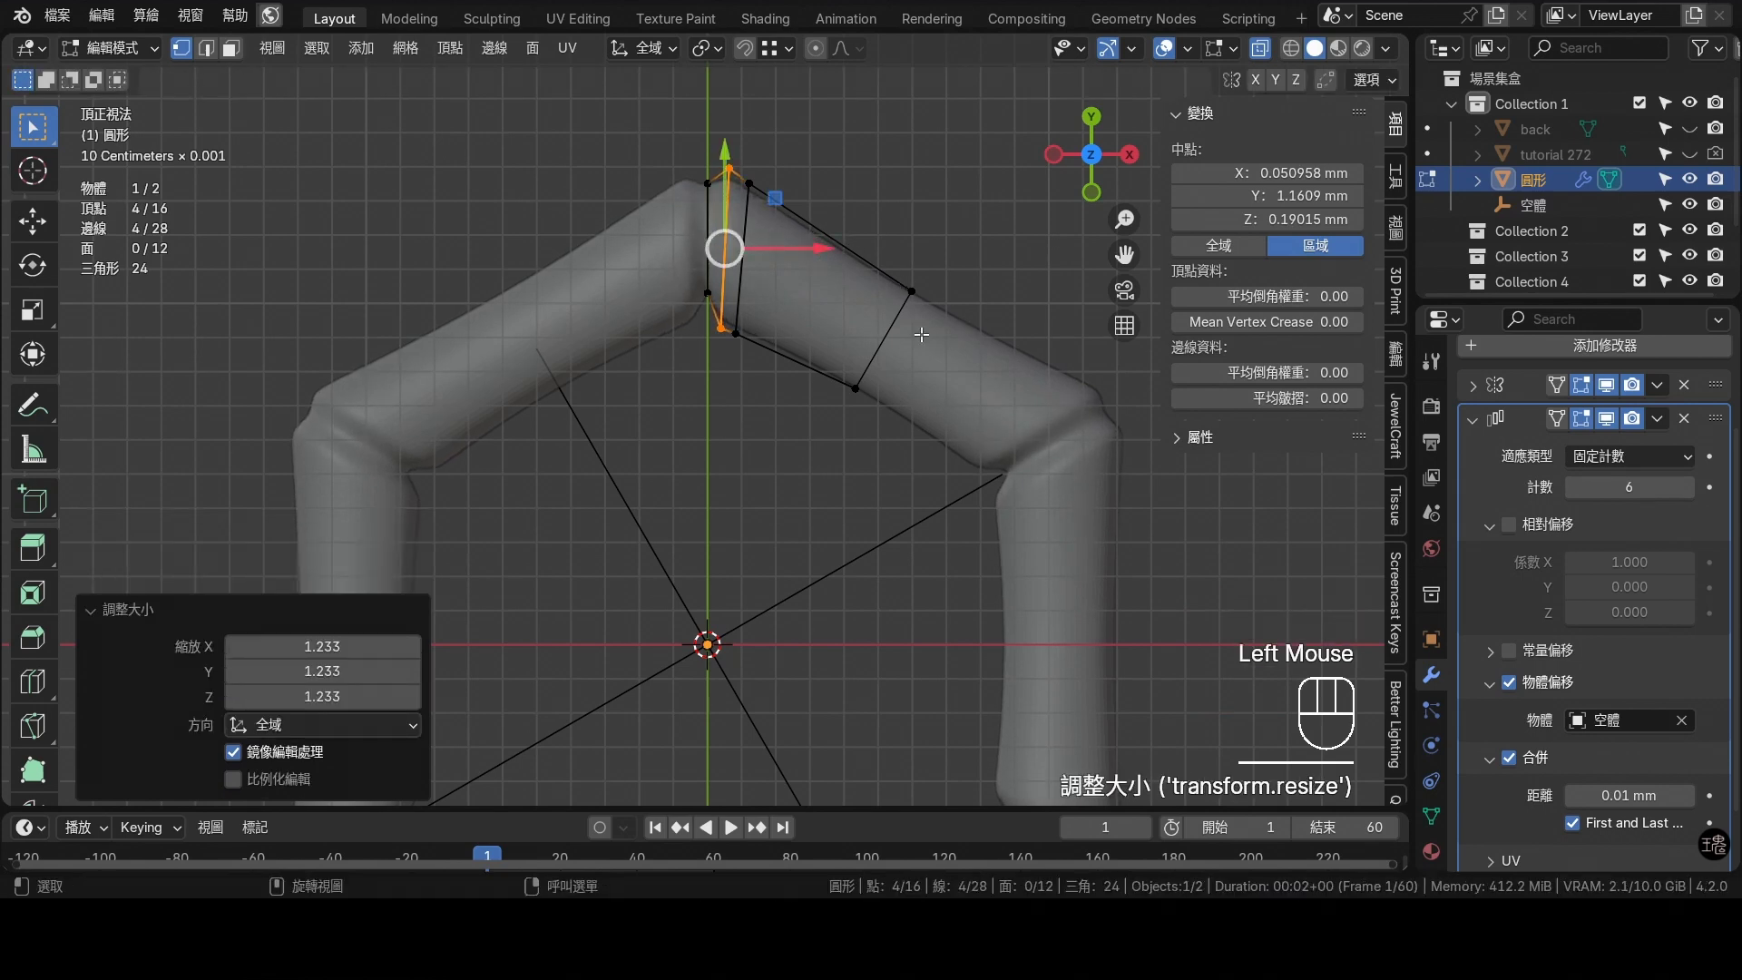
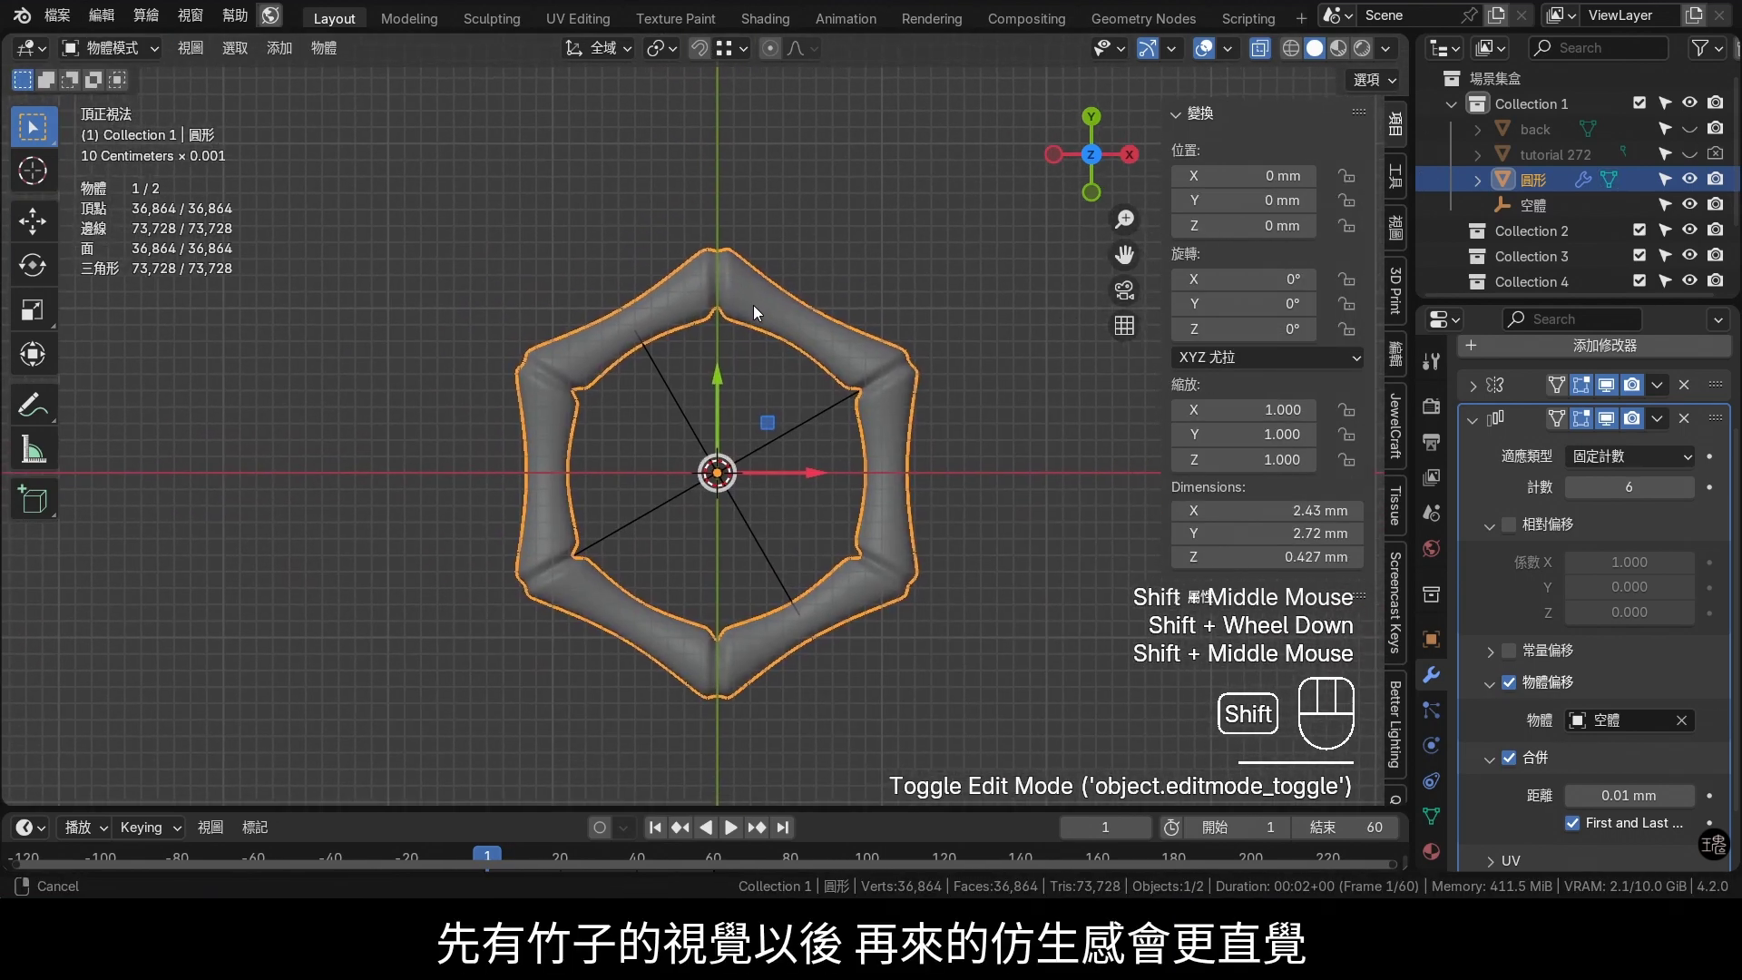
Slant the loop beside the node onto the centre line and dissolve the extra vertices
middle_click(758, 310)
scroll(up, 3)
drag(757, 248, 732, 270)
key(Tab)
middle_click(725, 225)
scroll(up, 3)
click(743, 241)
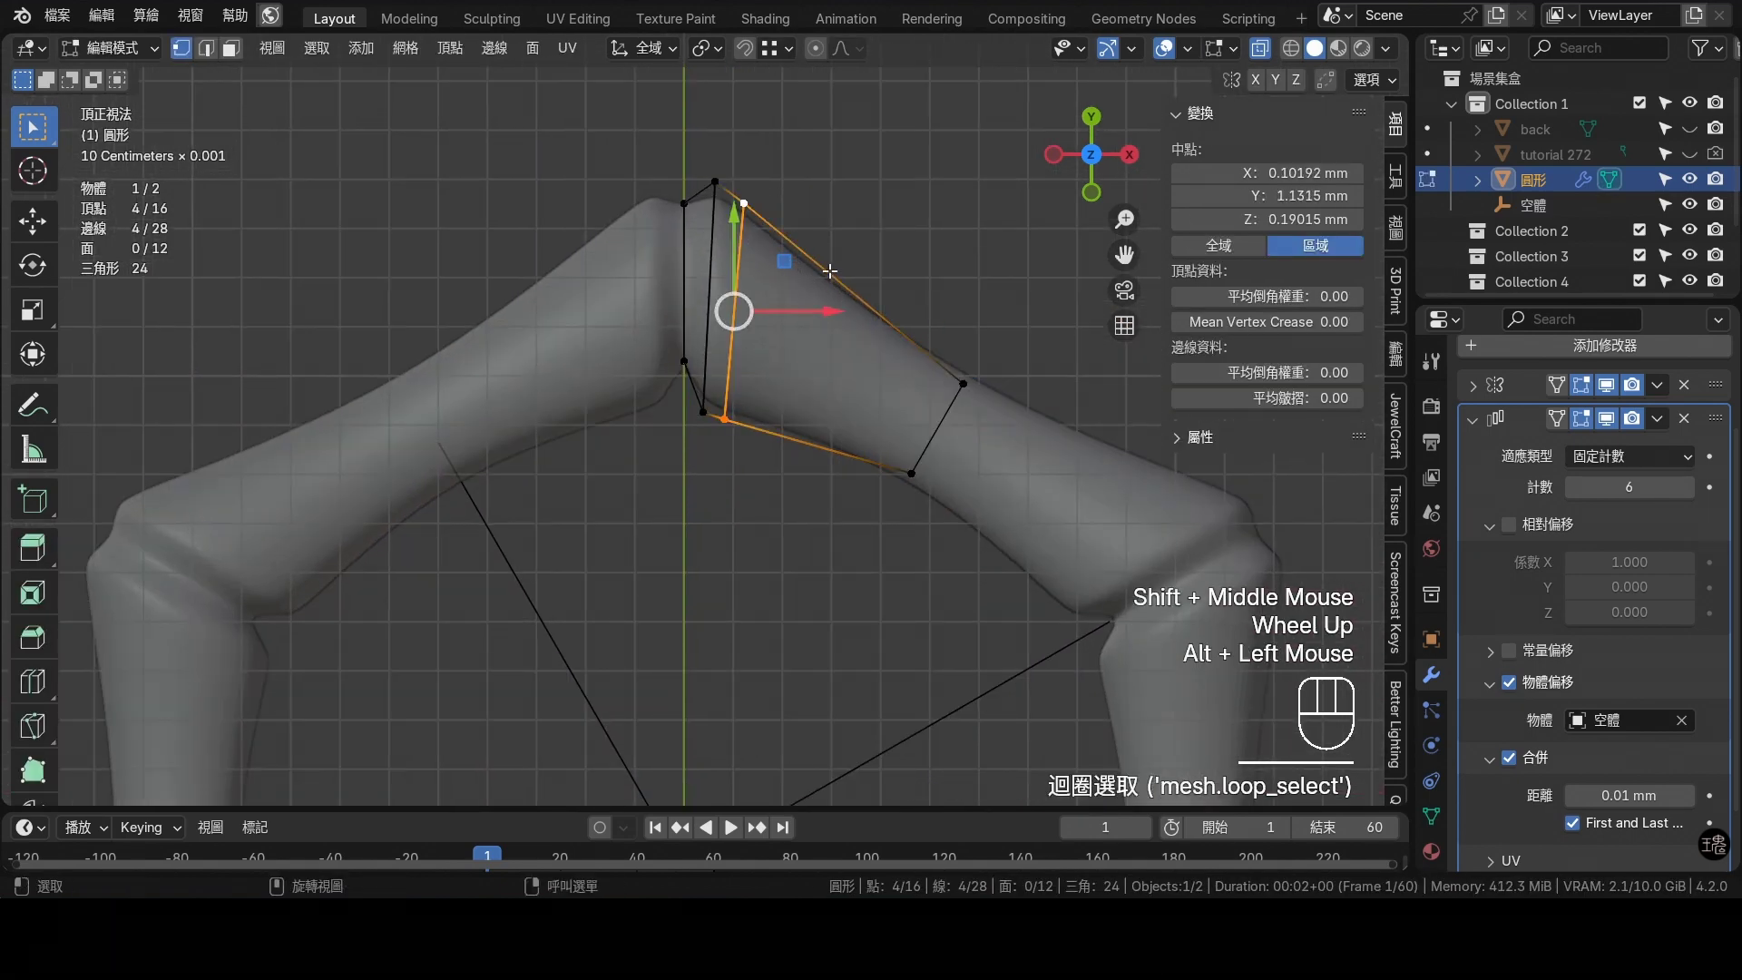
drag(836, 274, 774, 514)
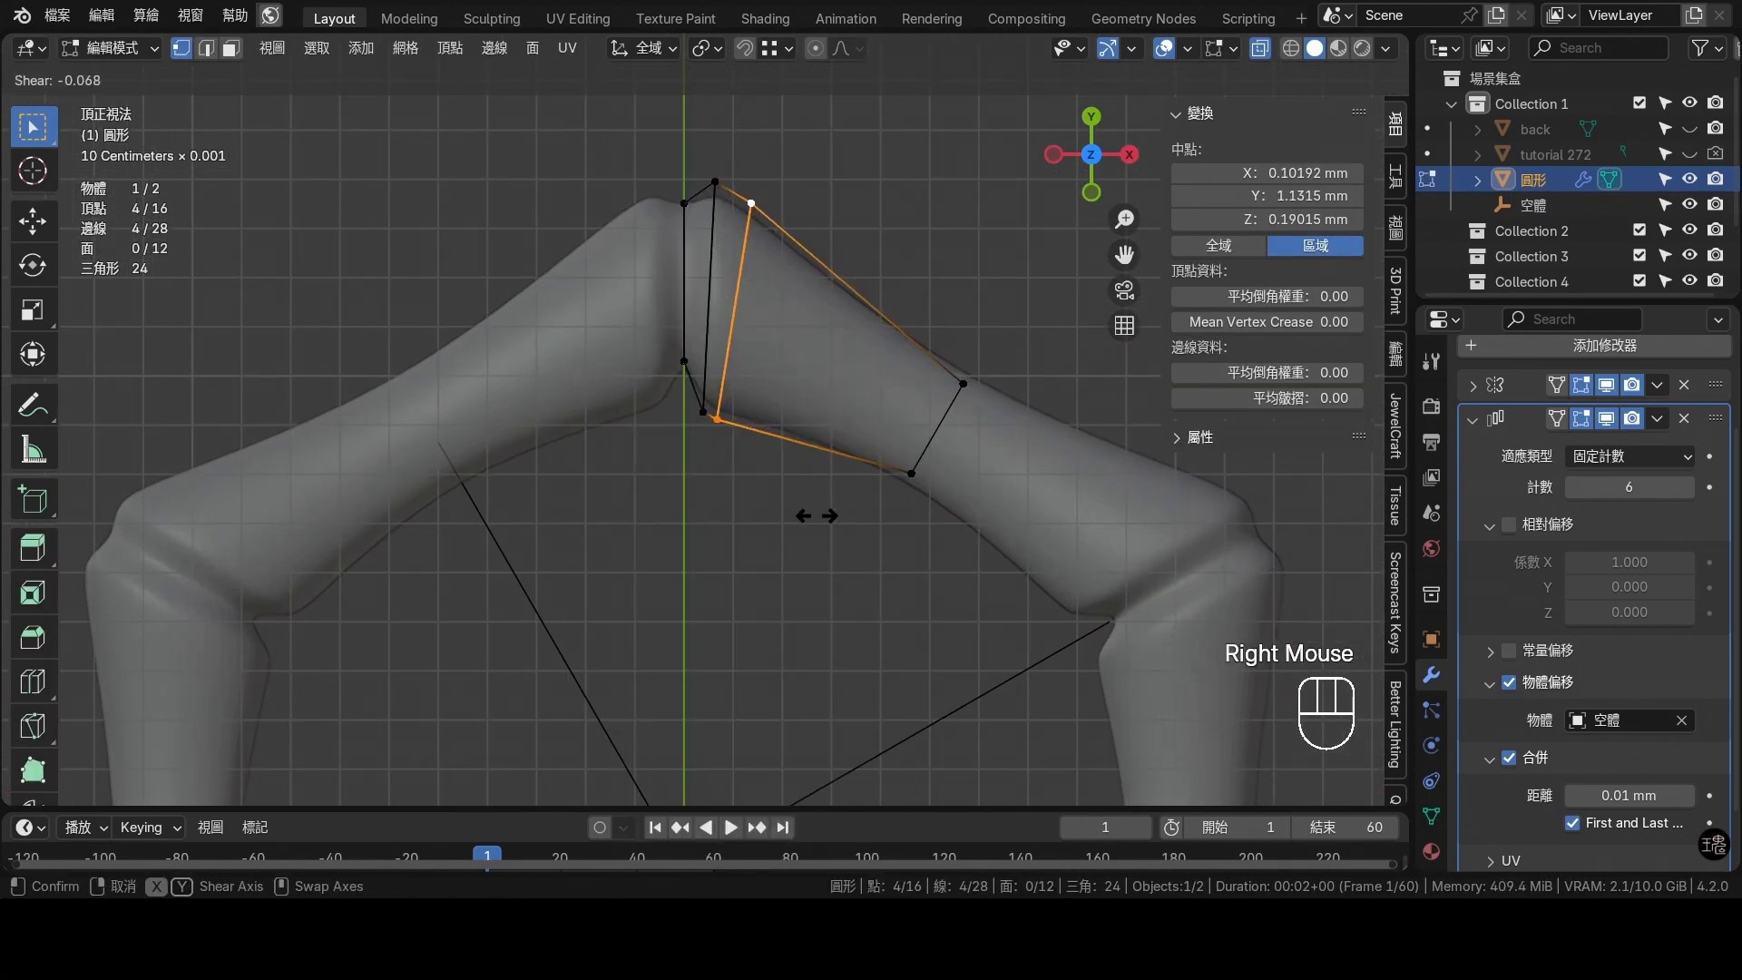
click(822, 514)
click(706, 225)
key(x)
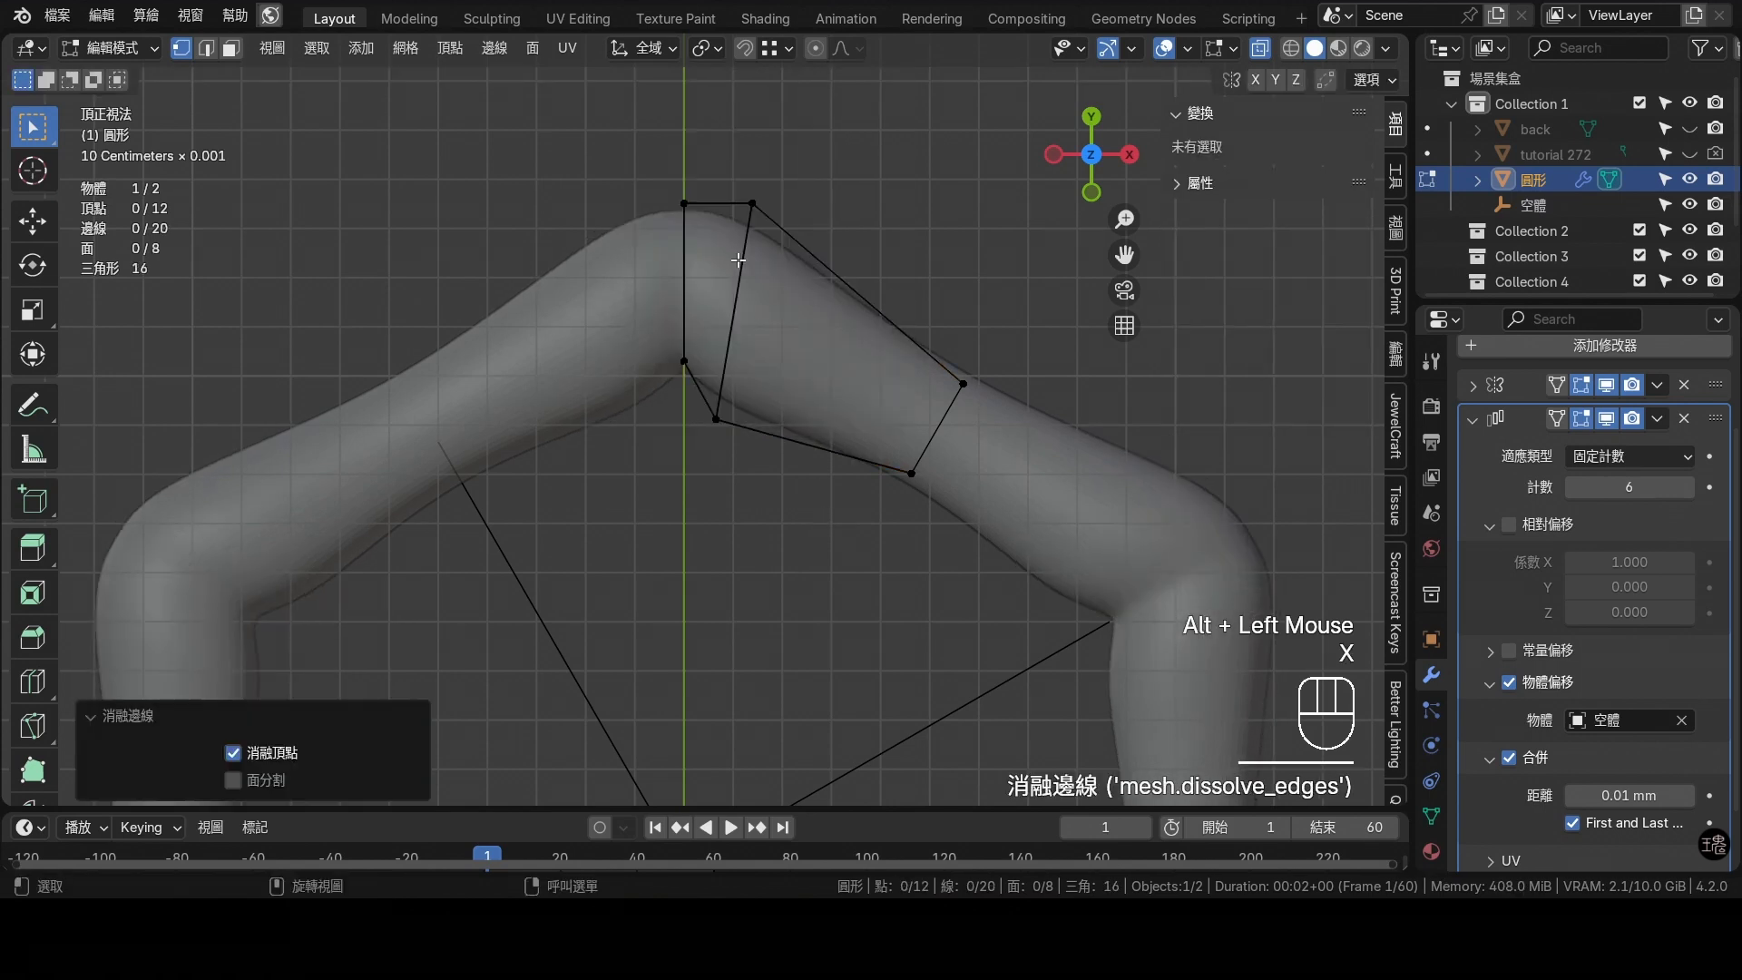
Add a new loop cut at the bamboo node, scale it outward, and return to the whole ring
key(ctrl+r)
click(723, 206)
right_click(722, 204)
key(s)
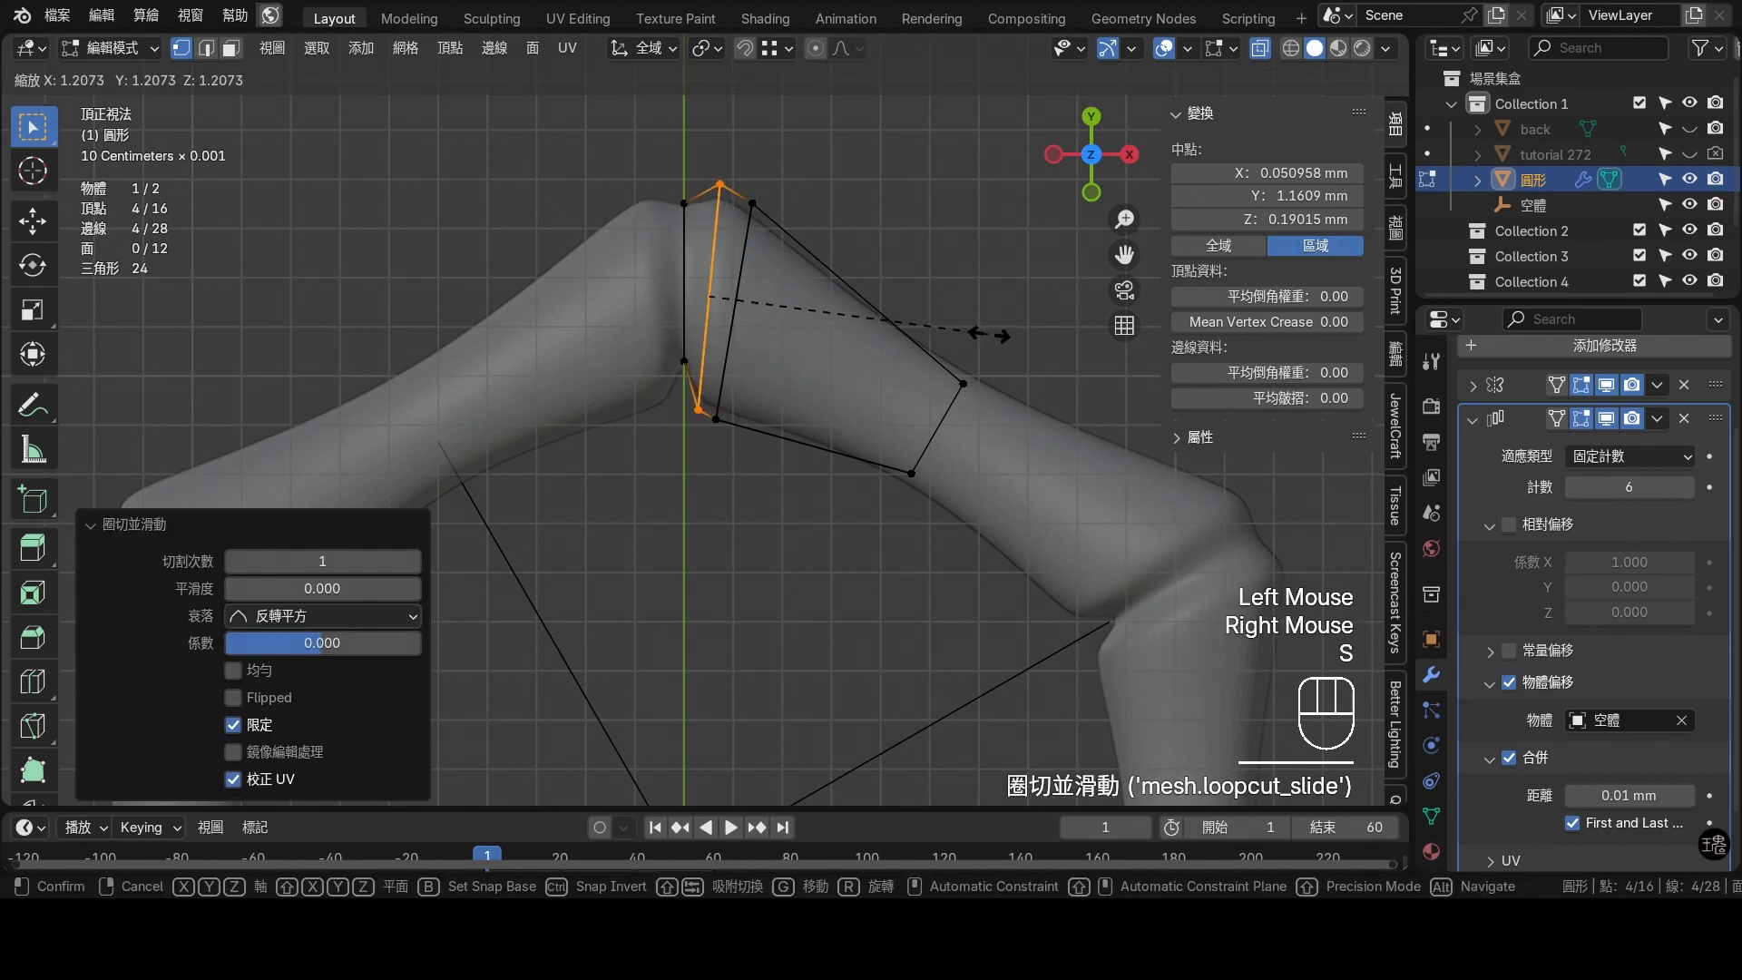
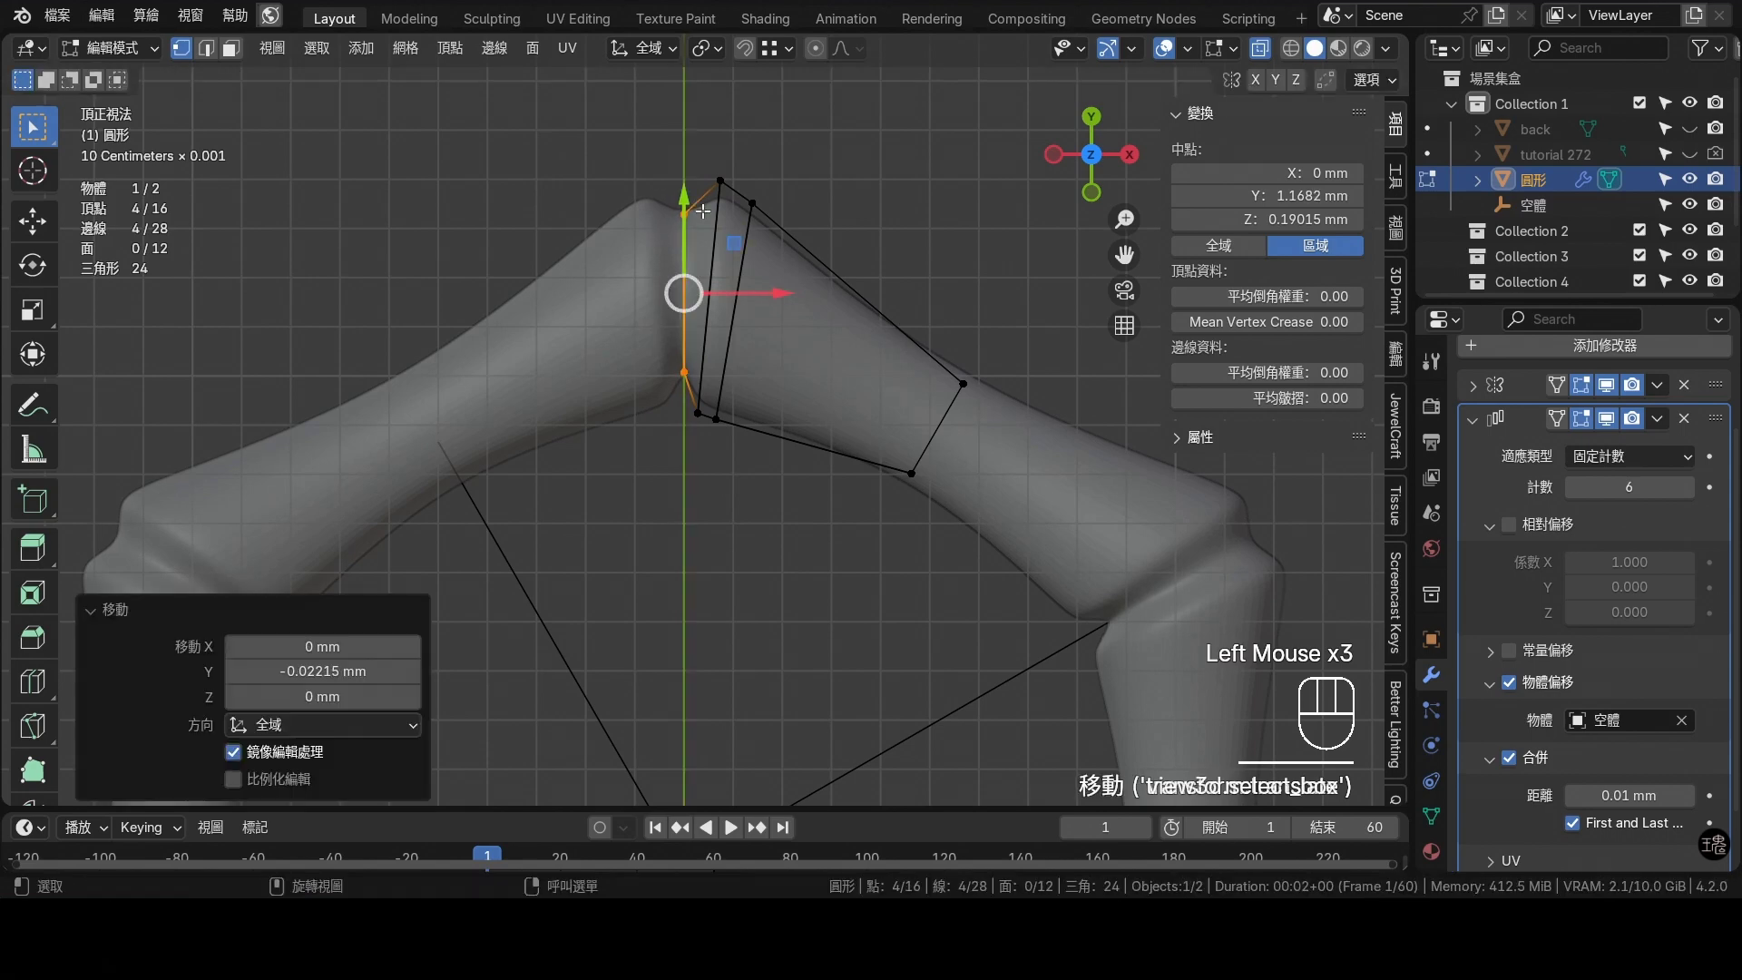
scroll(down, 3)
middle_click(789, 210)
key(Tab)
scroll(down, 3)
middle_click(753, 221)
click(1269, 55)
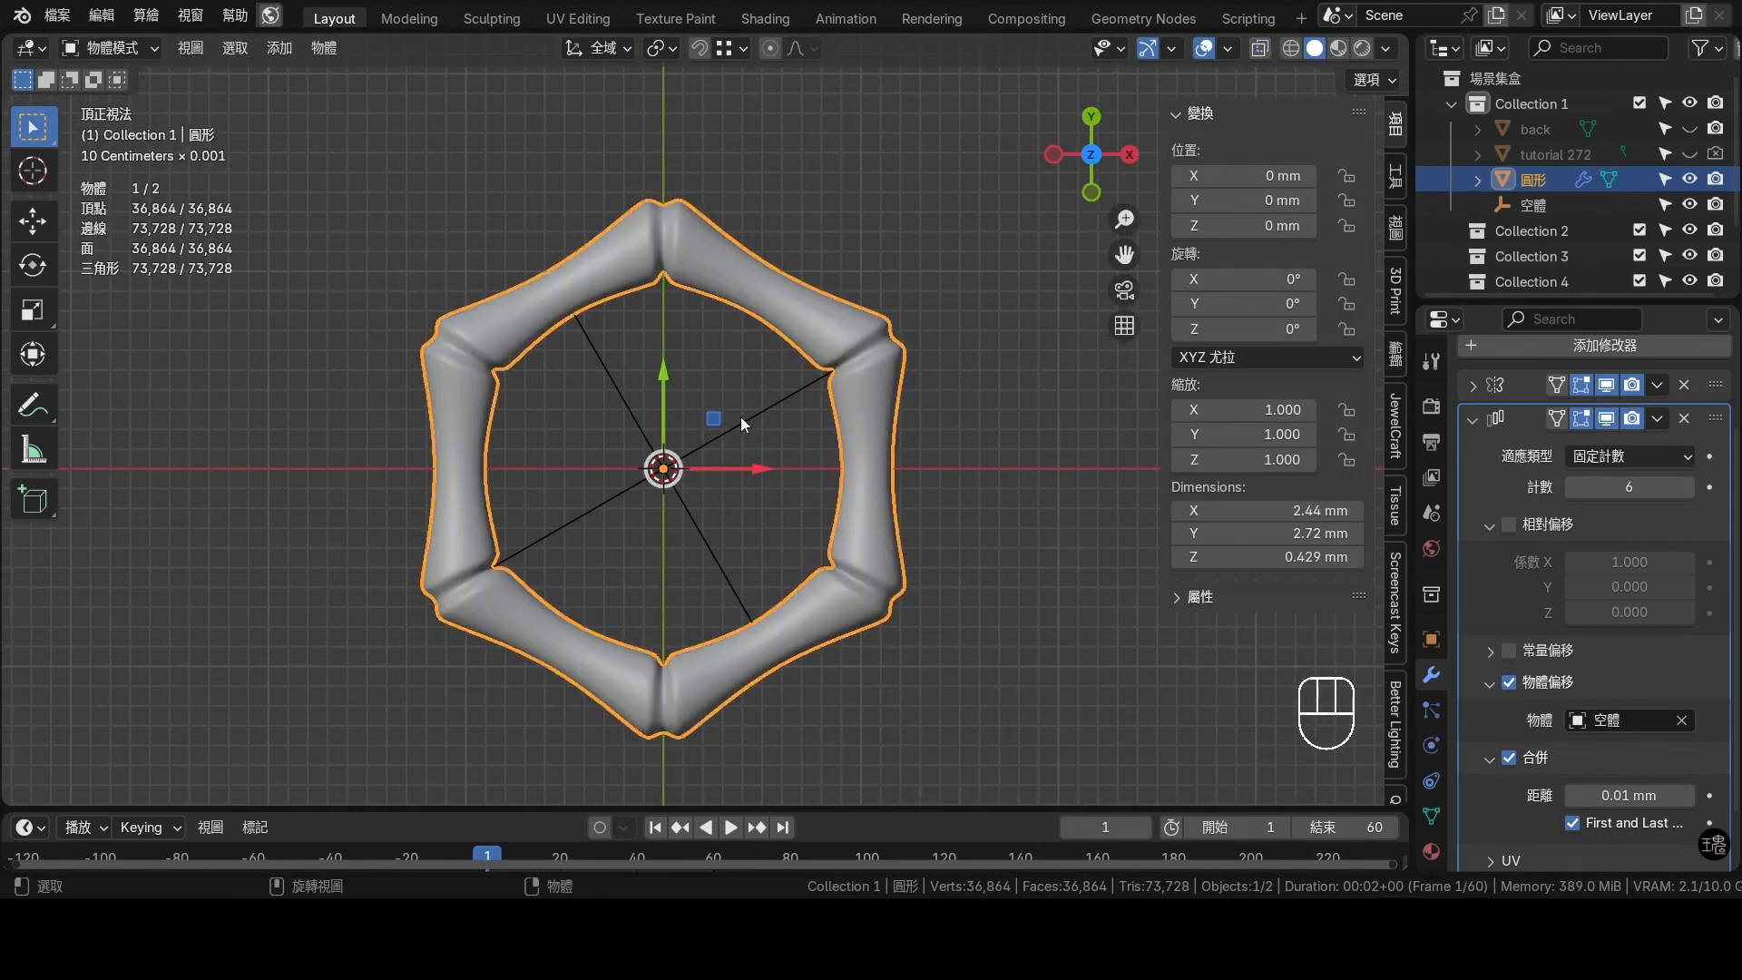
In Edit Mode select the whole base segment and shrink it slightly
click(798, 303)
key(Tab)
key(a)
drag(705, 57, 773, 161)
key(s)
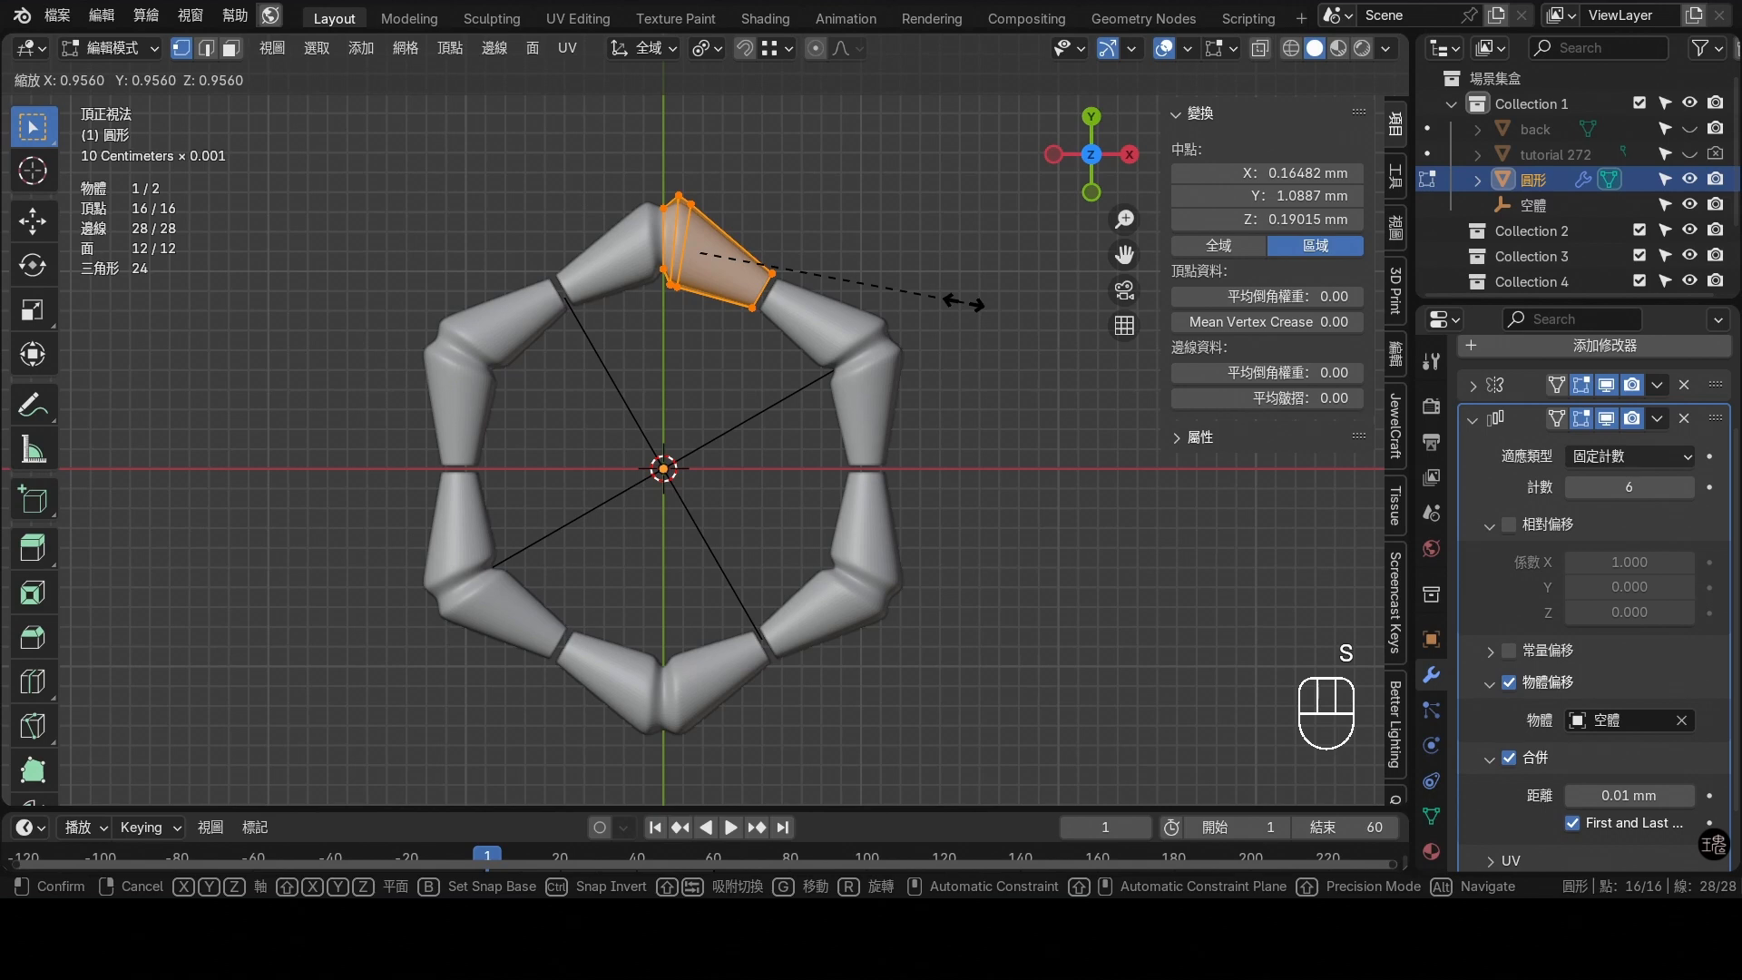
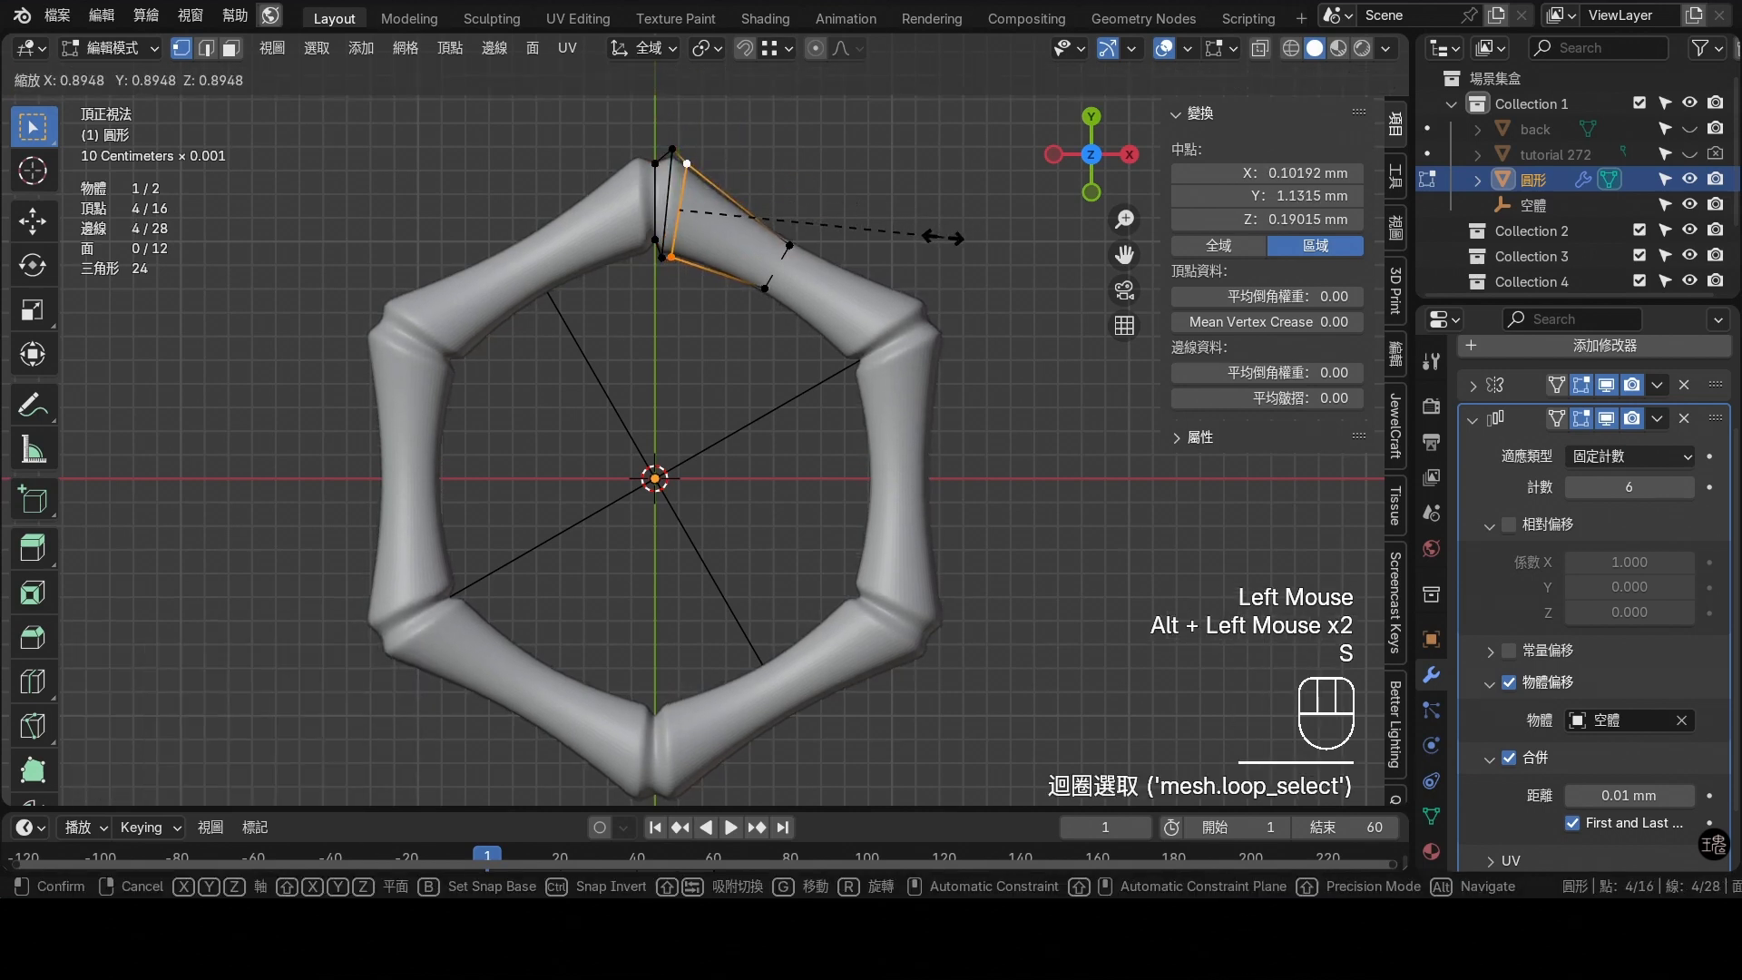
Shrink the loops beside the node so segments taper toward pinched bamboo nodes, then exit Edit Mode
click(942, 233)
click(772, 259)
key(s)
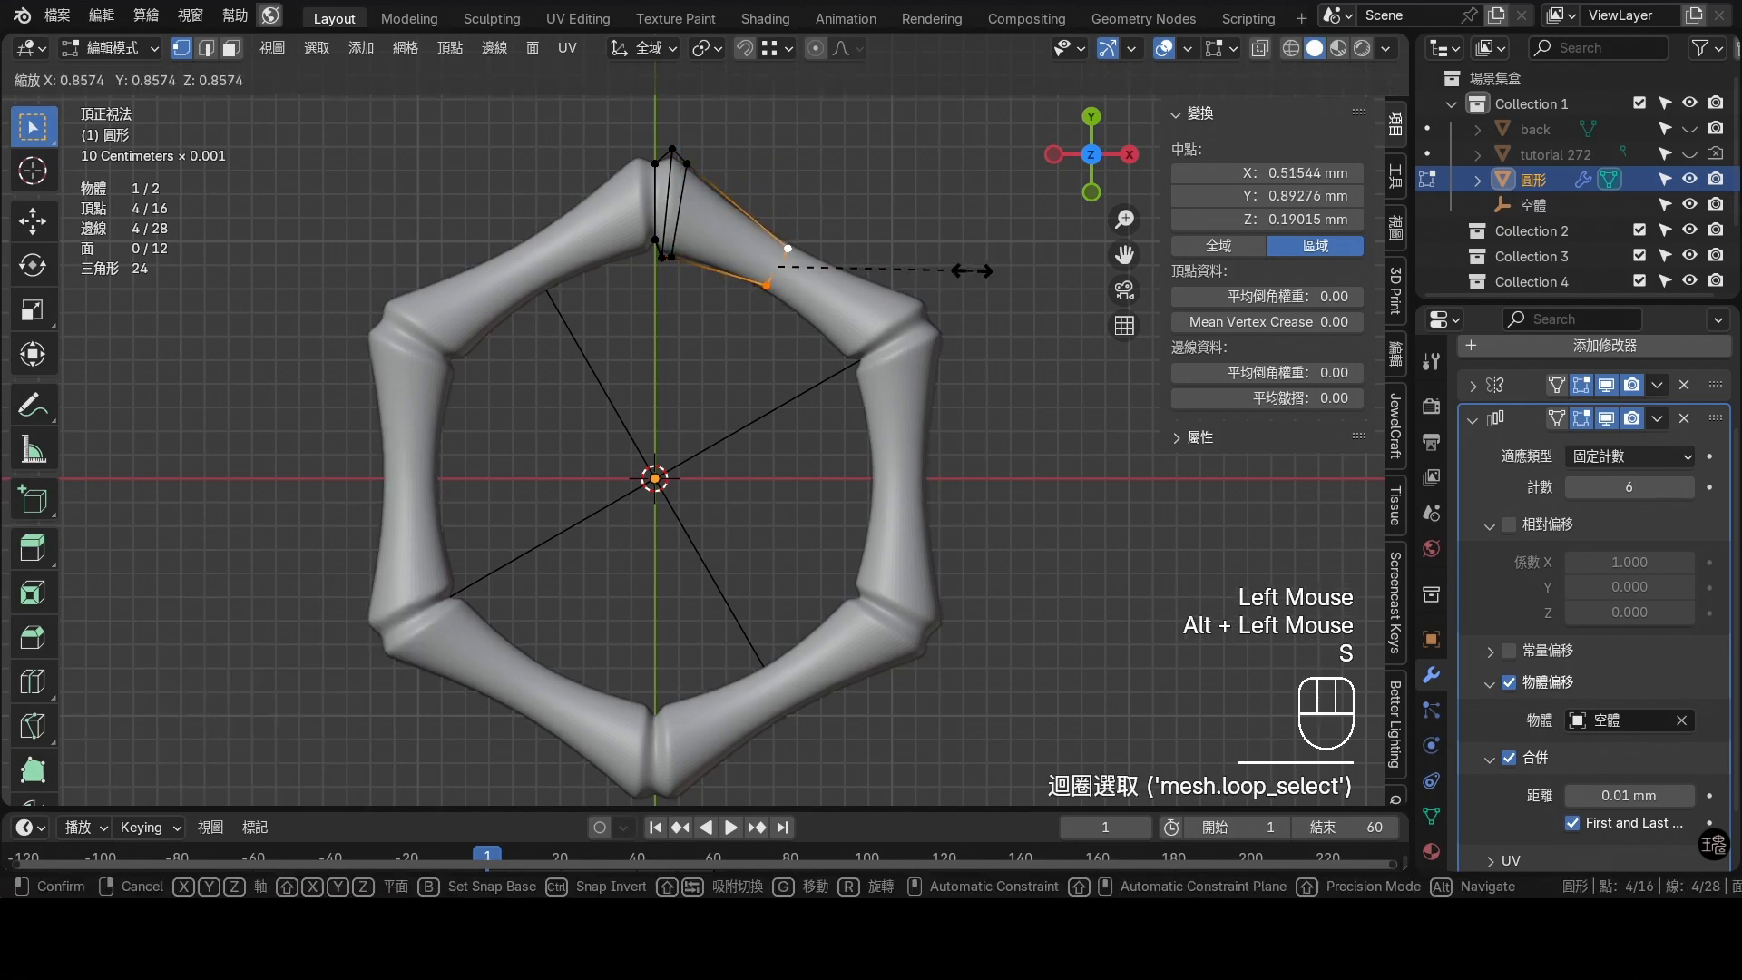
click(962, 267)
scroll(down, 3)
middle_click(886, 318)
key(Tab)
scroll(up, 3)
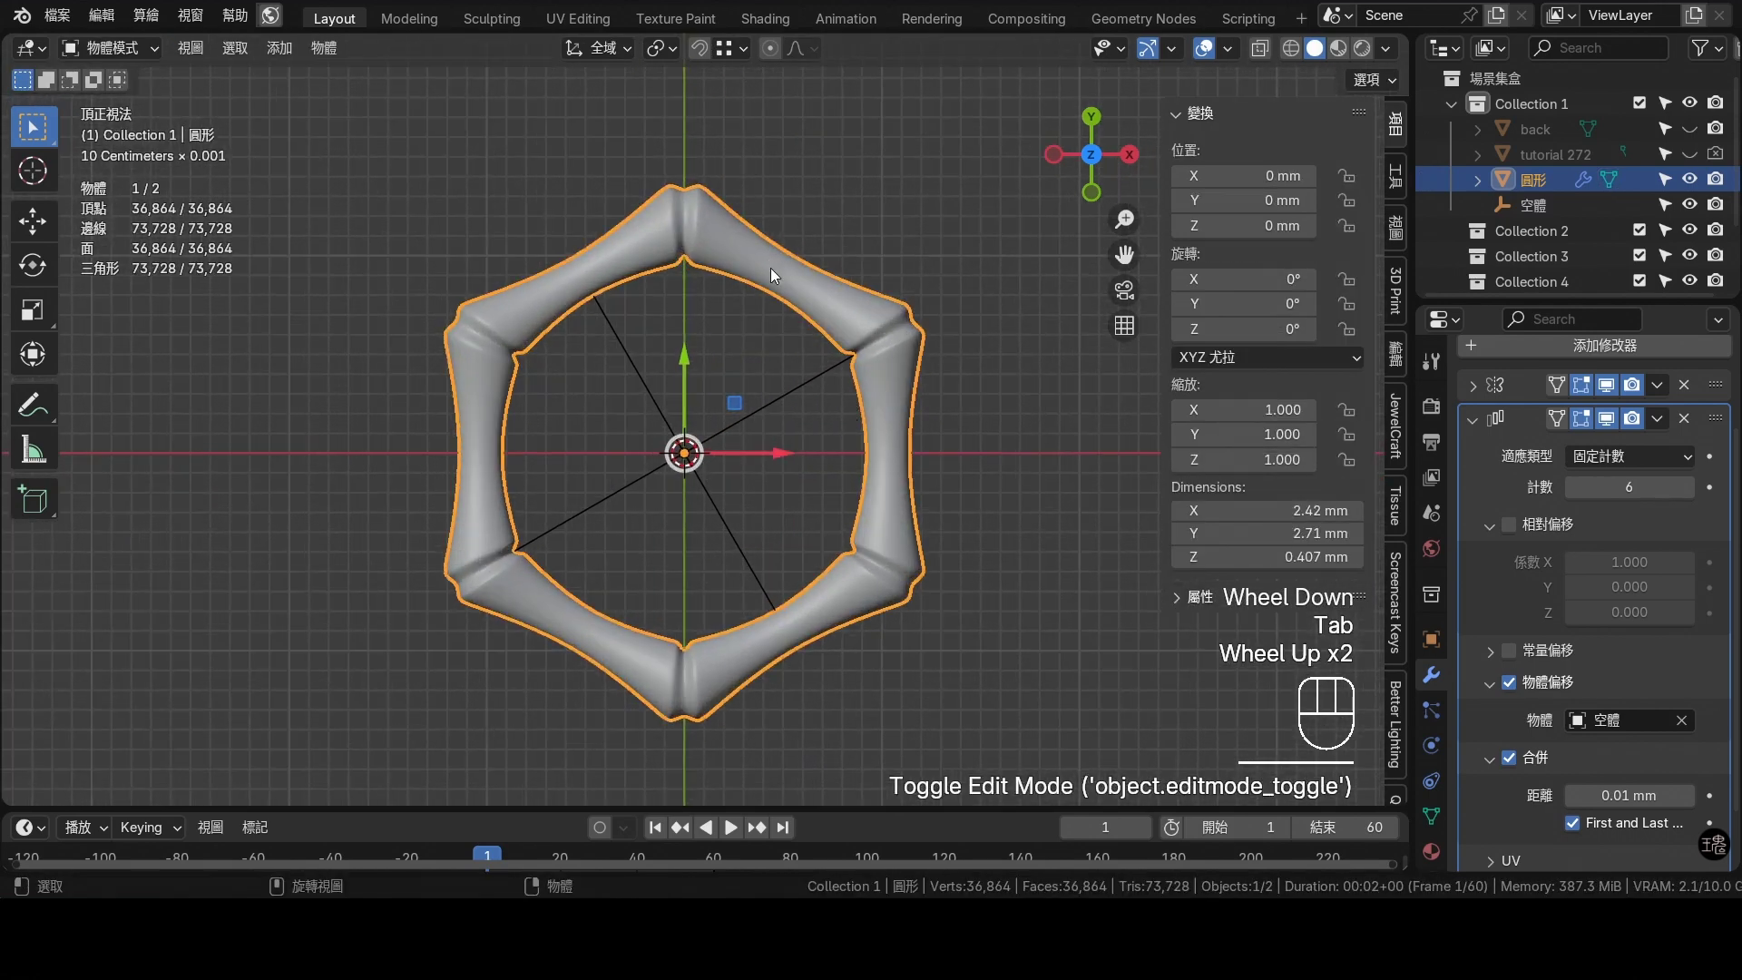
Duplicate the ring in place, hide the copy and reselect the original ring
click(784, 263)
click(1482, 424)
click(791, 263)
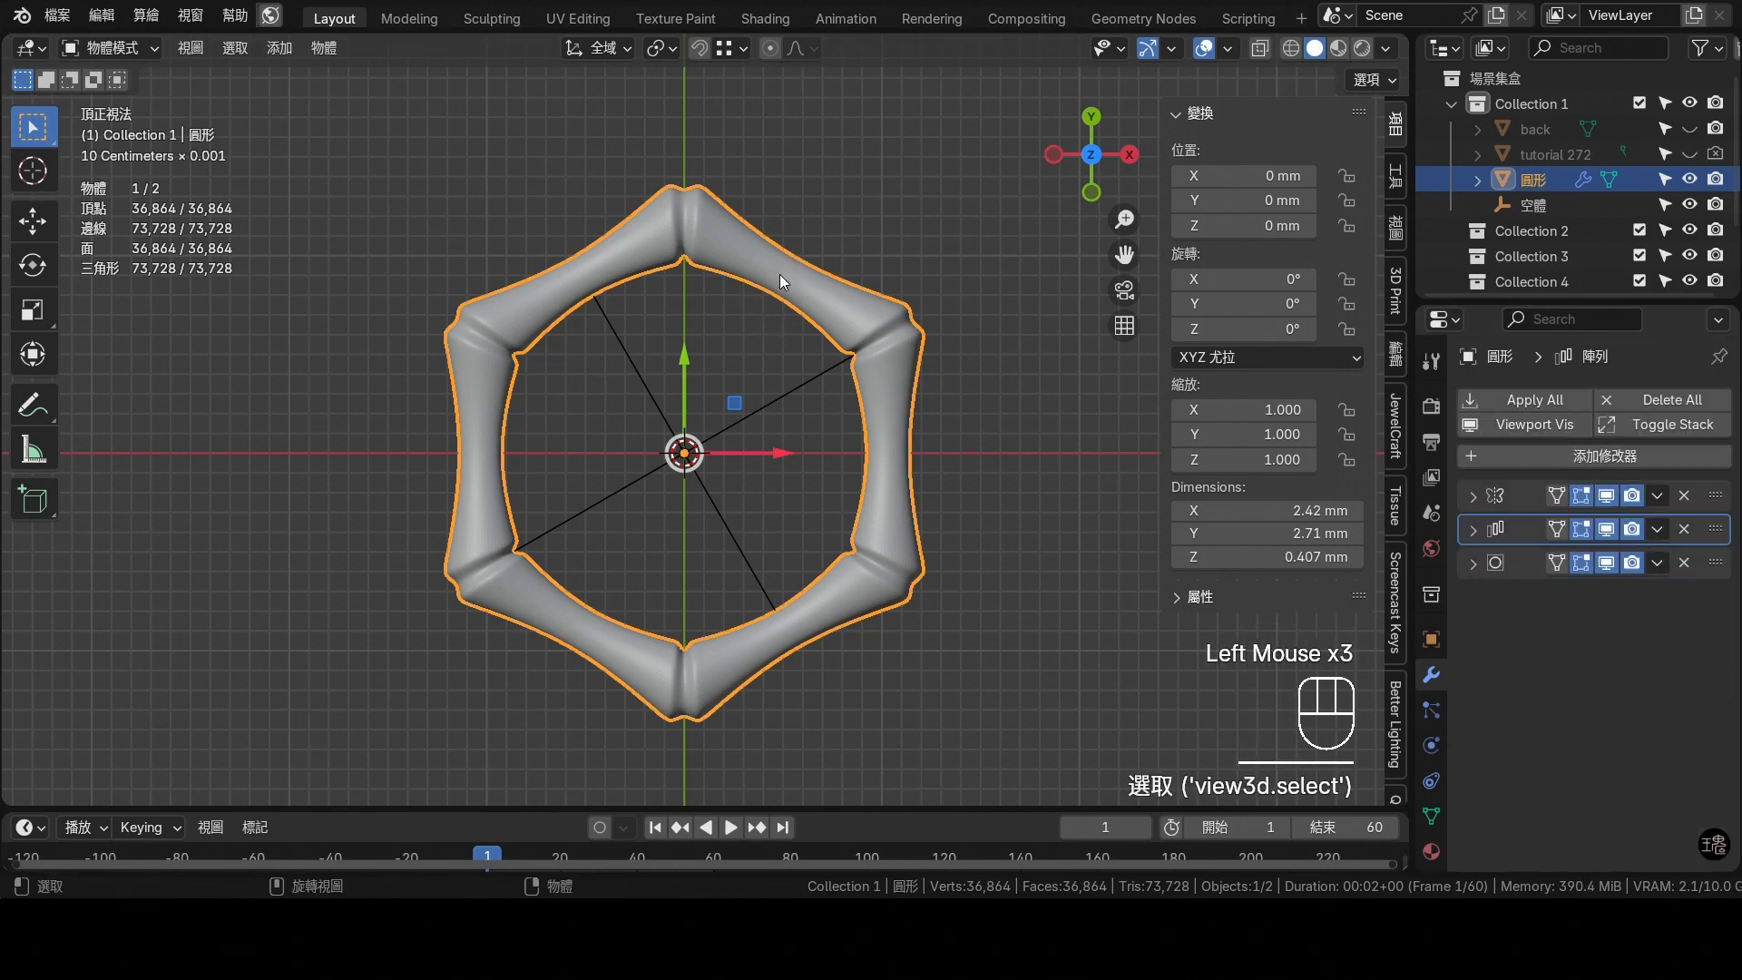
click(739, 270)
key(shift+d)
right_click(789, 253)
click(1688, 213)
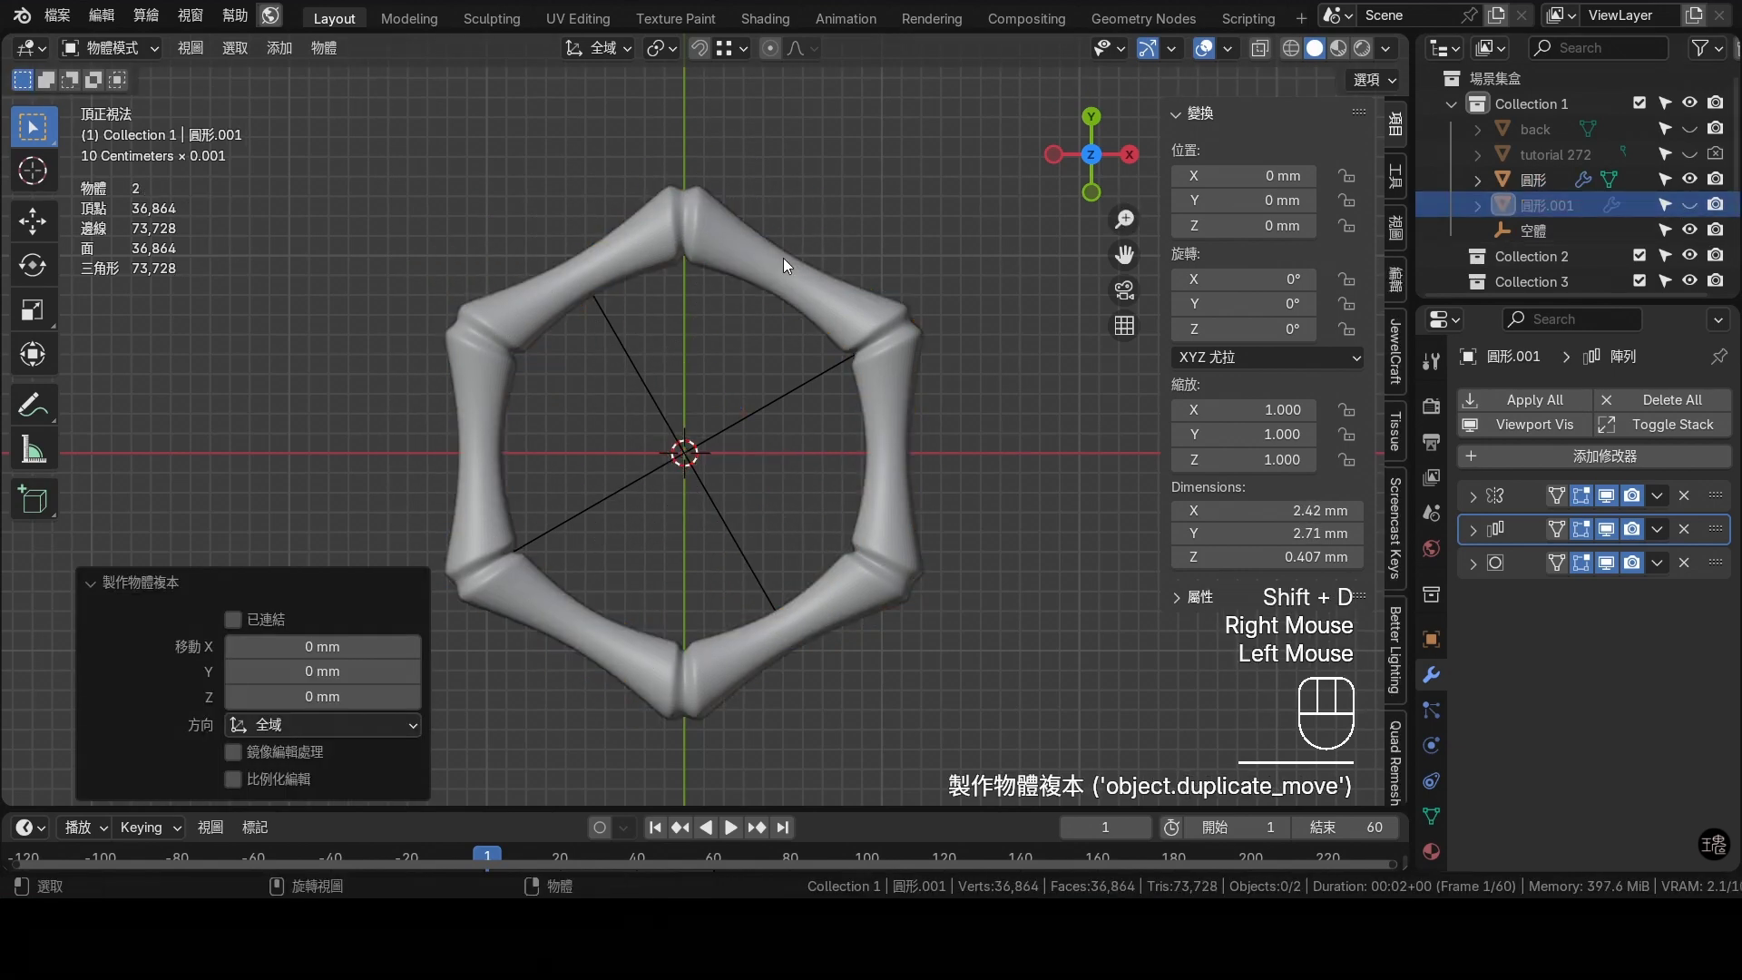
click(1691, 182)
click(1686, 159)
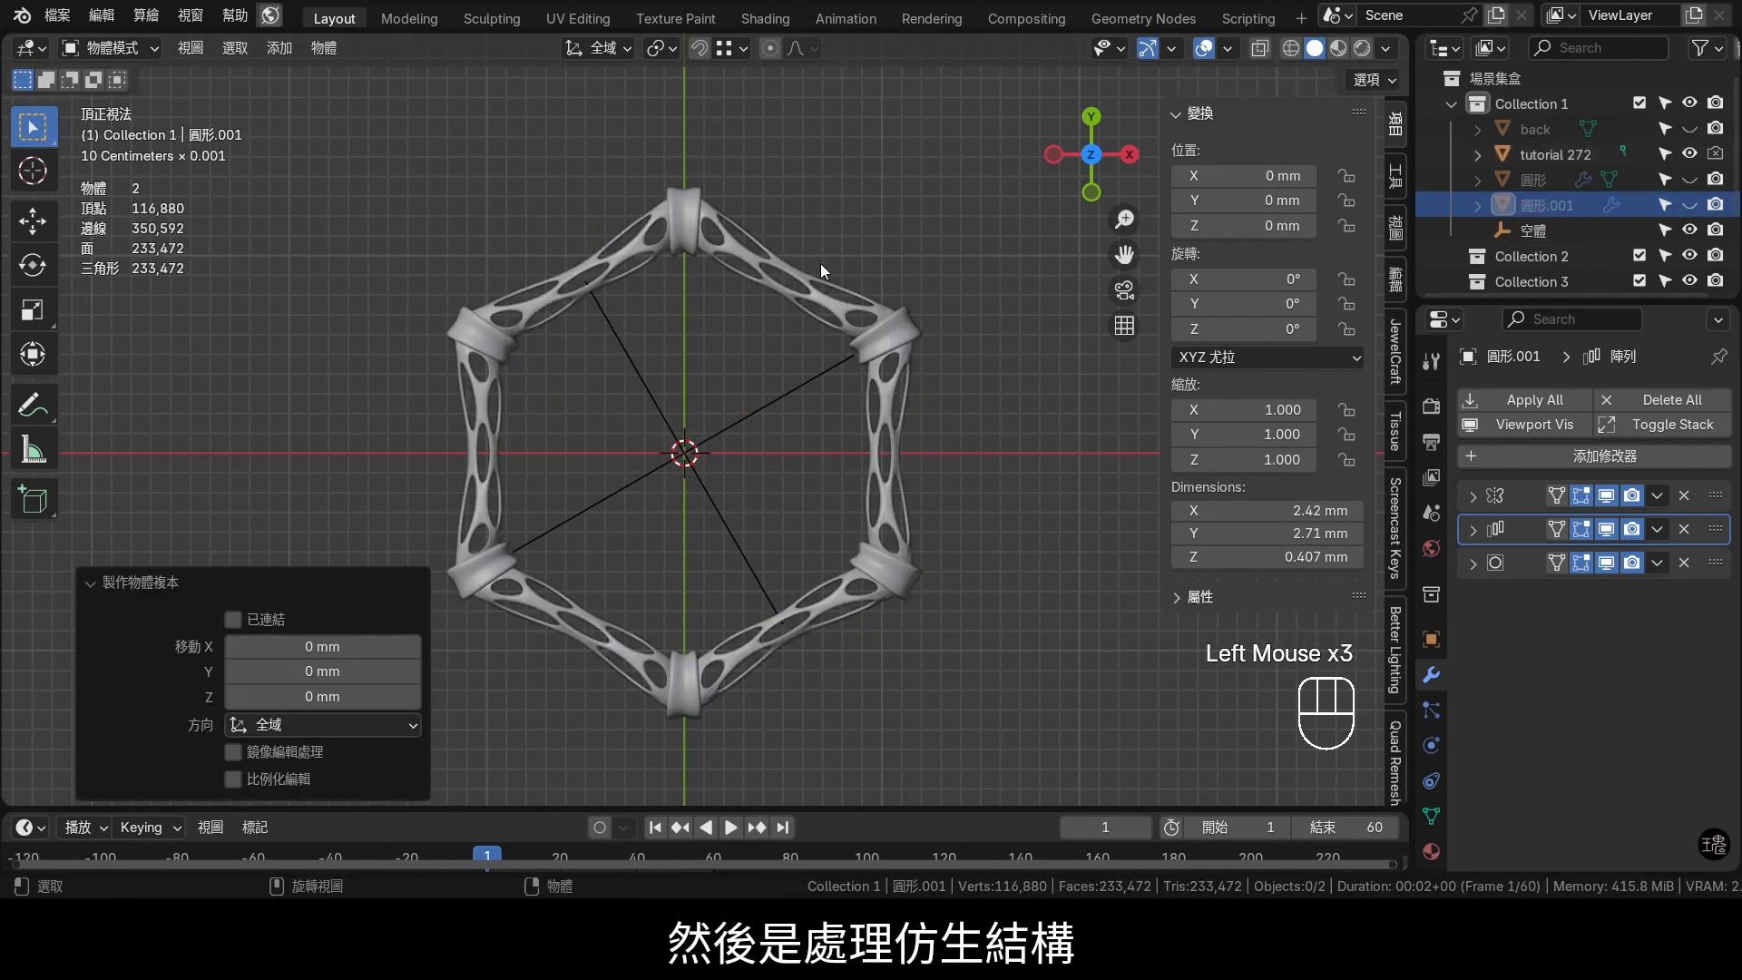
click(1701, 182)
Add a Decimate modifier in Planar mode and adjust its value to leave a few large faces
click(776, 264)
drag(1615, 458, 1297, 132)
click(1478, 532)
click(1482, 535)
click(1475, 572)
double_click(1583, 636)
click(1582, 631)
click(1492, 579)
click(1617, 631)
click(1695, 667)
click(1696, 668)
click(1696, 669)
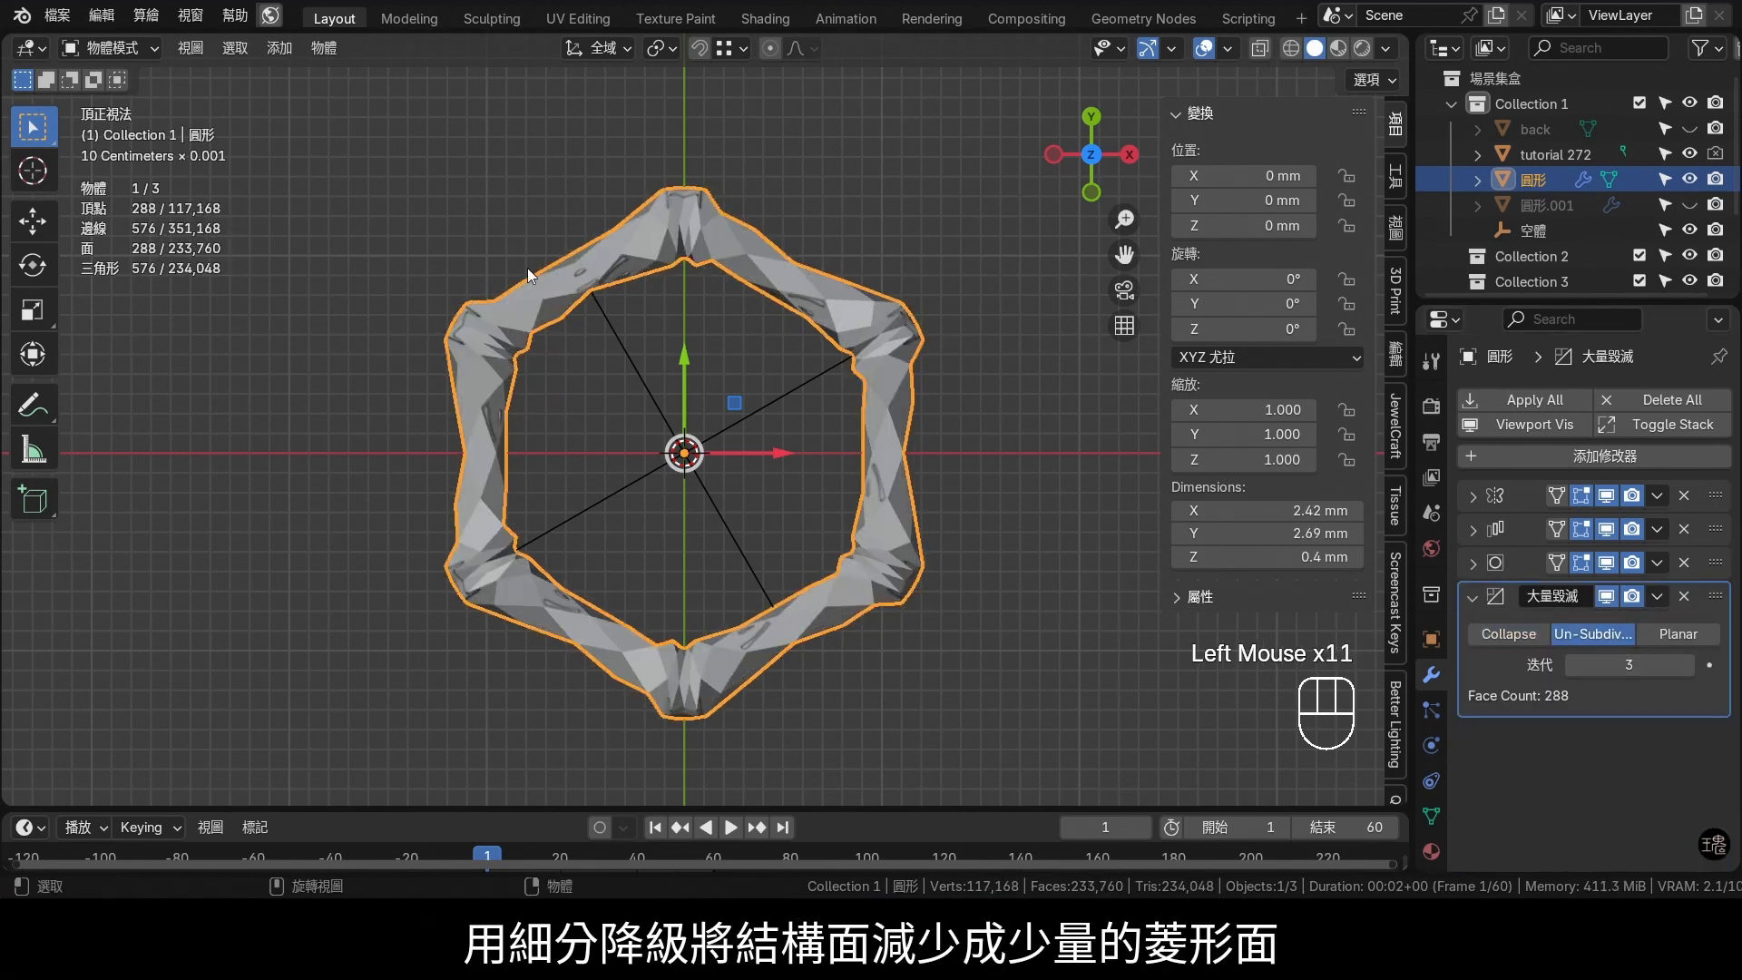
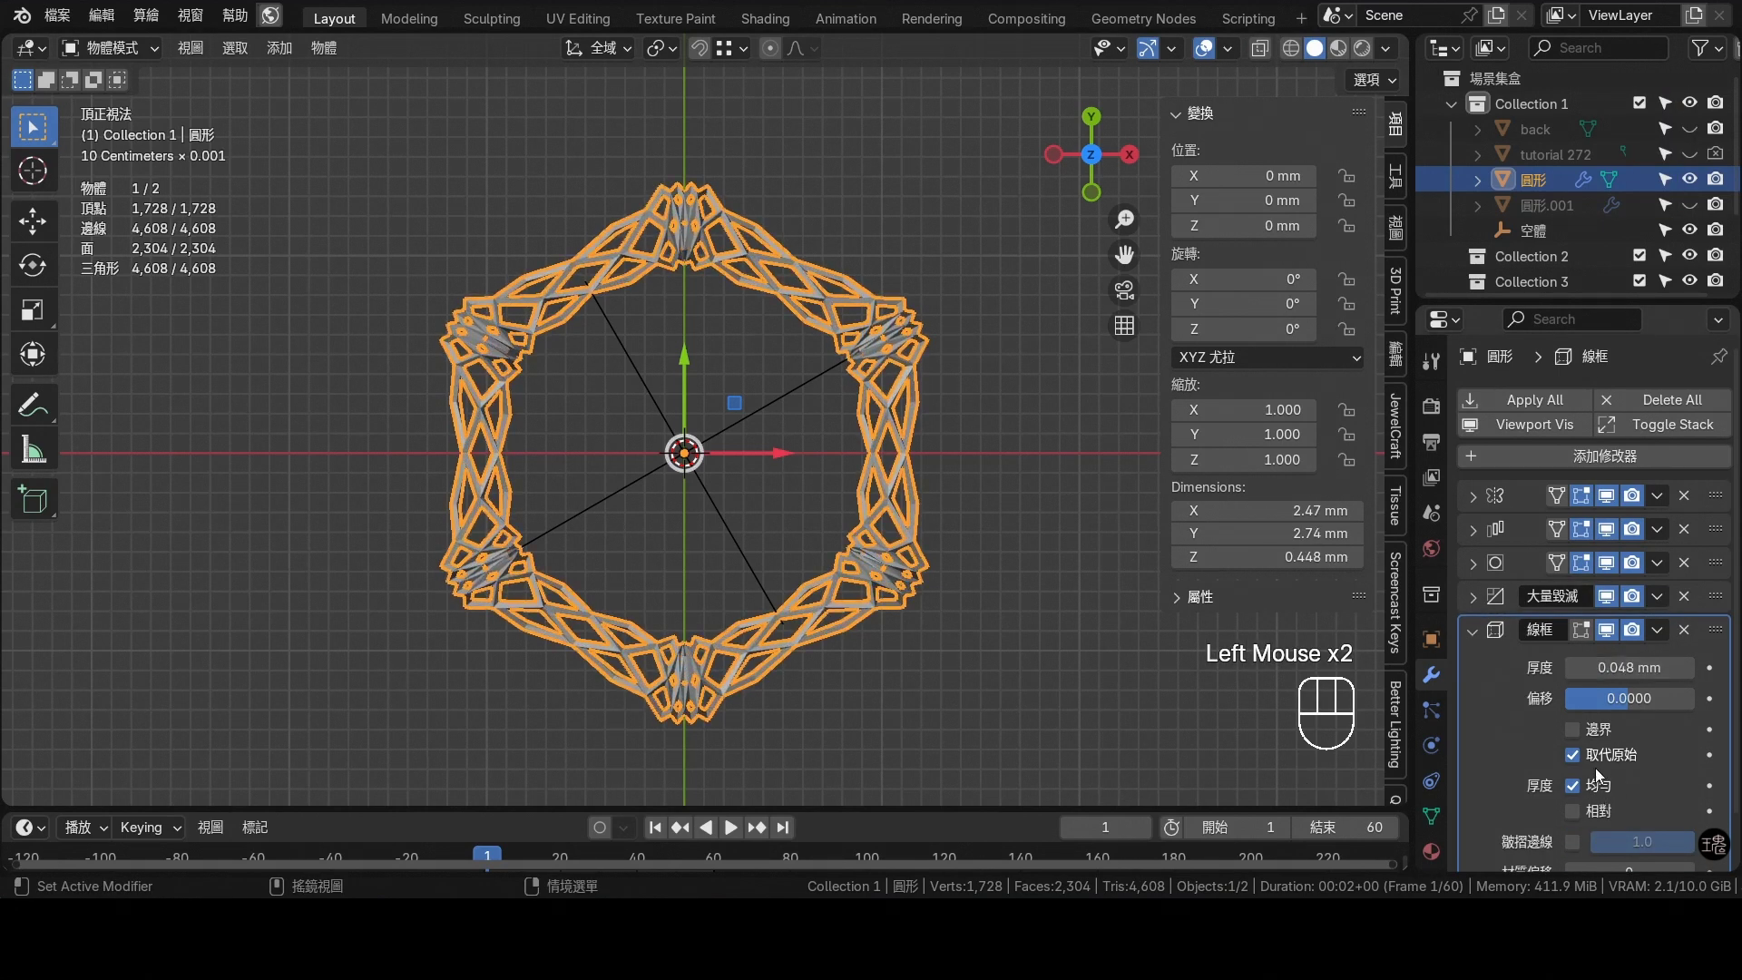
Add a Wireframe modifier to the faceted ring and adjust the lattice thickness
click(1600, 763)
click(1600, 763)
click(1588, 787)
click(1473, 632)
drag(1586, 458, 1700, 690)
Add a Subdivision Surface modifier and raise its level to round the lattice openings
click(1692, 742)
scroll(up, 3)
click(1687, 740)
scroll(down, 3)
click(727, 196)
Delete the bamboo node faces from the perforated ring, leaving six separate segments
key(Tab)
click(678, 167)
key(x)
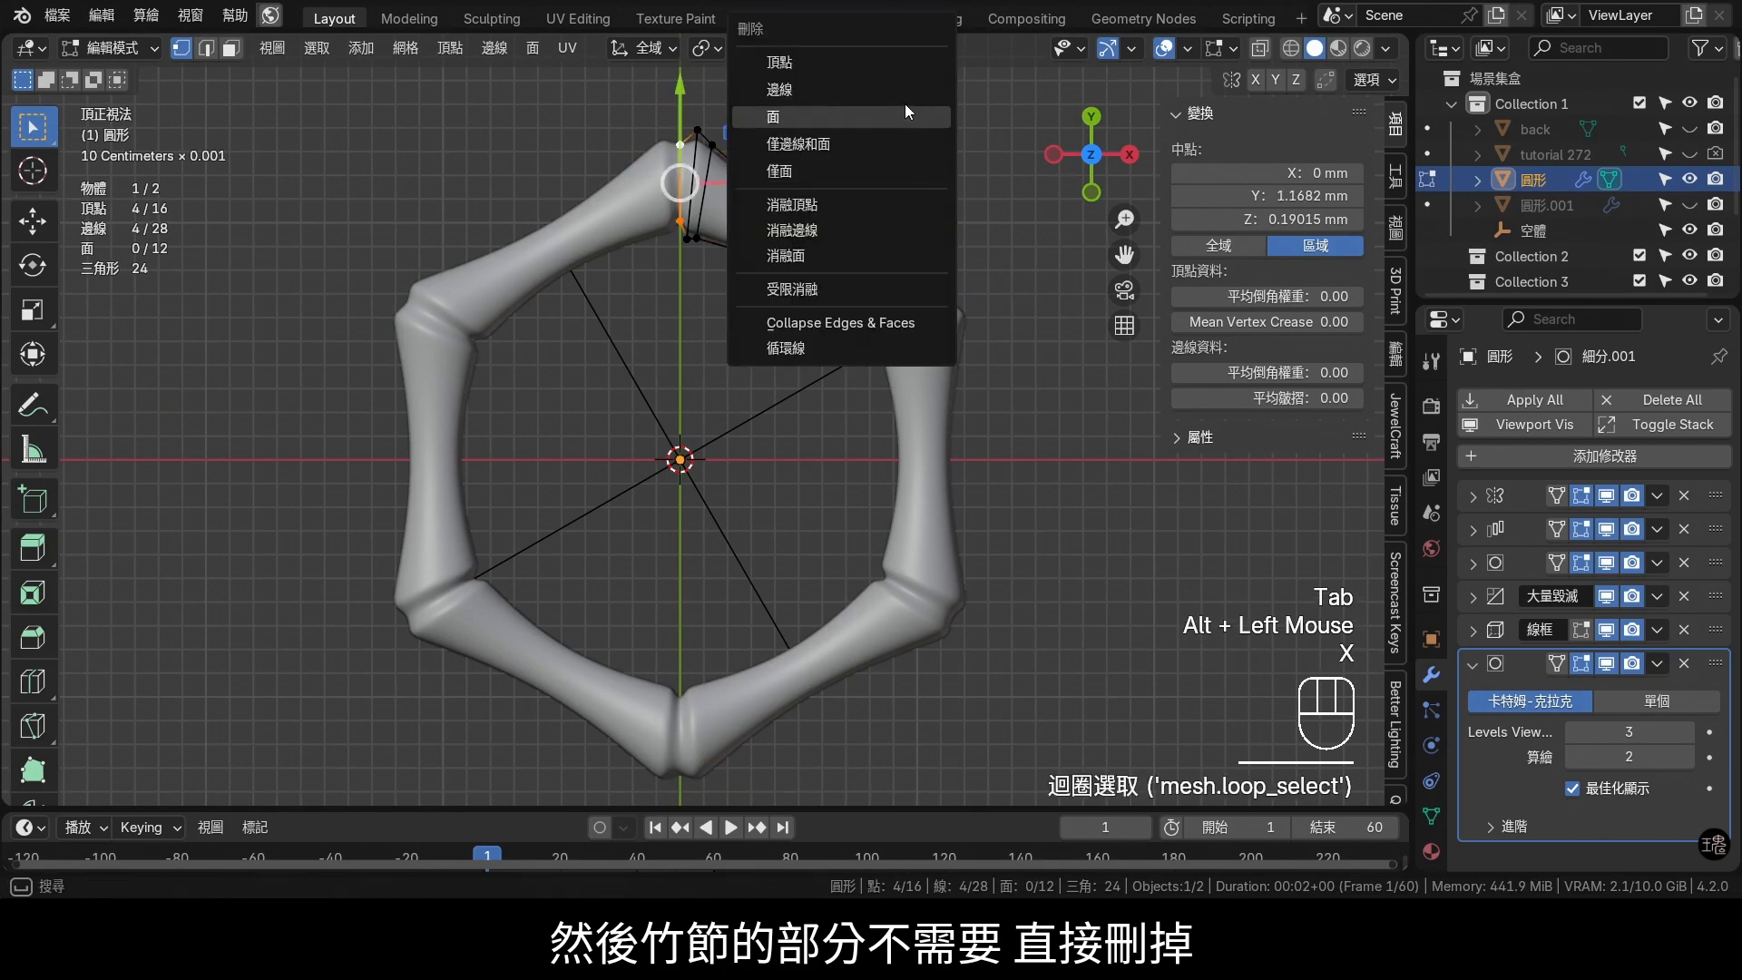
click(688, 153)
key(x)
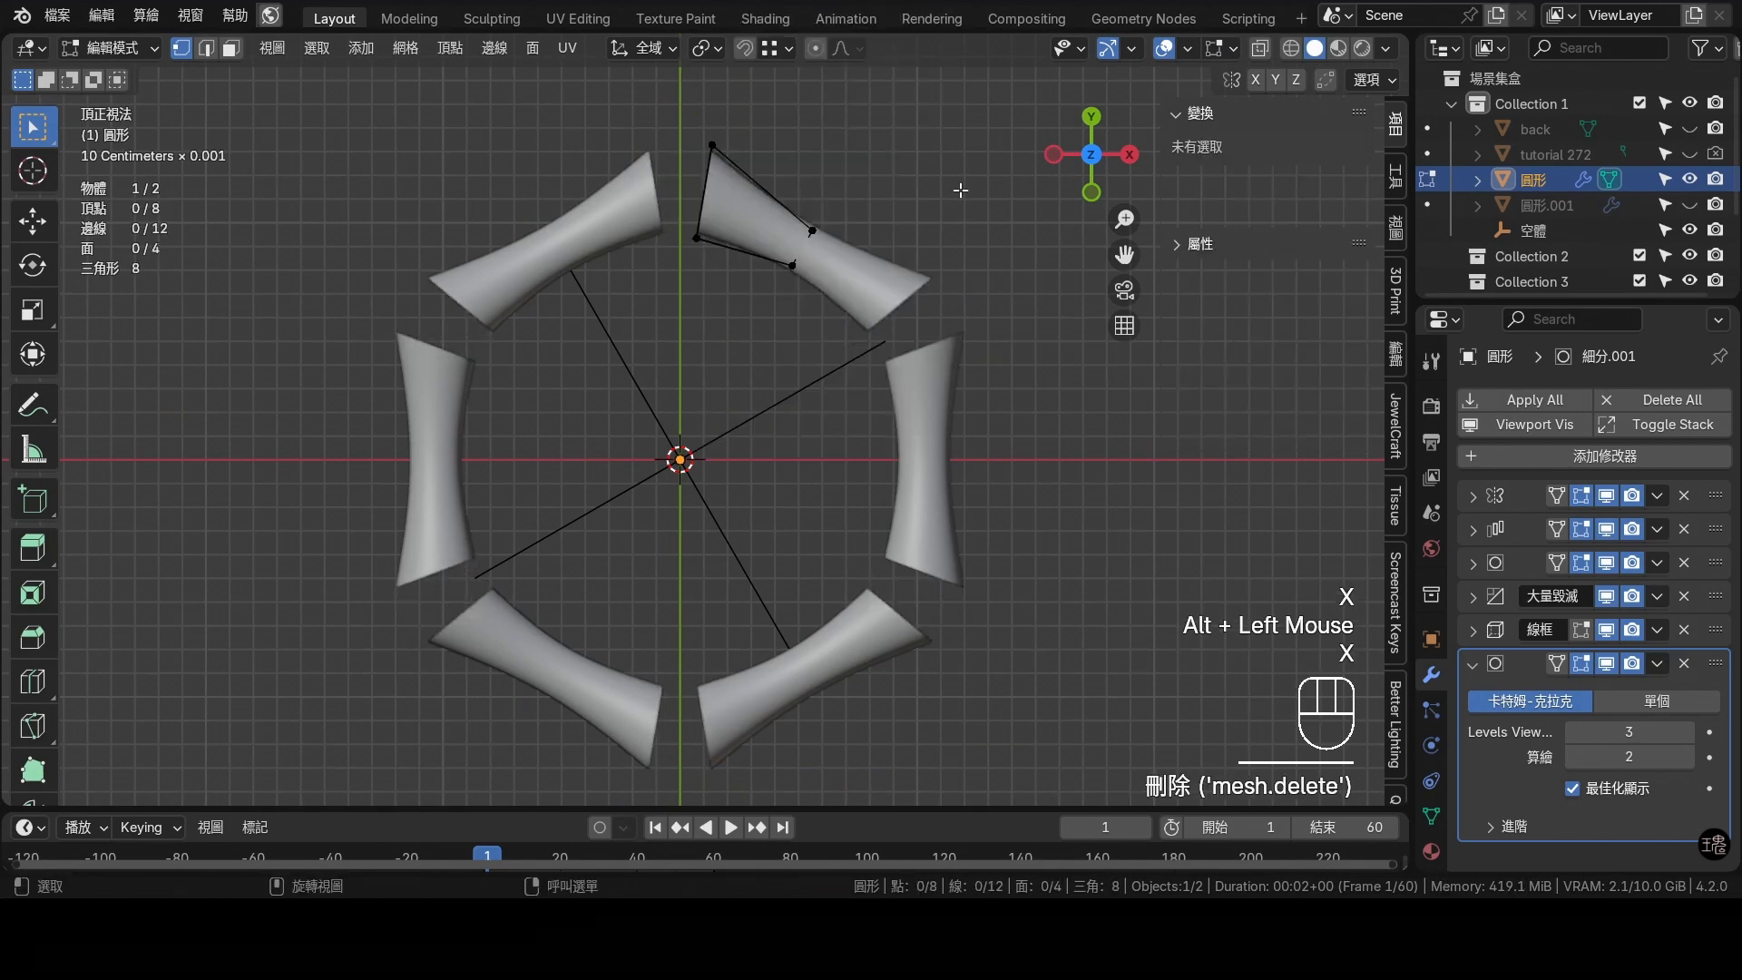
key(Tab)
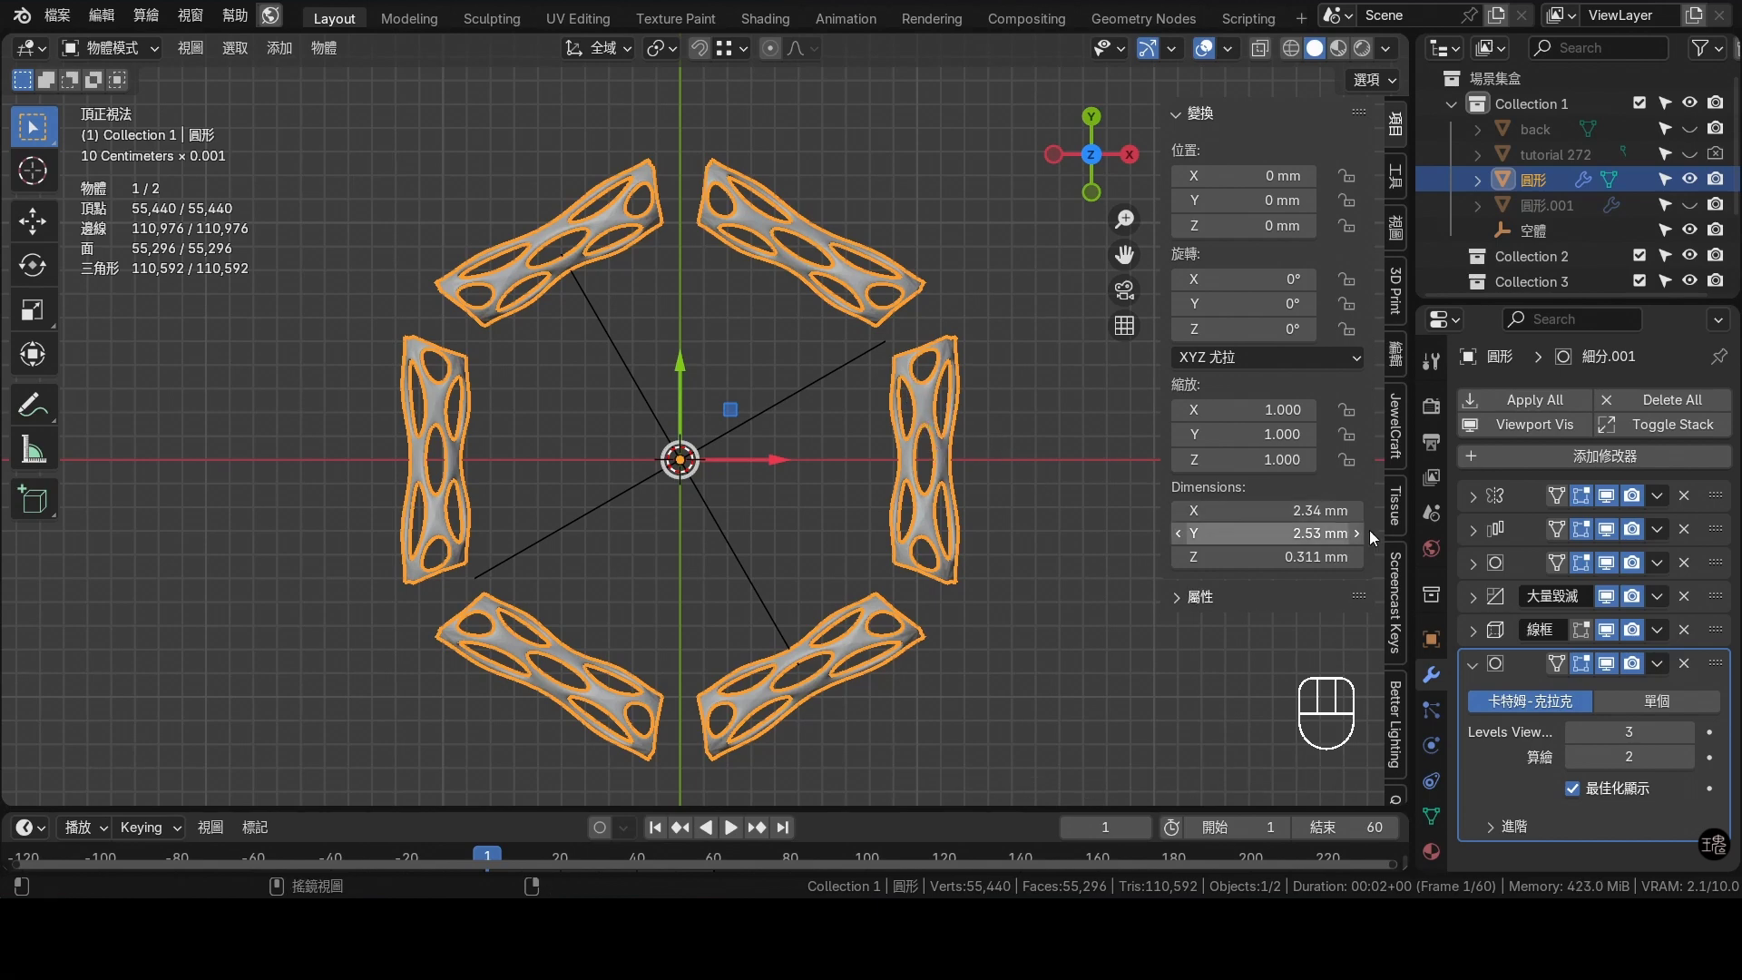
Unhide and select the solid duplicate ring to supply hole-free nodes
click(1485, 666)
click(1700, 214)
click(1584, 206)
click(699, 163)
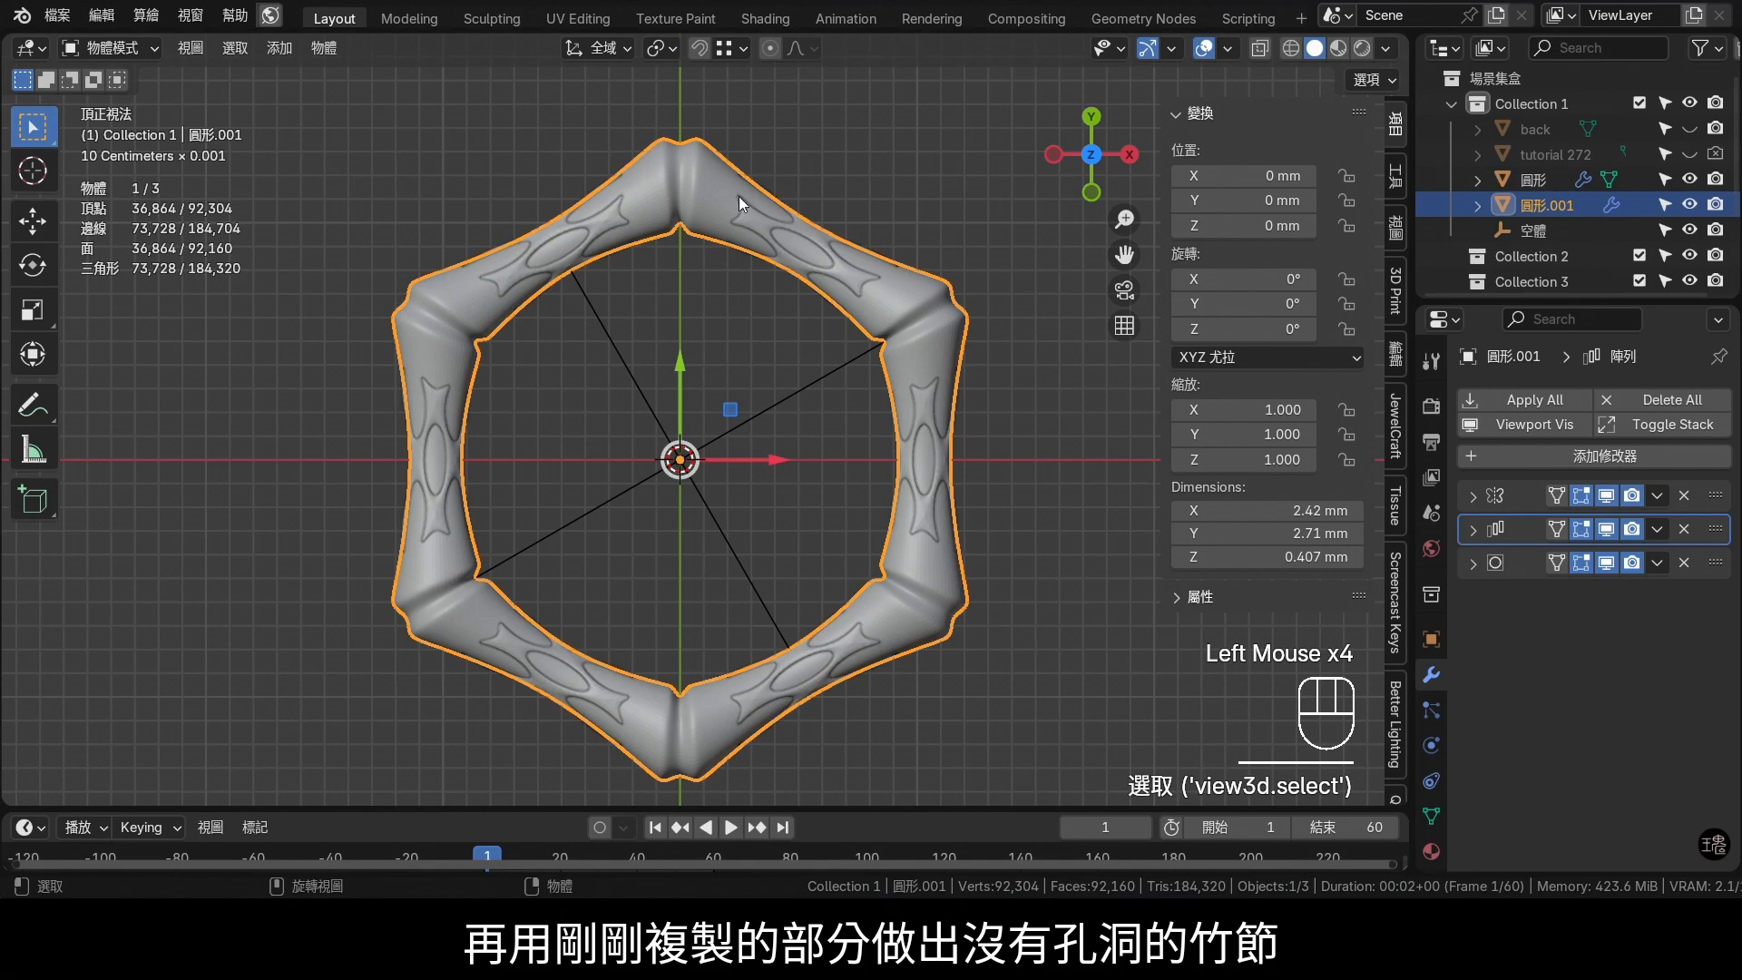
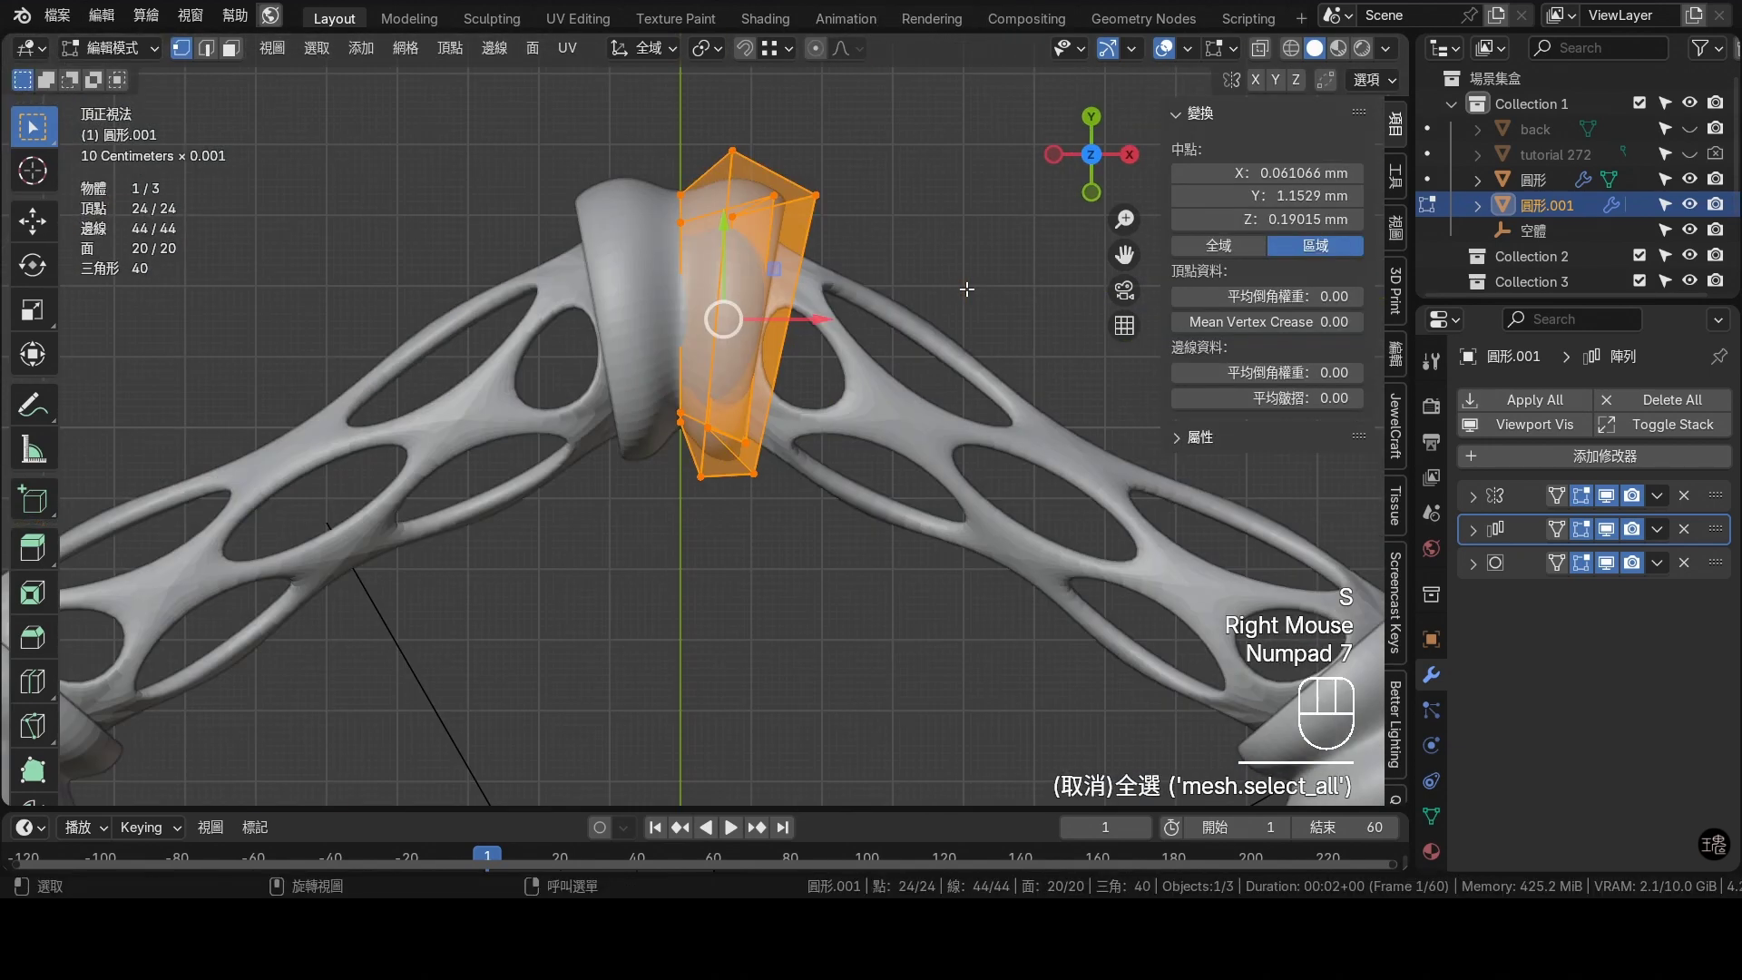
Scale the node cap smaller and move its loop along the joint between segments
key(s)
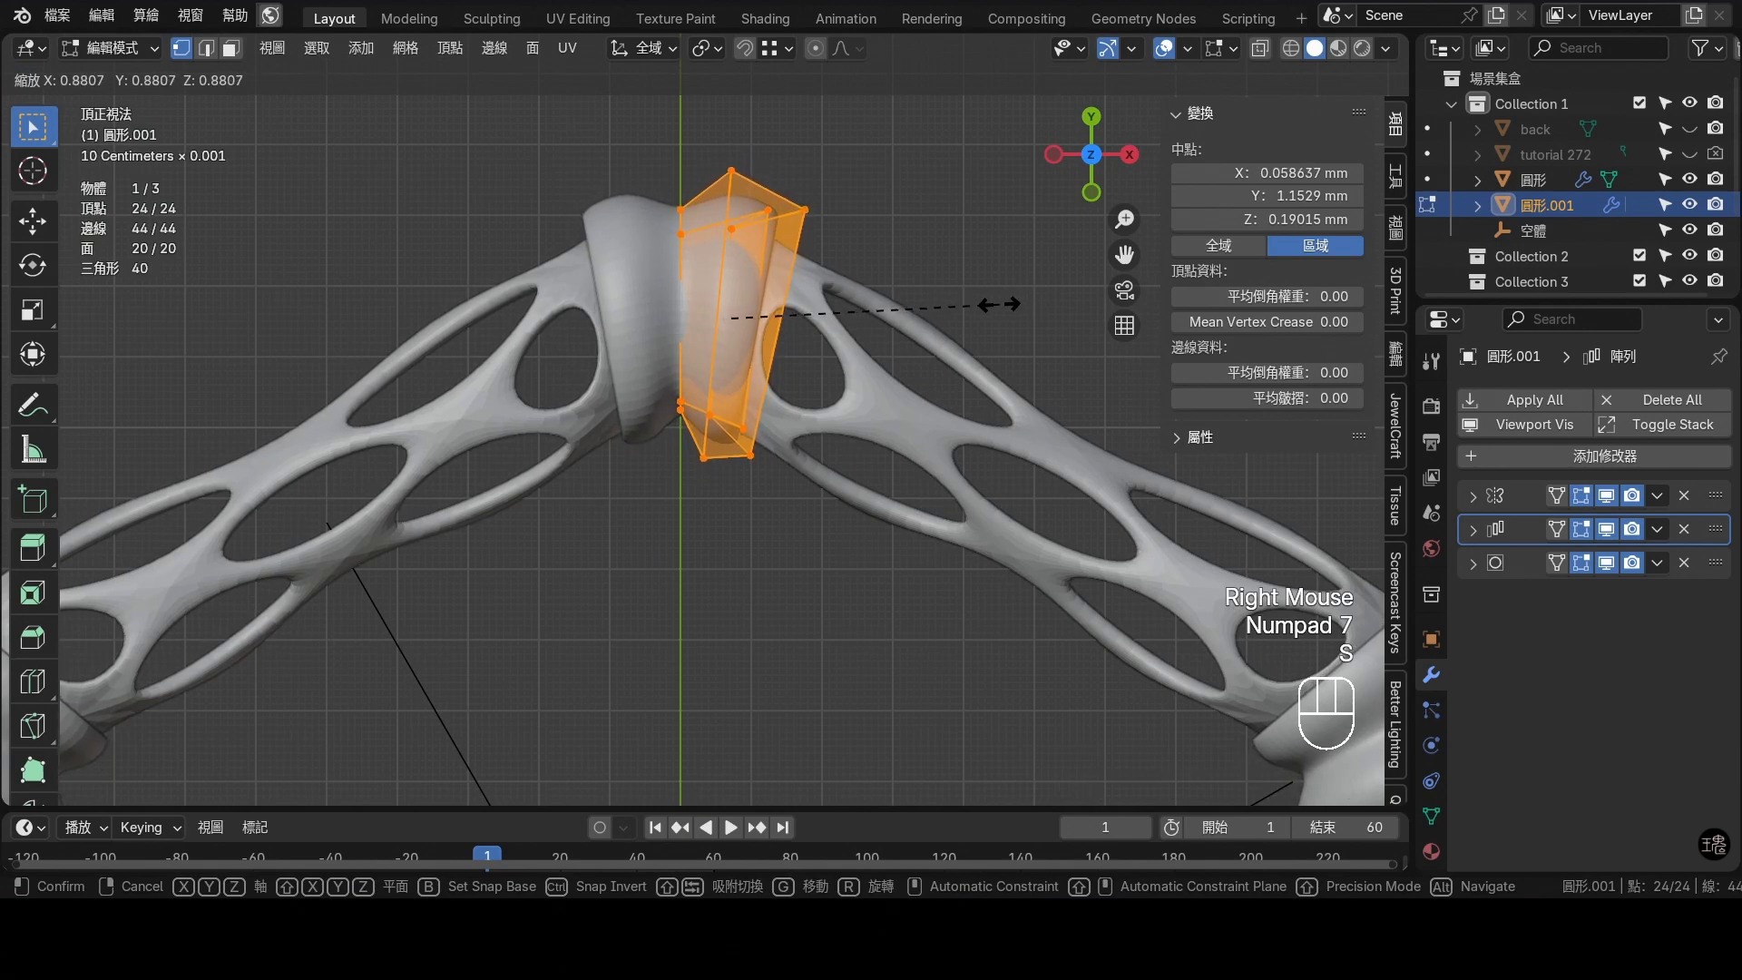
click(1000, 301)
key(Tab)
drag(919, 375, 763, 219)
drag(830, 257, 882, 291)
key(KP_7)
key(Tab)
key(Tab)
Resize a cap loop and adjust the cap's upper vertices to fit the joint
click(881, 321)
key(Tab)
middle_click(824, 300)
scroll(up, 3)
scroll(down, 3)
click(720, 298)
key(s)
drag(934, 339, 918, 346)
key(Tab)
Inspect the cap from the side and select a loop for further shaping
scroll(up, 3)
click(657, 259)
key(Tab)
key(a)
drag(567, 399, 756, 538)
double_click(1263, 56)
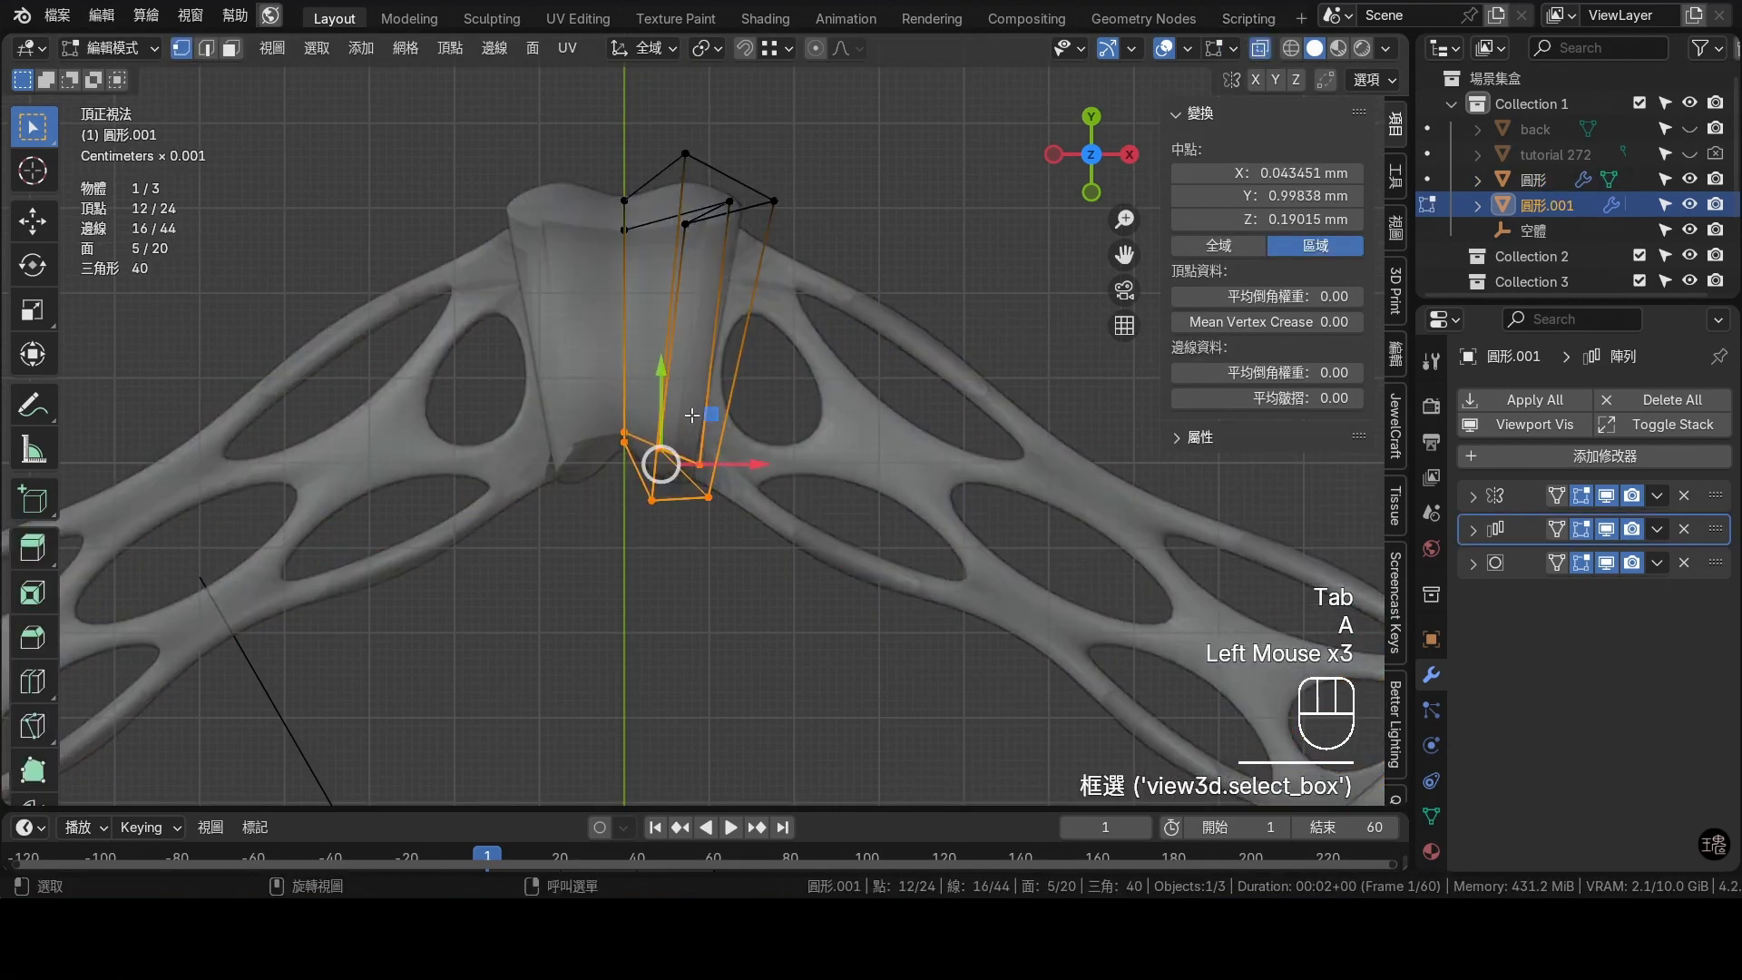
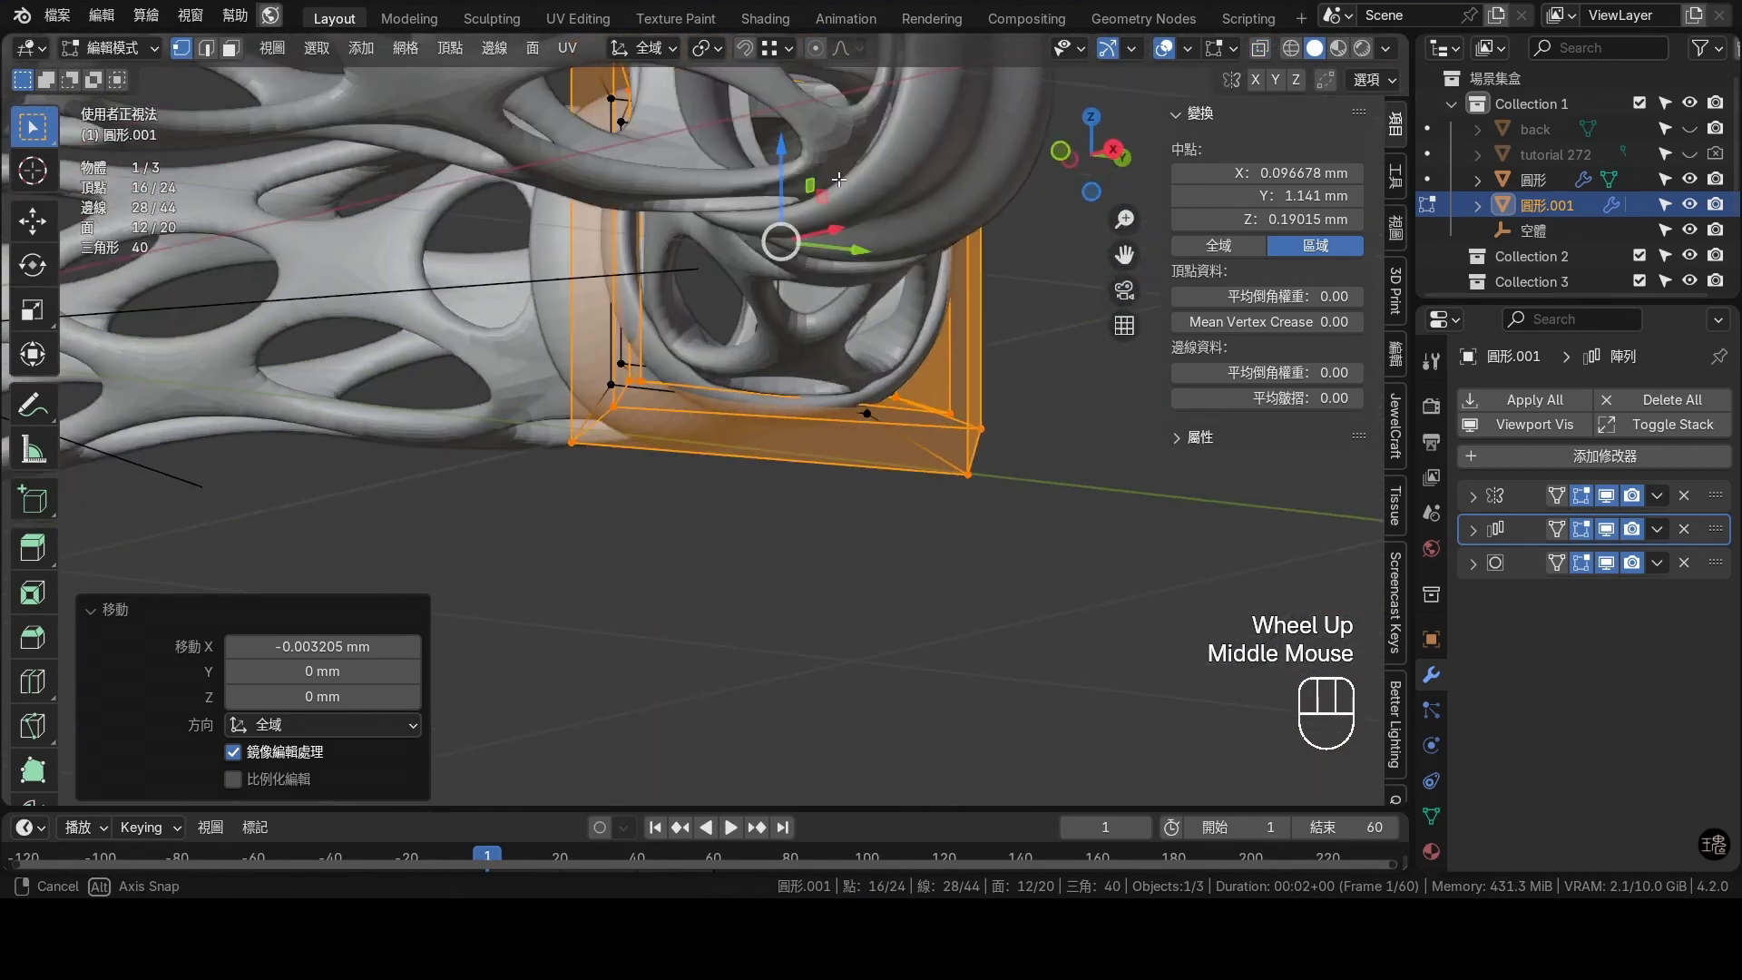
From a straight top view, select the cap's edge loops and vertices
middle_click(856, 178)
scroll(up, 3)
click(985, 234)
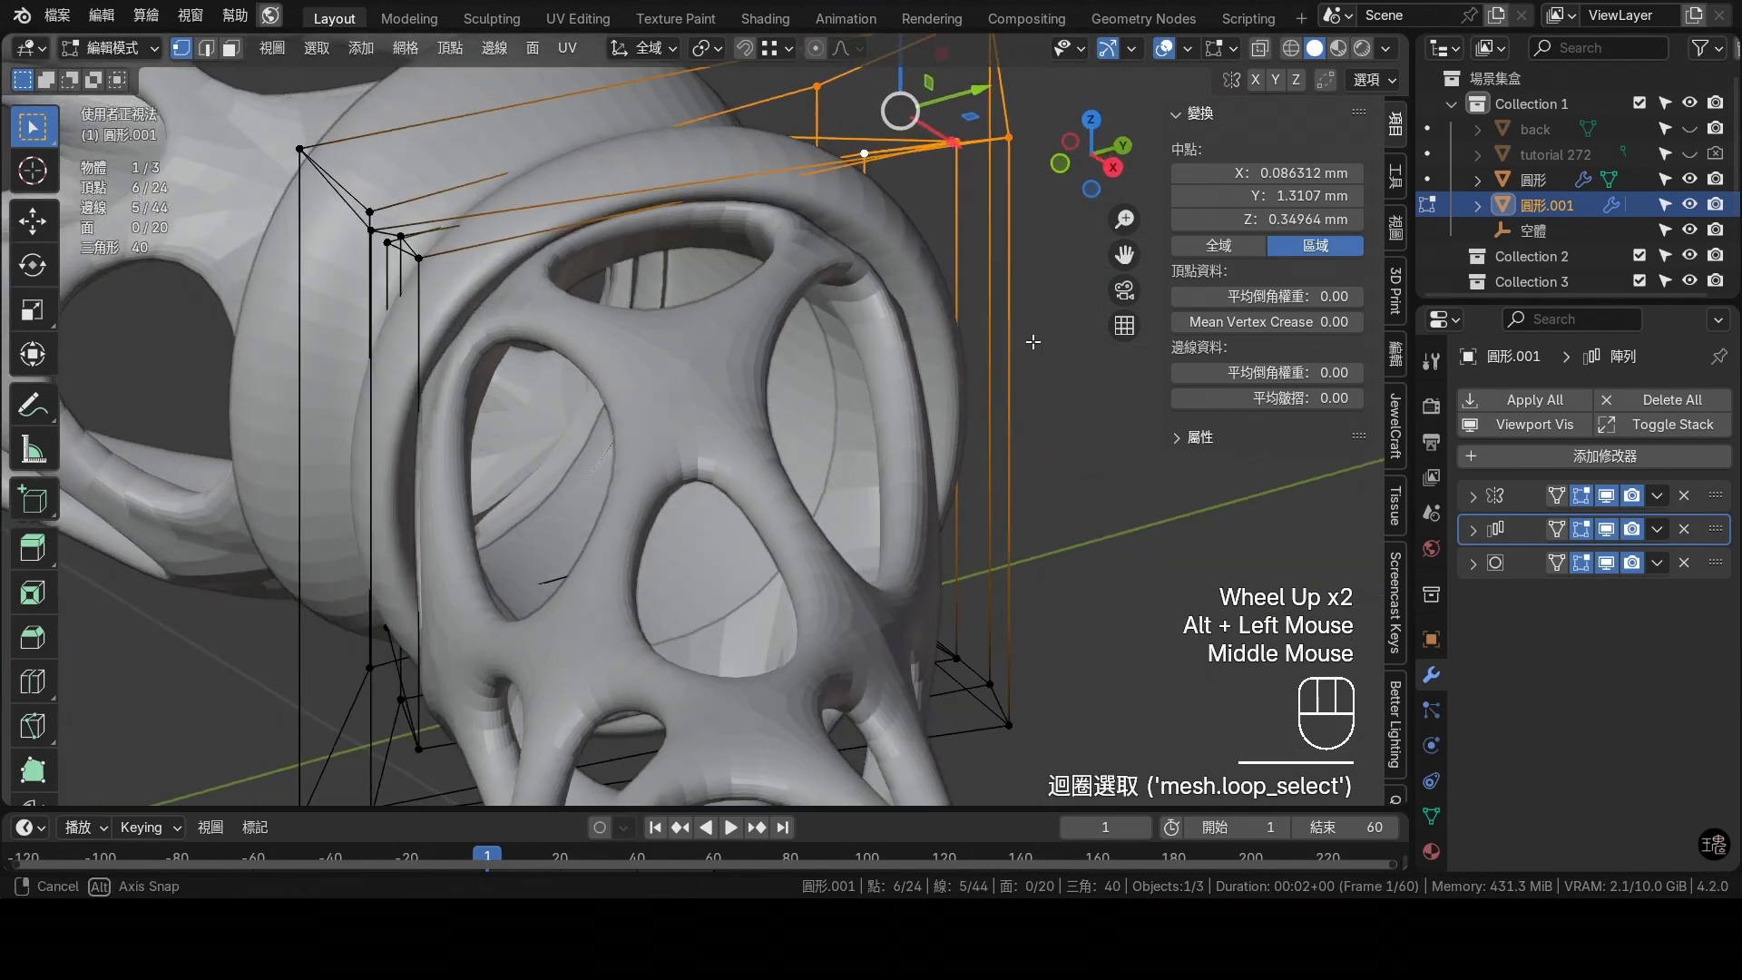
middle_click(1009, 375)
key(s)
click(1001, 371)
right_click(1001, 371)
drag(1010, 342, 993, 290)
click(992, 275)
click(1263, 54)
click(979, 239)
drag(1073, 305, 1094, 342)
Scale the selected loop to 0.87 to narrow the cap
key(s)
click(1041, 348)
drag(966, 346, 1056, 404)
scroll(down, 3)
key(KP_7)
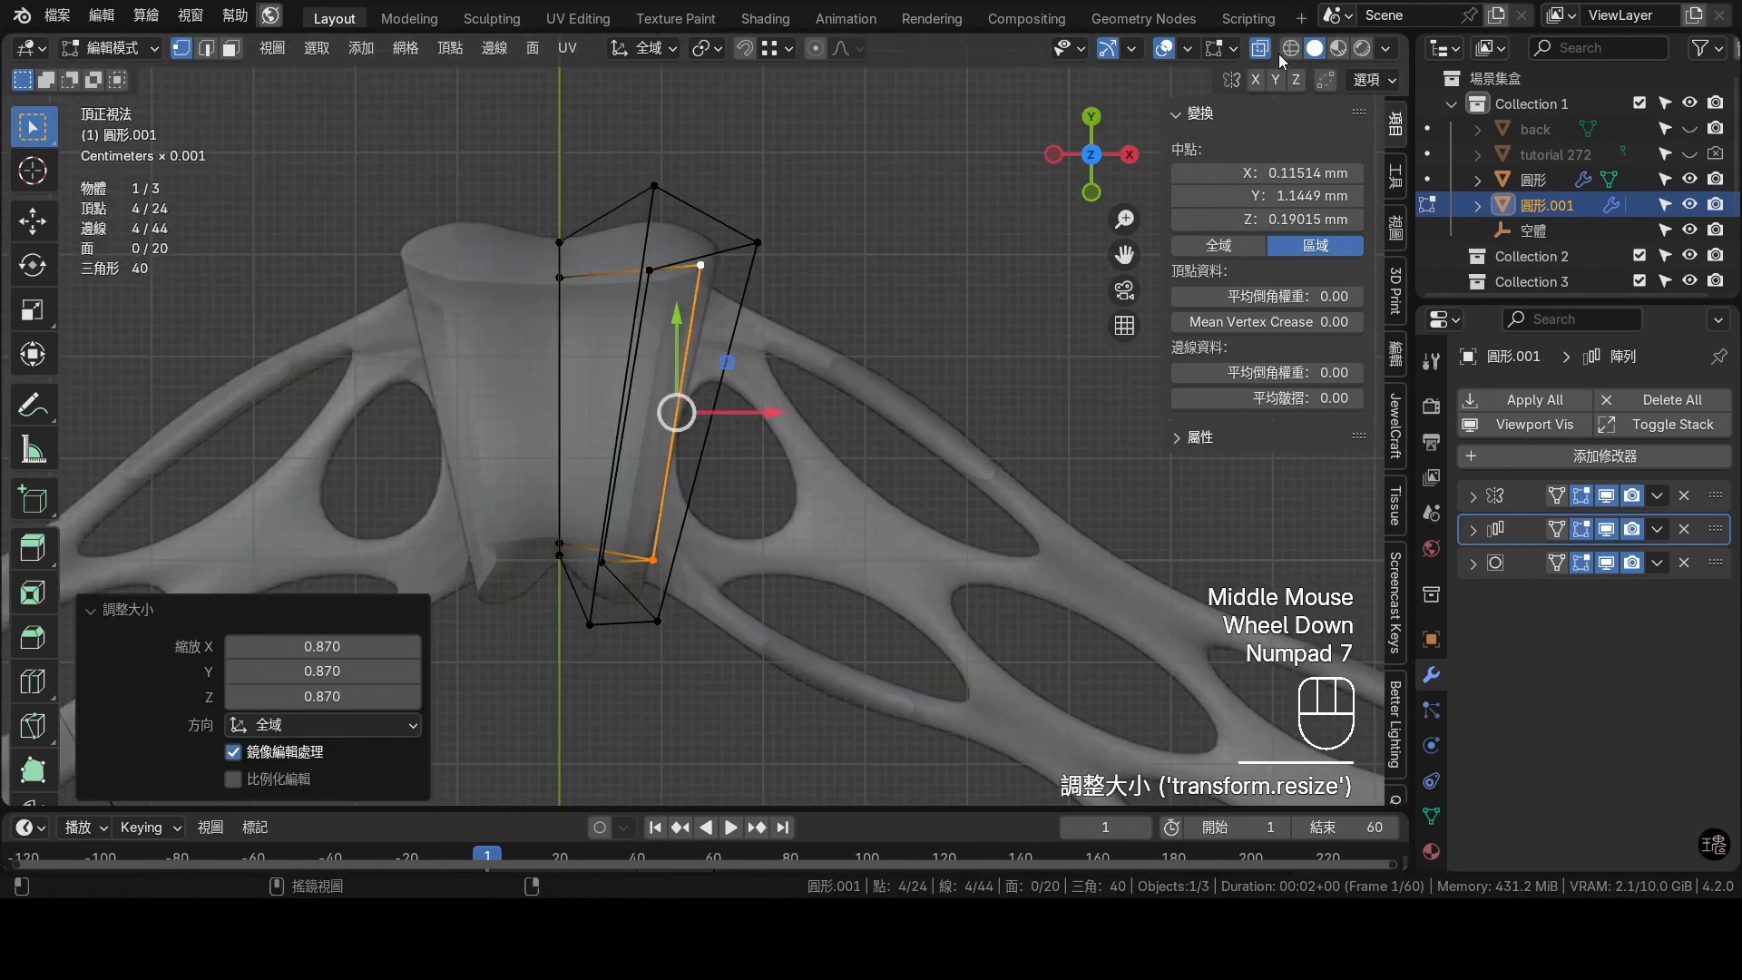
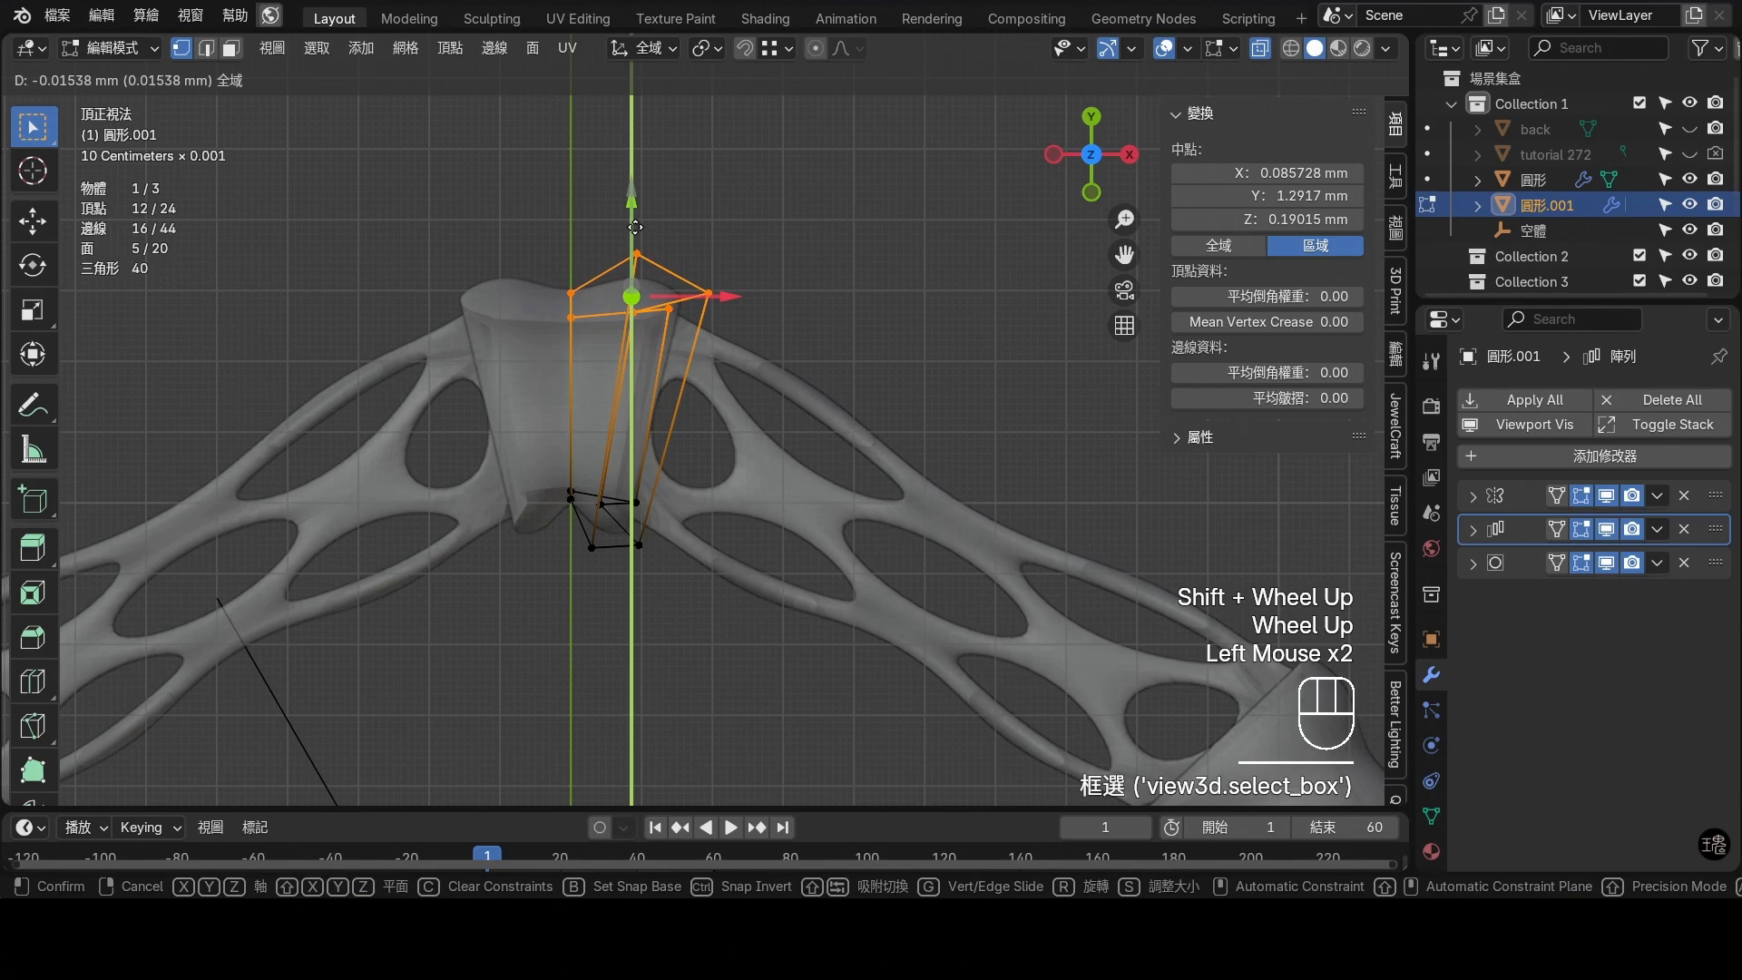
Raise the cap's upper loops along Y into a tapered sleeve and leave edit mode
key(ctrl+z)
drag(700, 59, 927, 234)
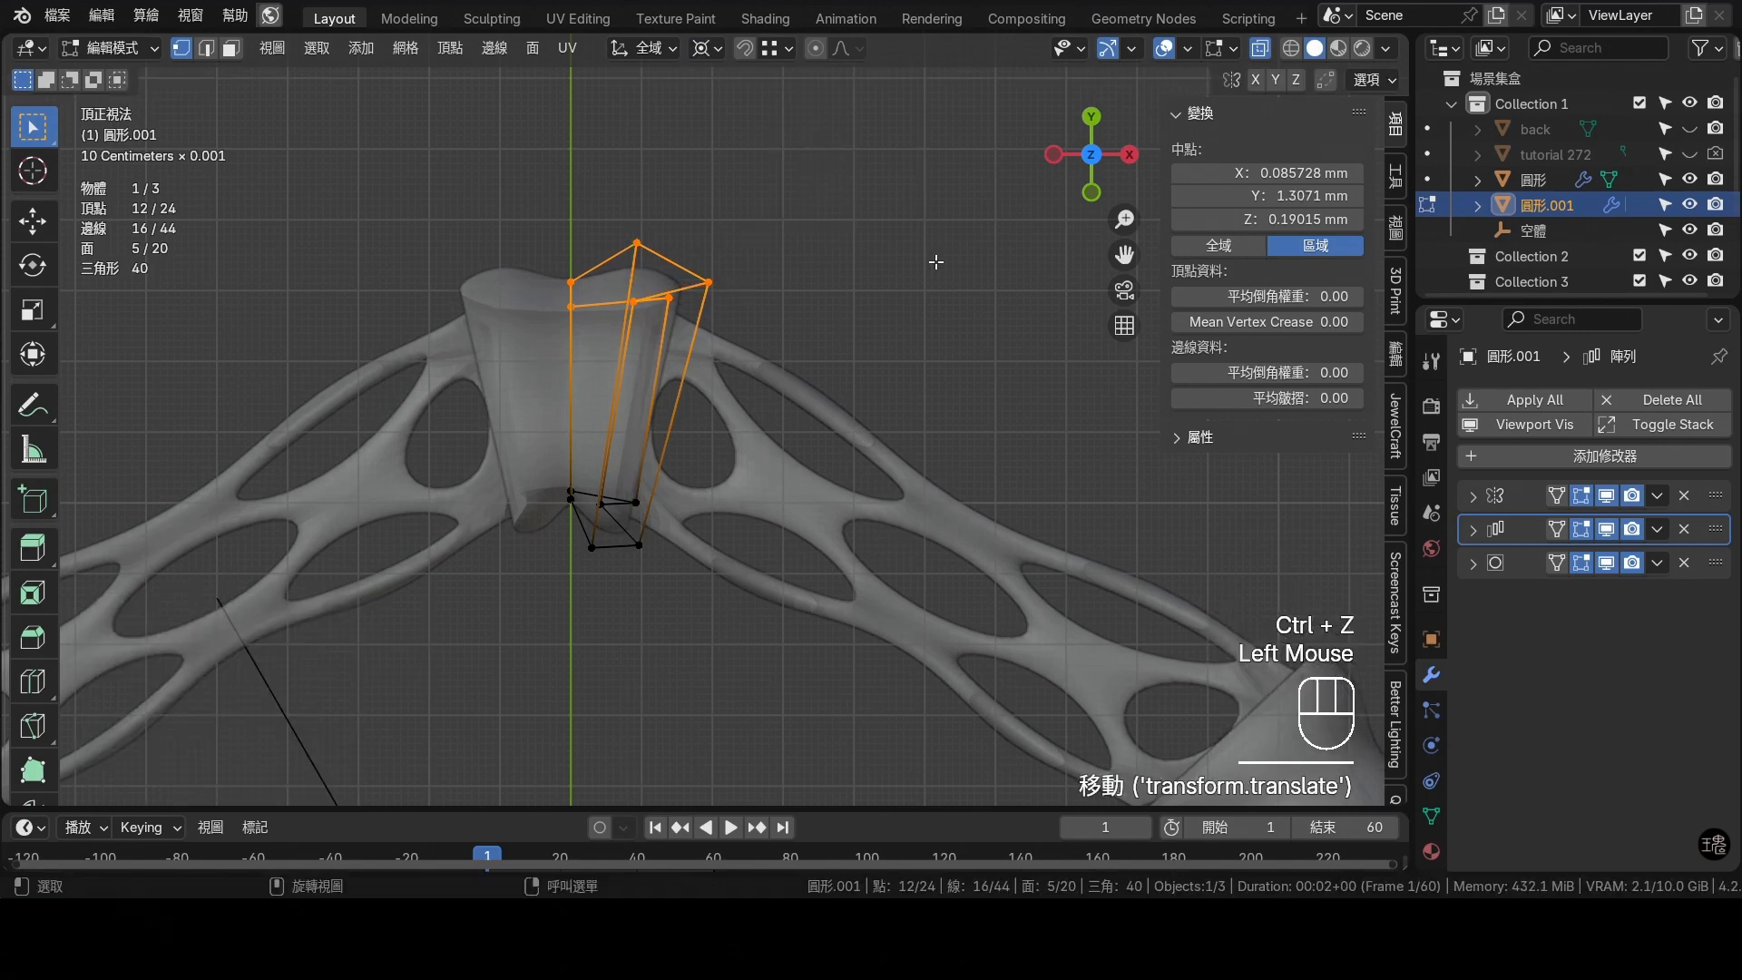
key(s)
key(shift+z)
click(990, 325)
key(Tab)
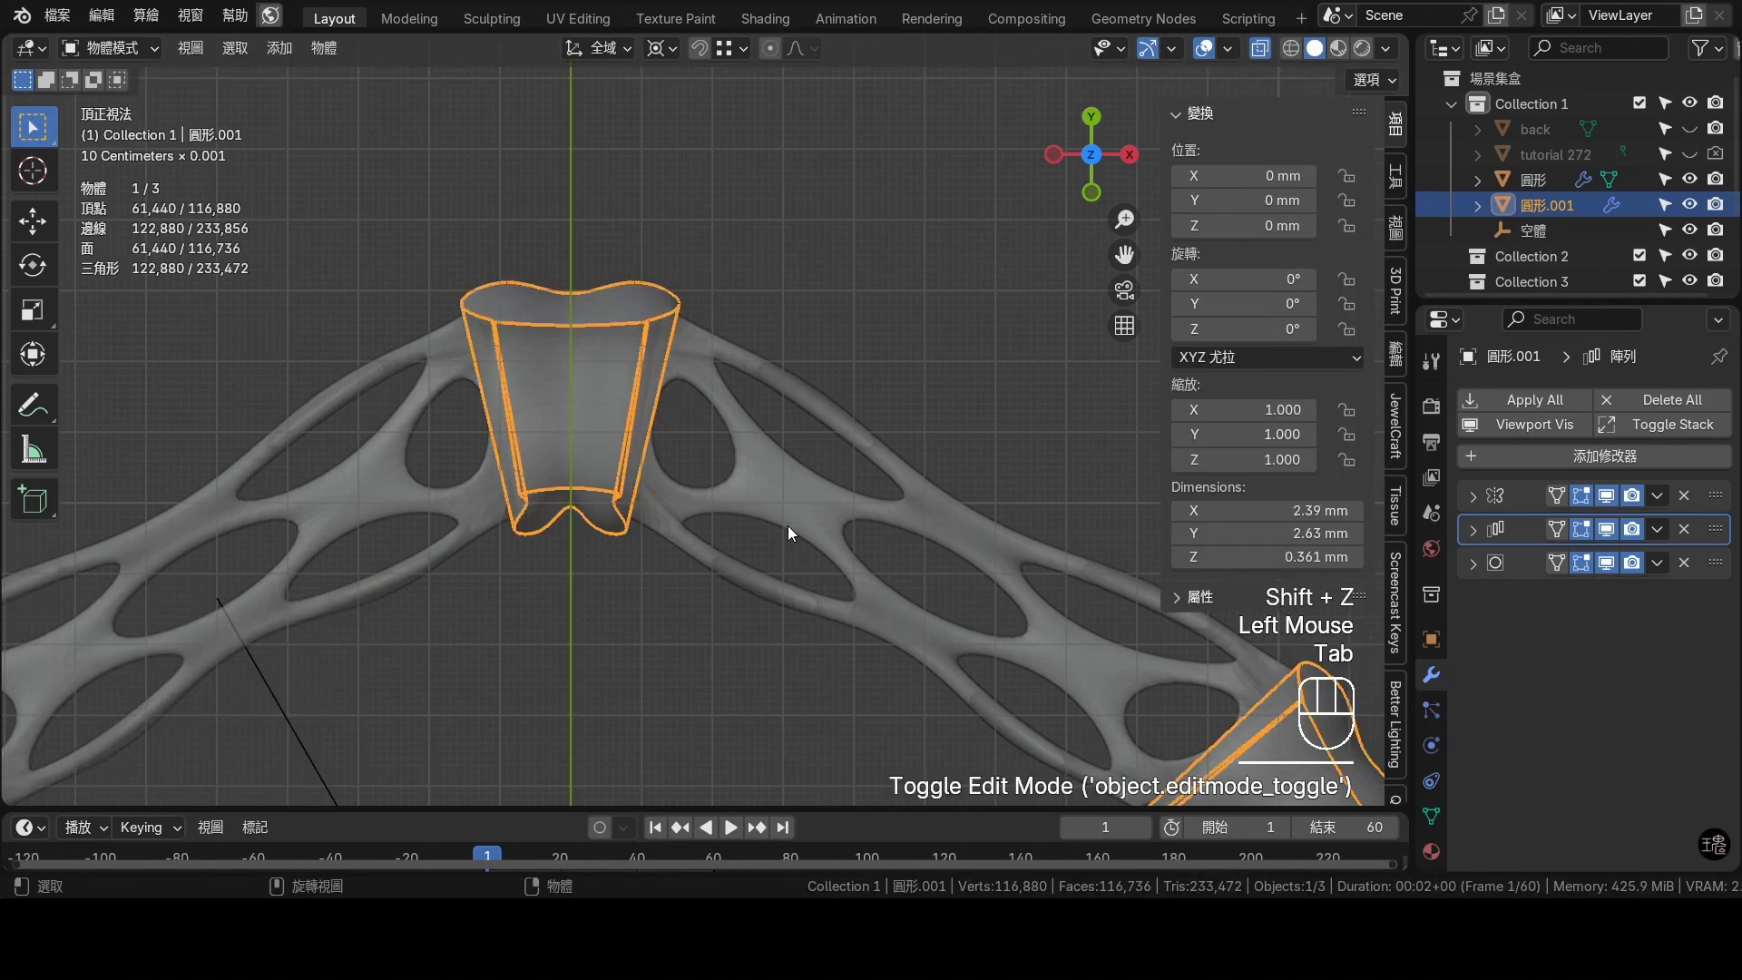
Check the finished node cap shape with modifiers shown
click(1268, 51)
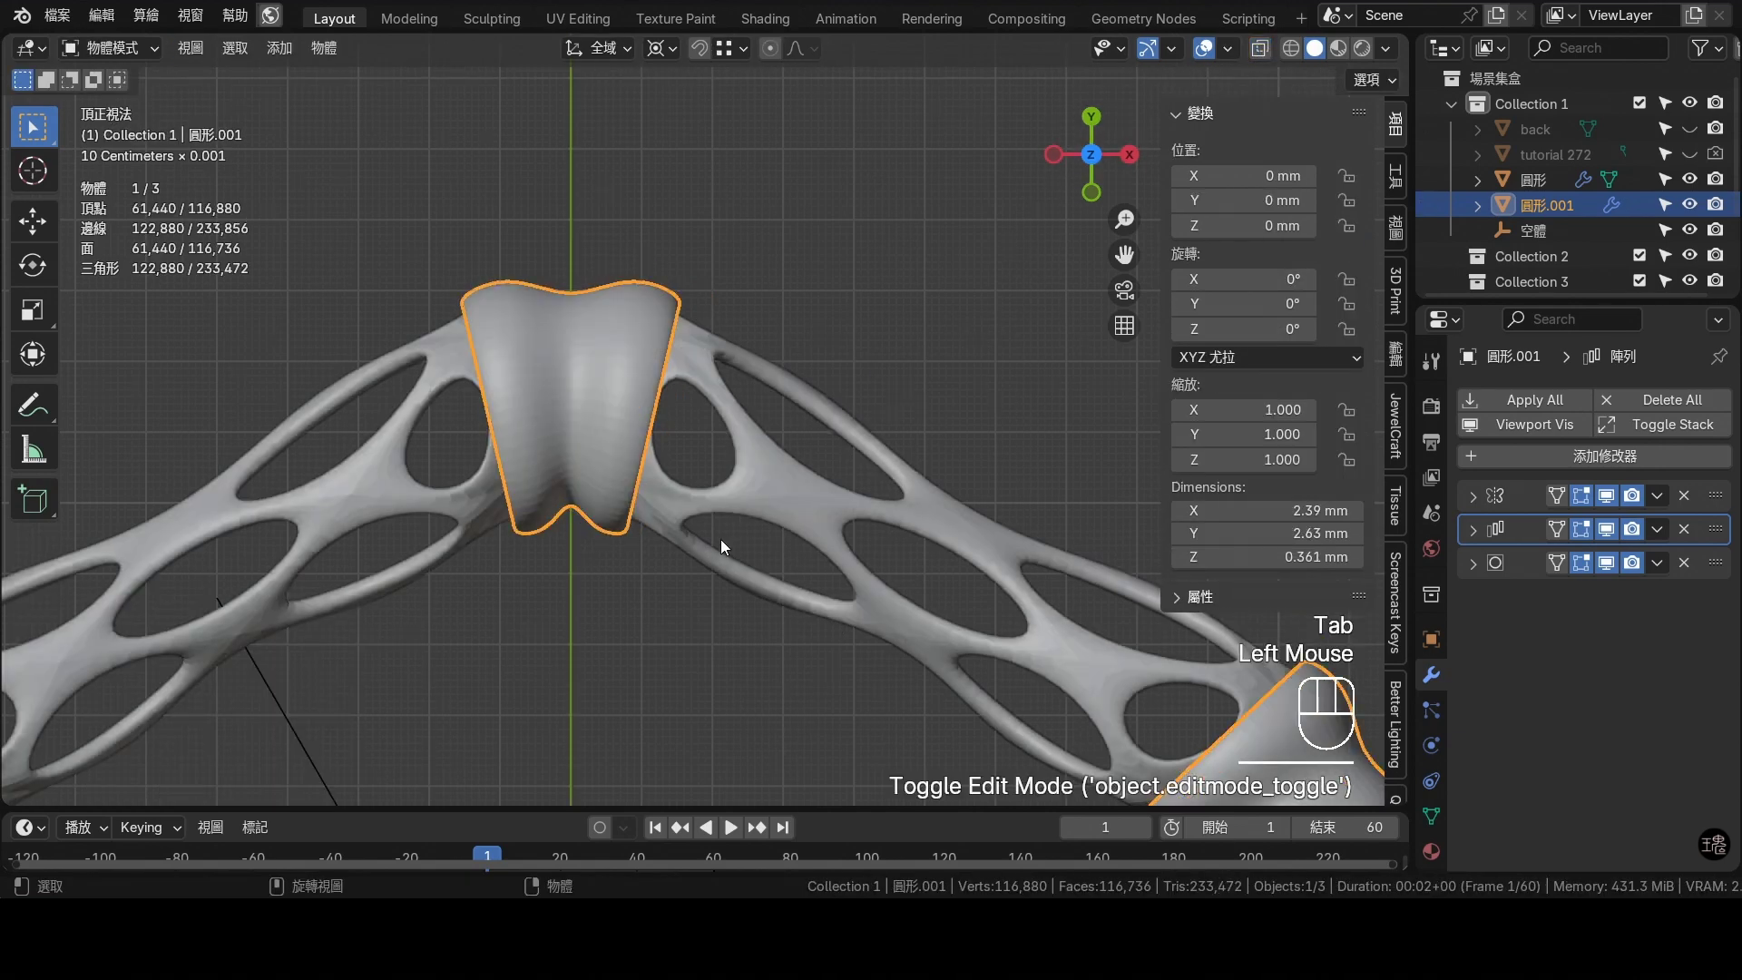
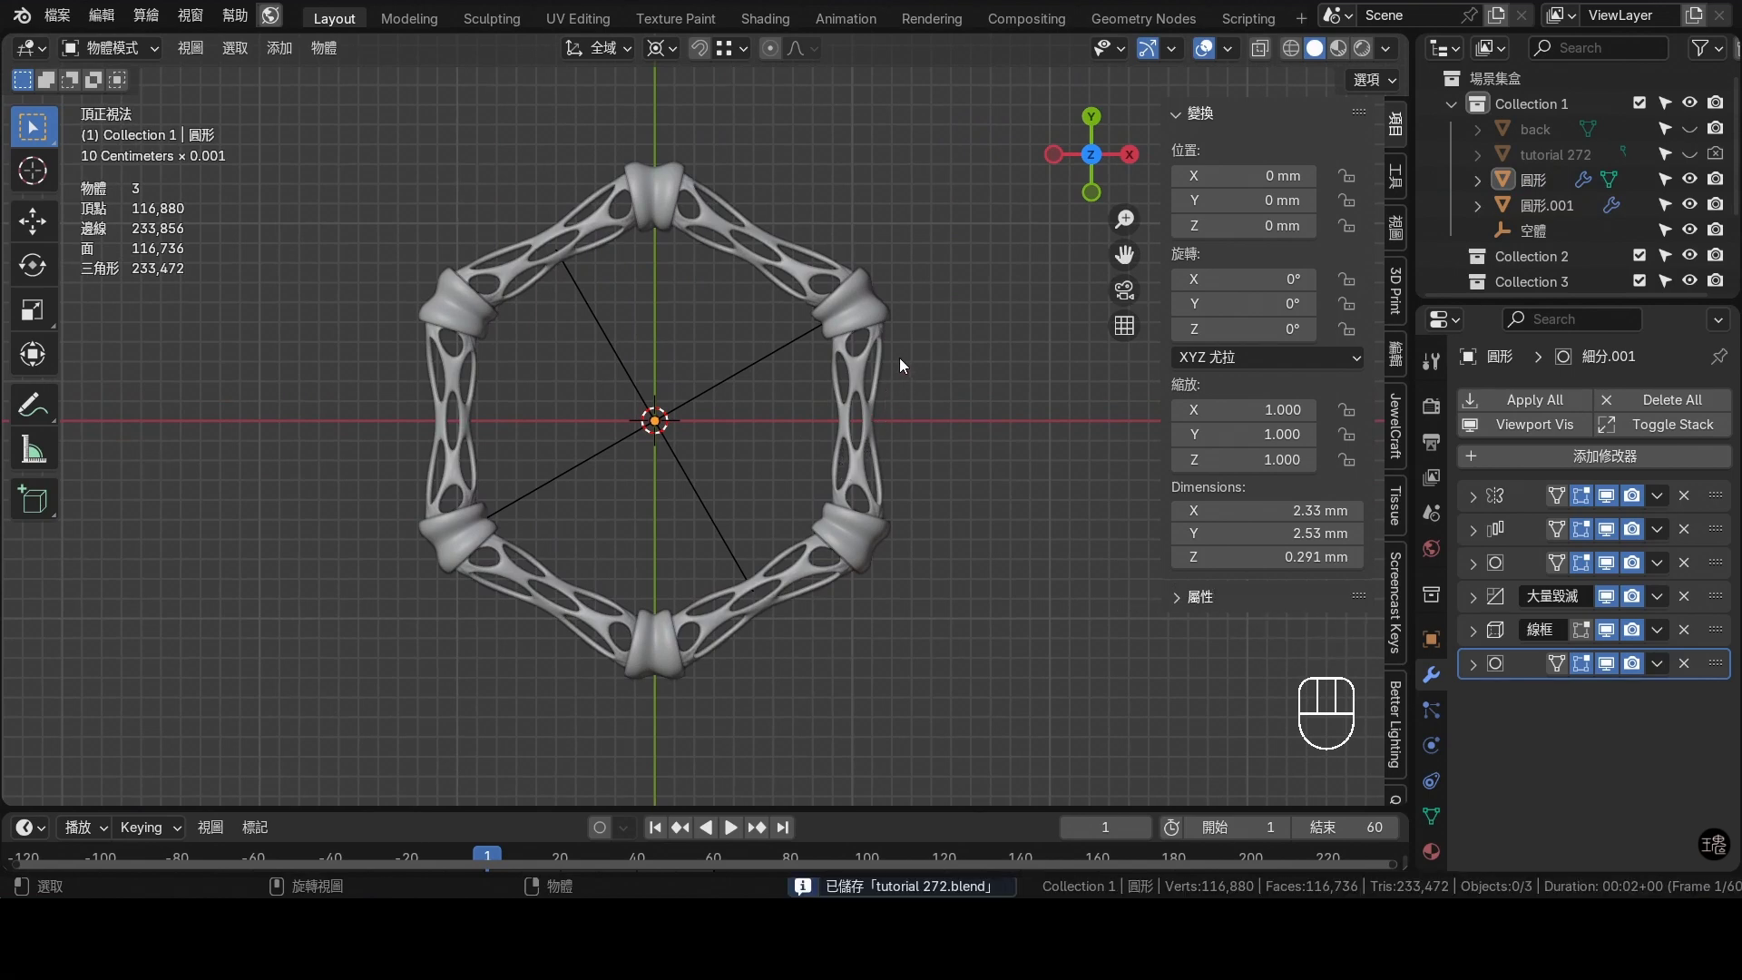
Shade the node caps object smooth and show its material settings
click(879, 300)
right_click(1033, 304)
click(1035, 307)
click(1441, 857)
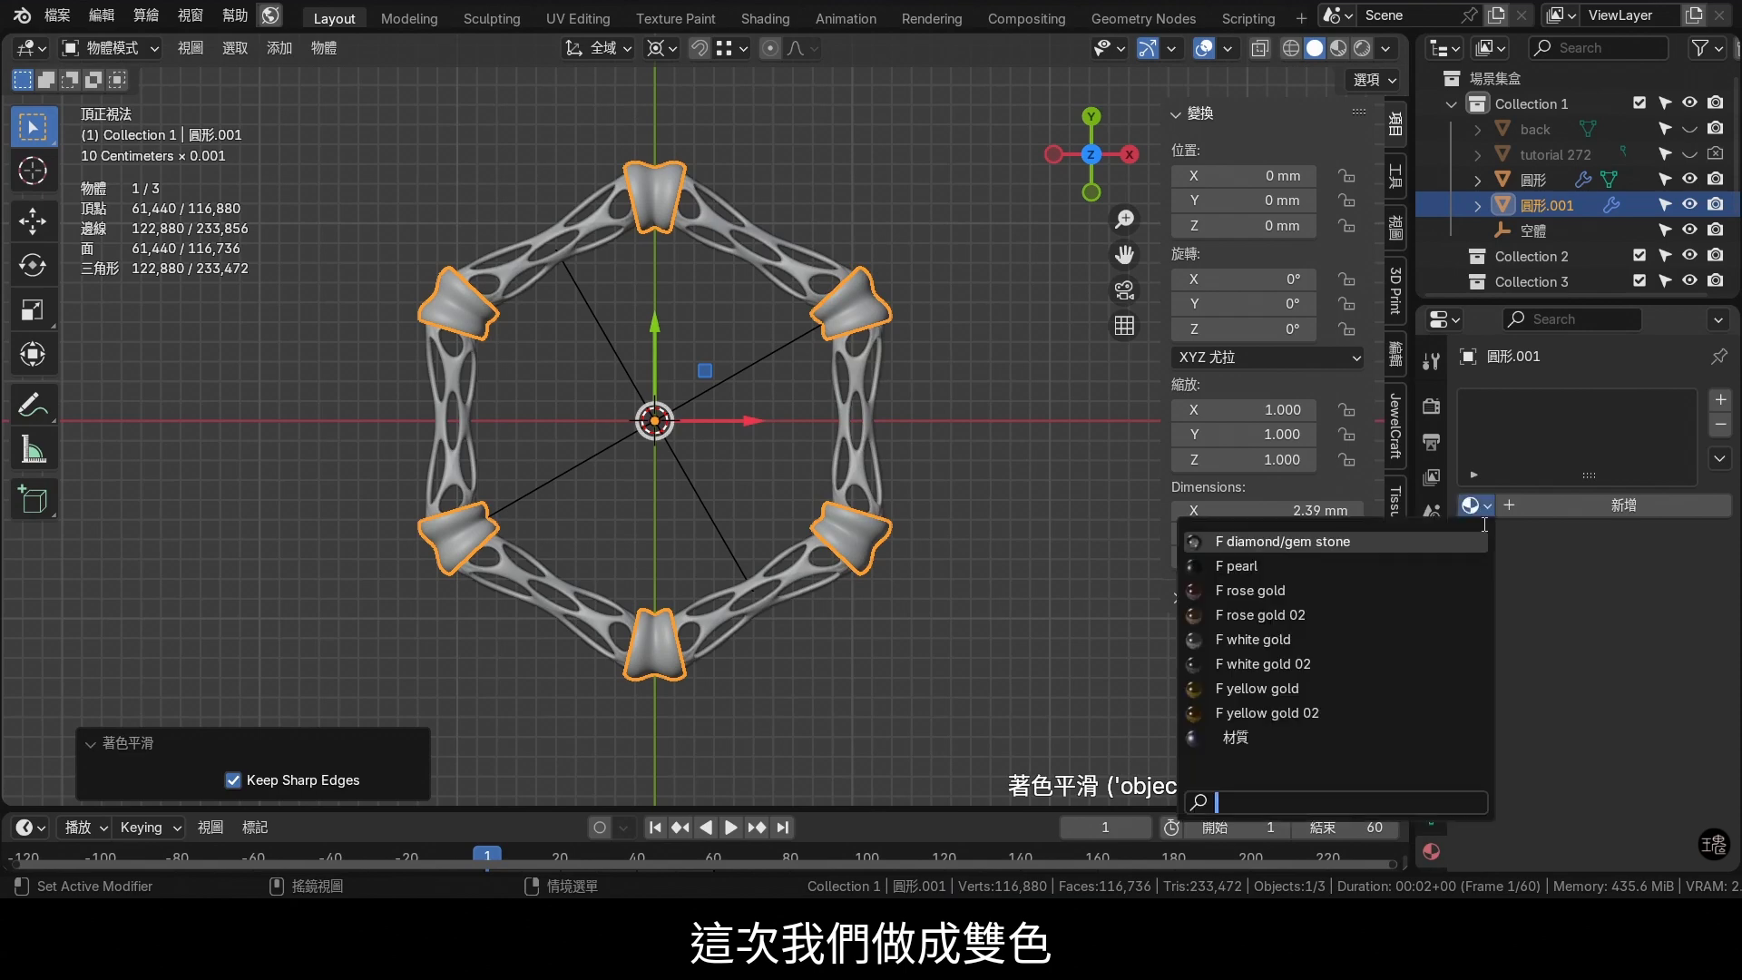